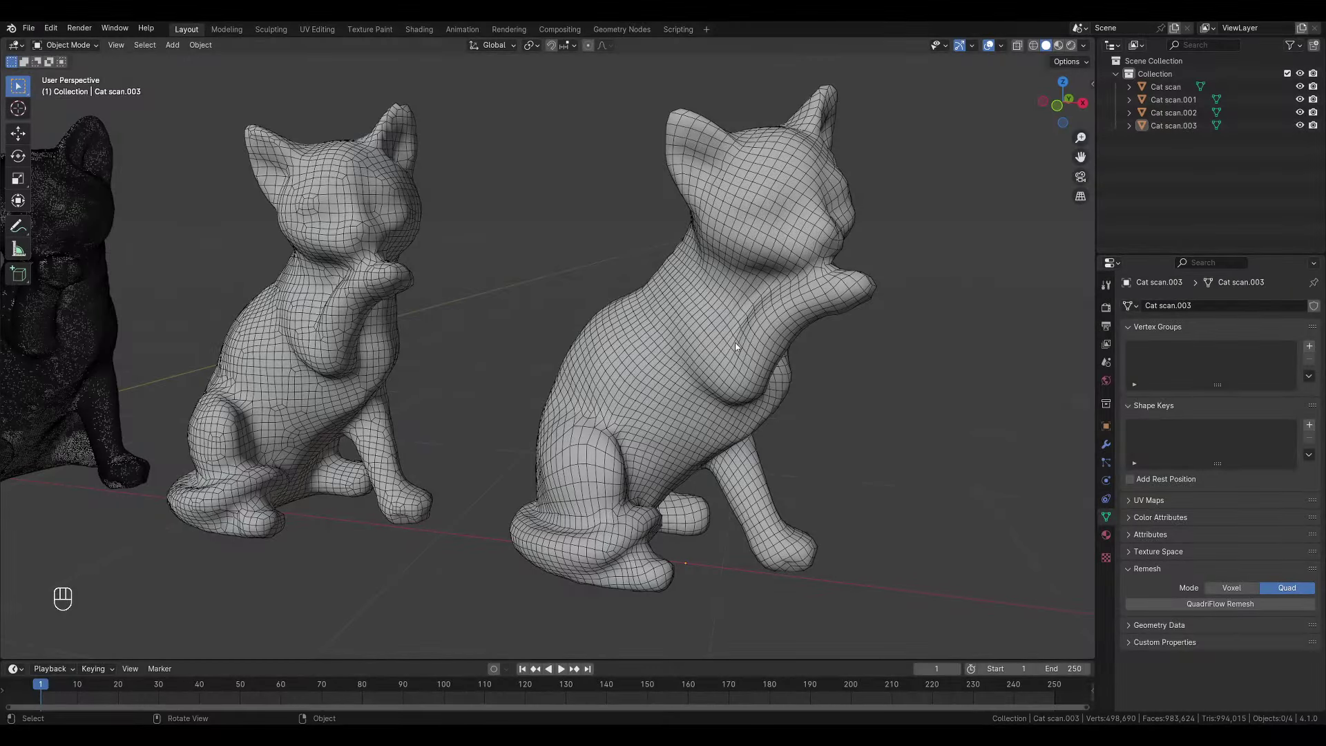
Step: View the Cat Statue Scan page on Sketchfab before bringing it into Blender
left_click_drag(340, 420, 290, 419)
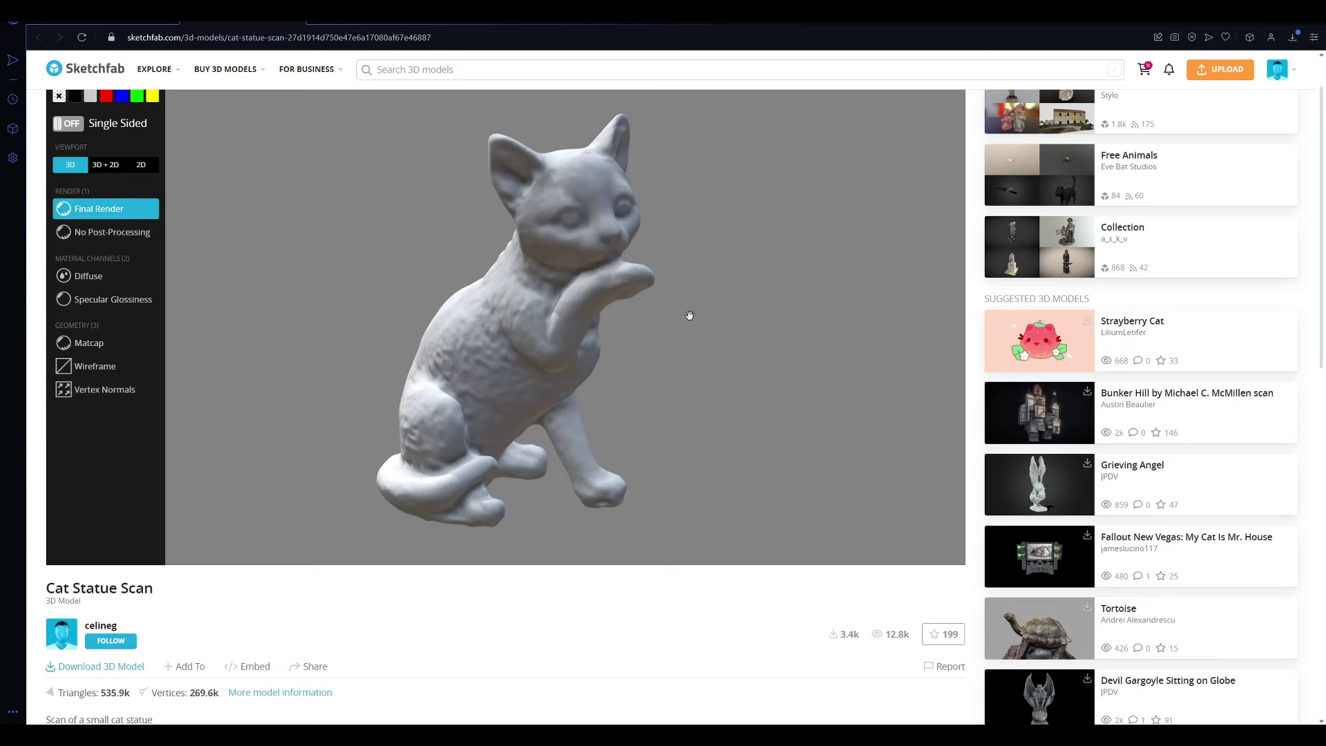
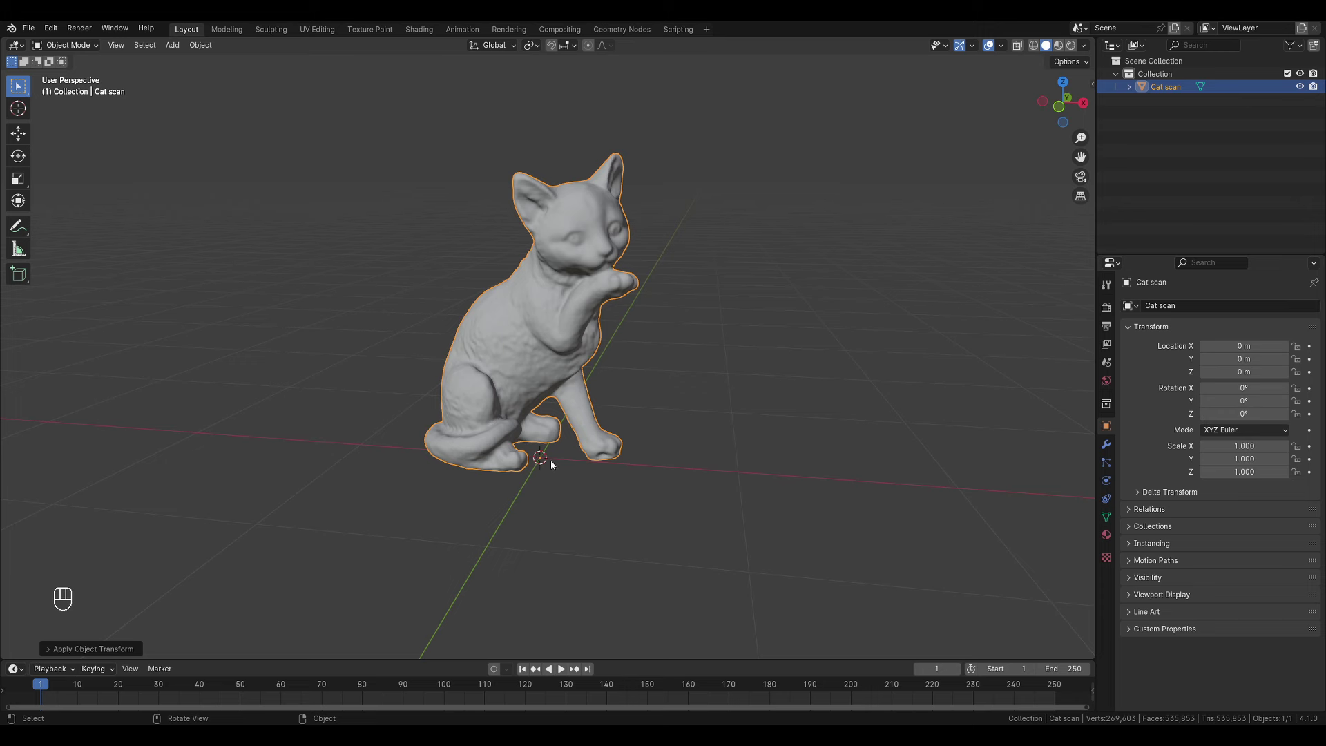
Step: Merge the second cat copy's duplicate vertices By Distance in Edit Mode and inspect it
key("n")
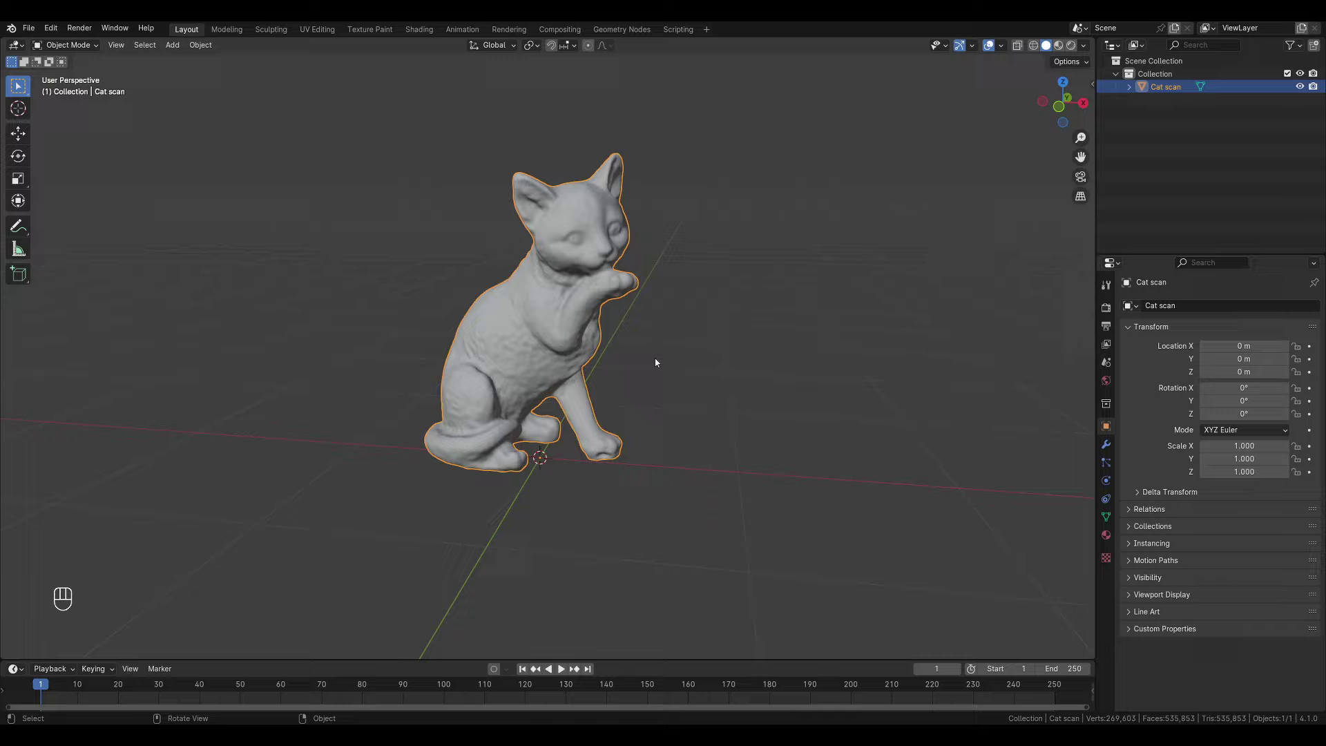
key("Tab")
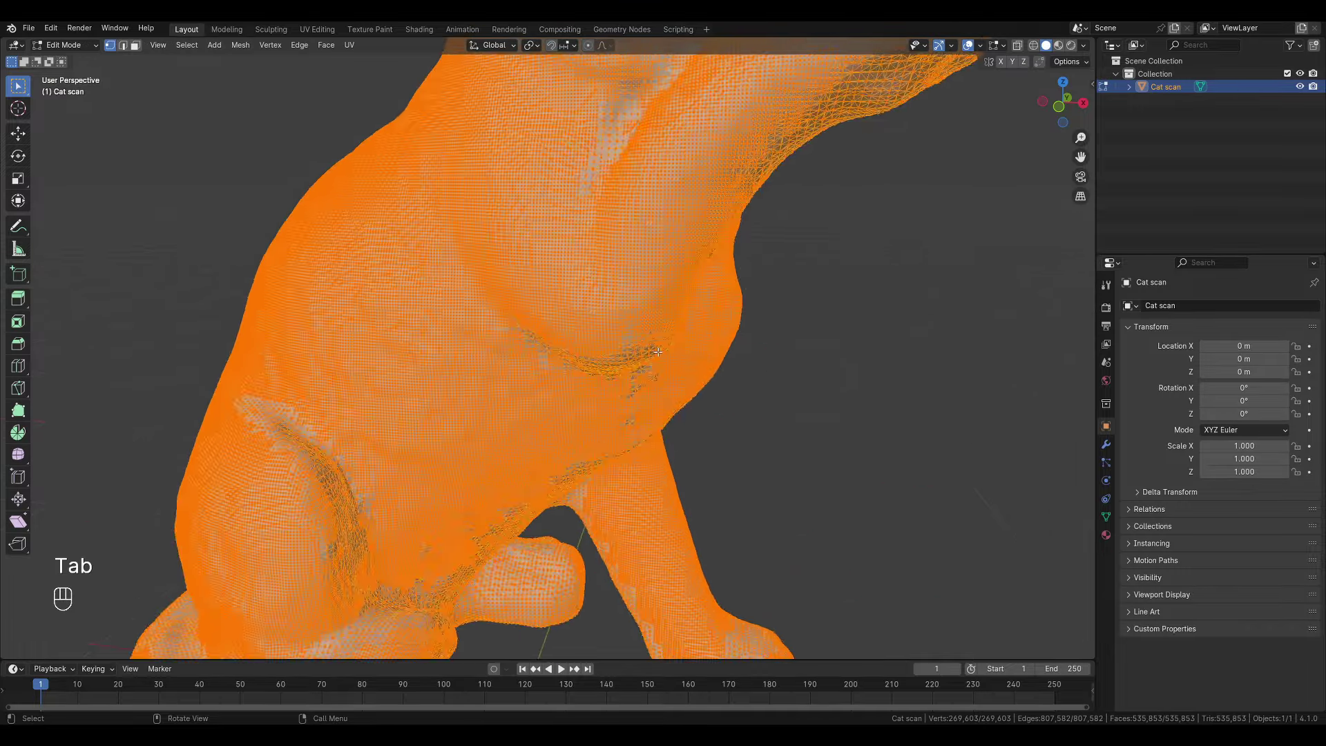
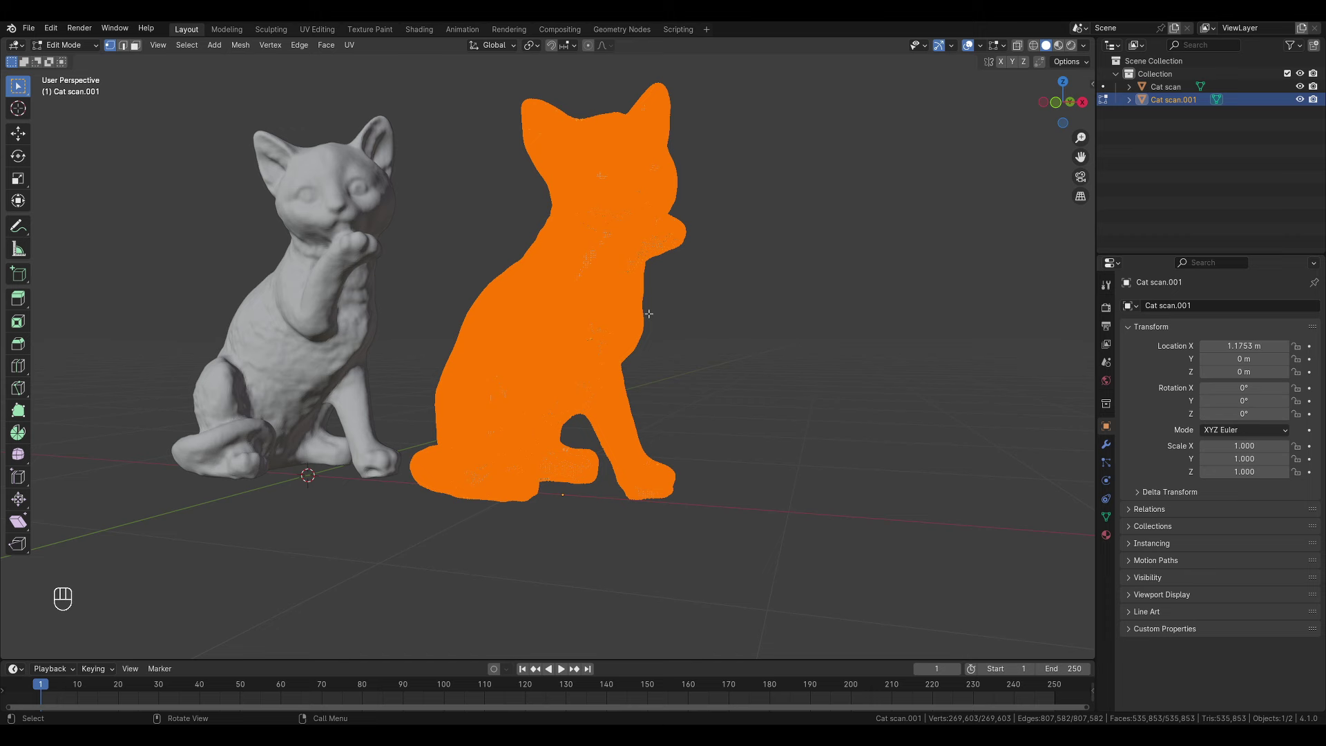
key("m")
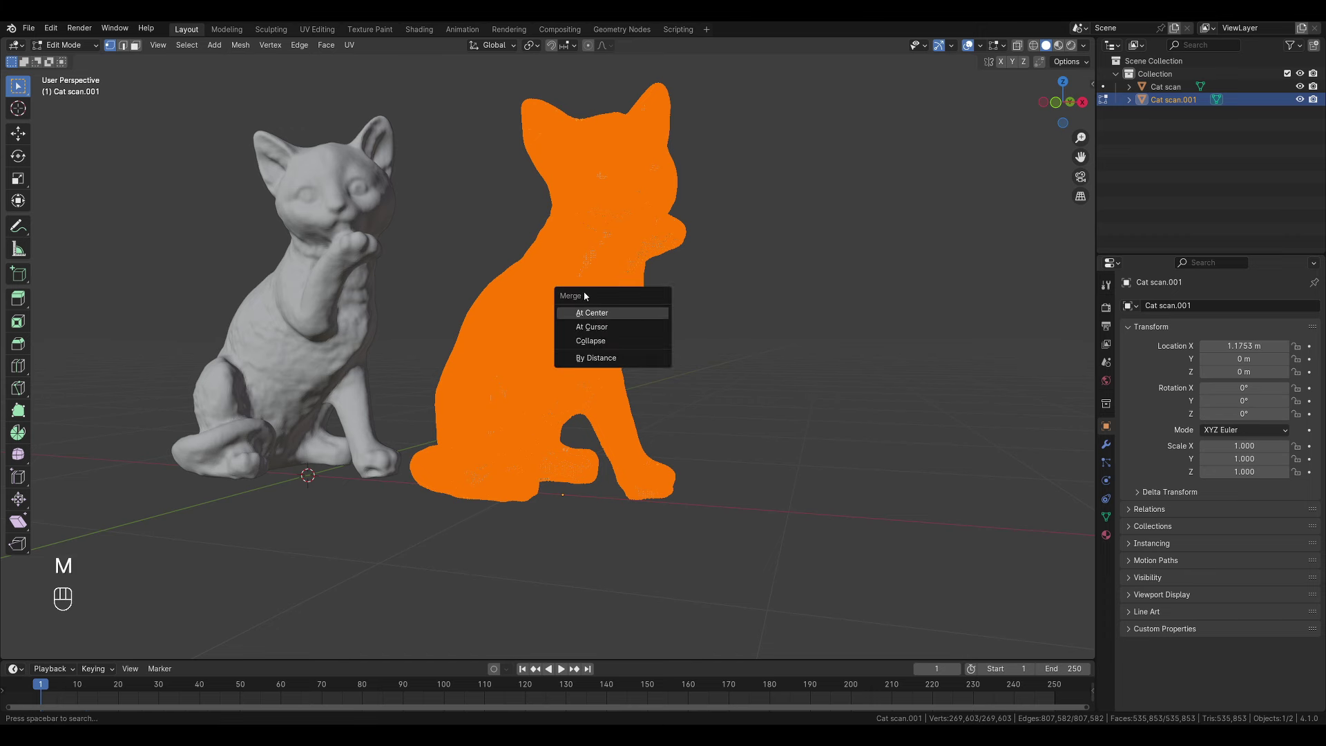
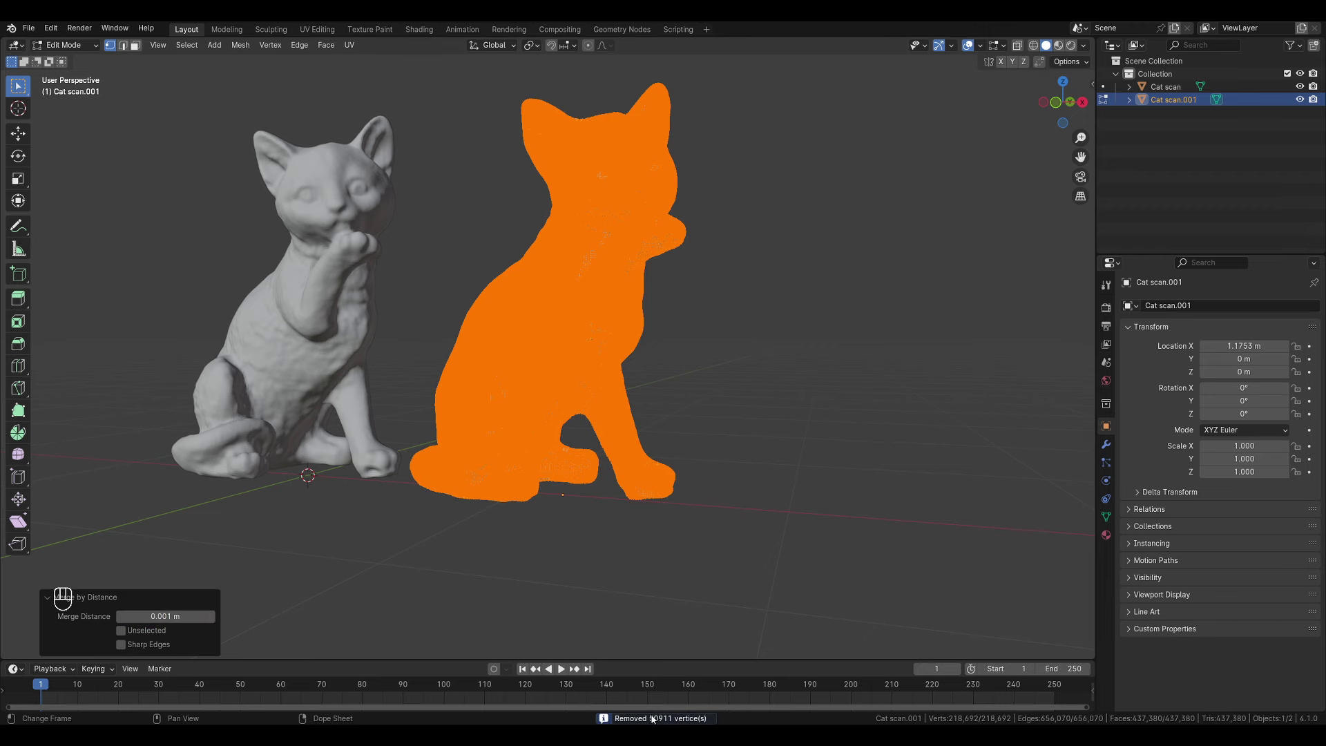
key("Tab")
left_click_drag(692, 354, 720, 356)
left_click_drag(685, 361, 669, 352)
left_click_drag(679, 354, 688, 279)
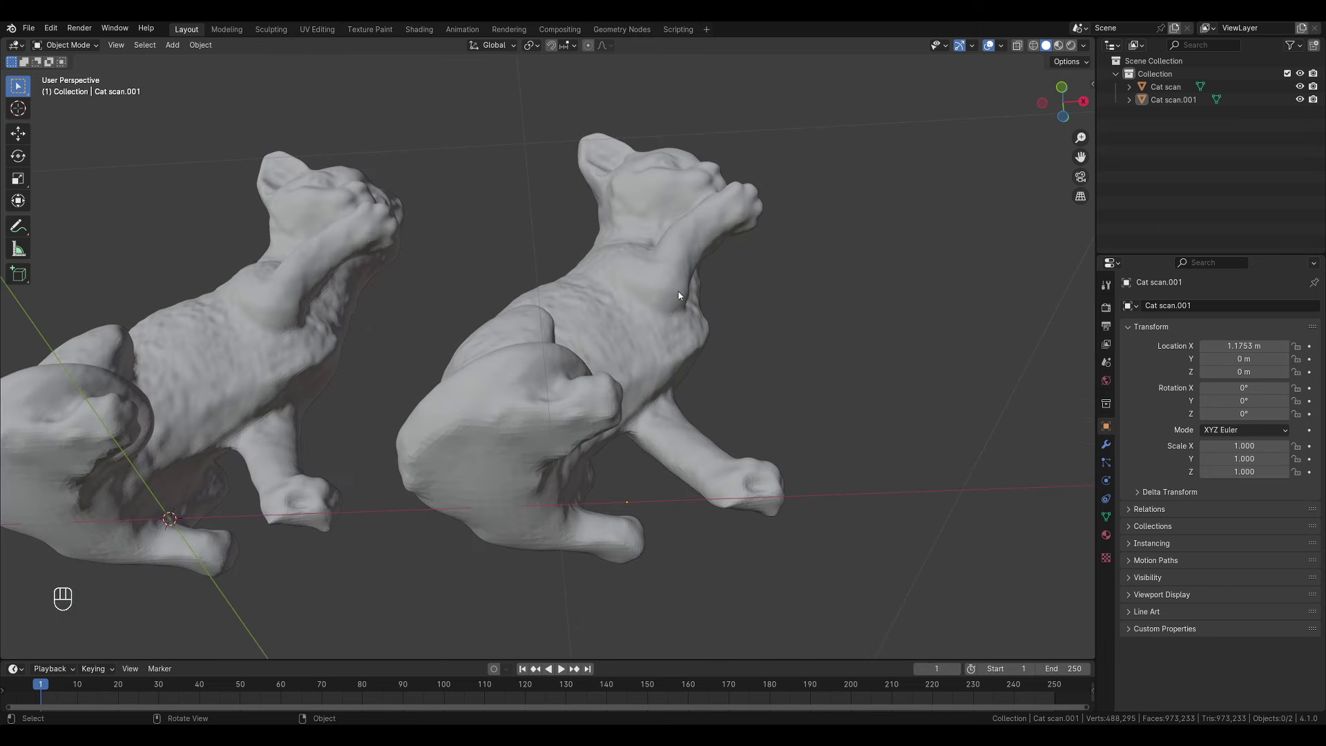
left_click_drag(674, 308, 658, 339)
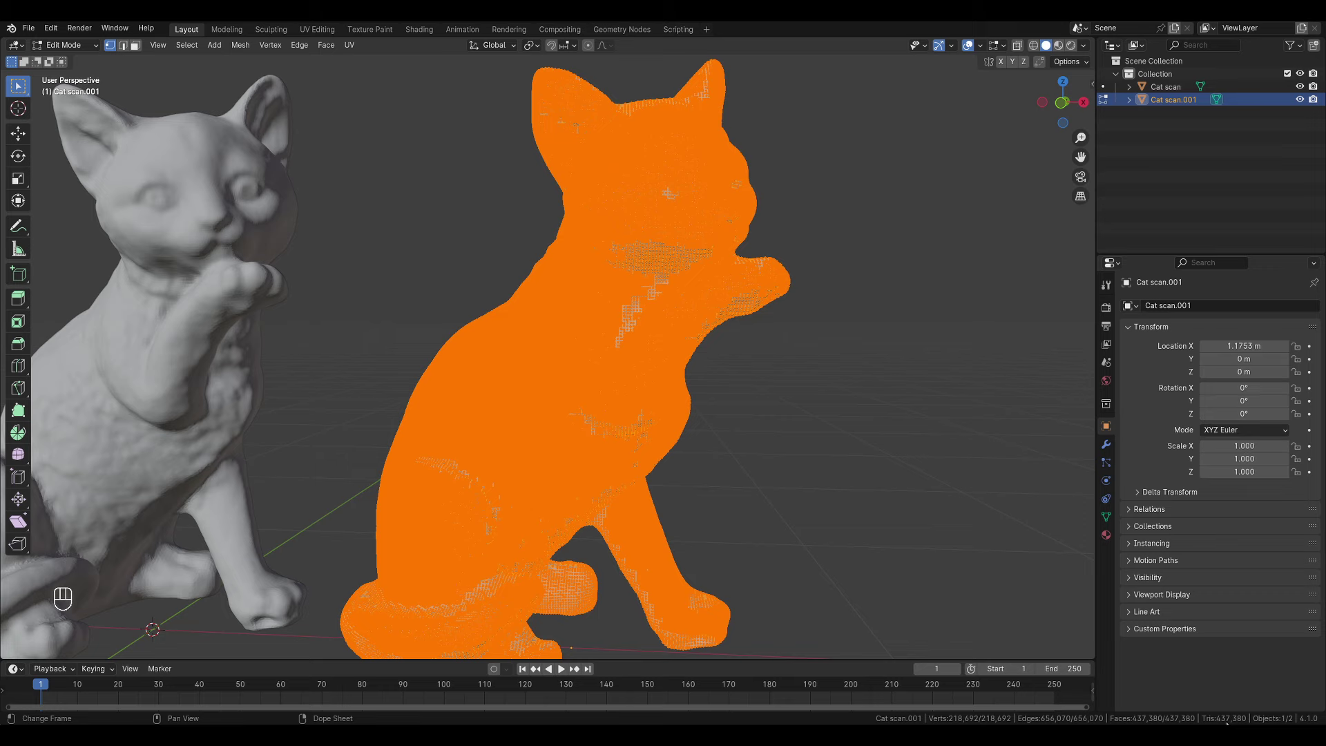
Step: Duplicate the cat again with Shift+D so three scans stand in a row
key("Tab")
left_click_drag(659, 445, 640, 466)
left_click_drag(641, 406, 620, 374)
middle_click(628, 374)
key("shift+d")
middle_click(641, 411)
left_click_drag(584, 403, 580, 397)
middle_click(589, 372)
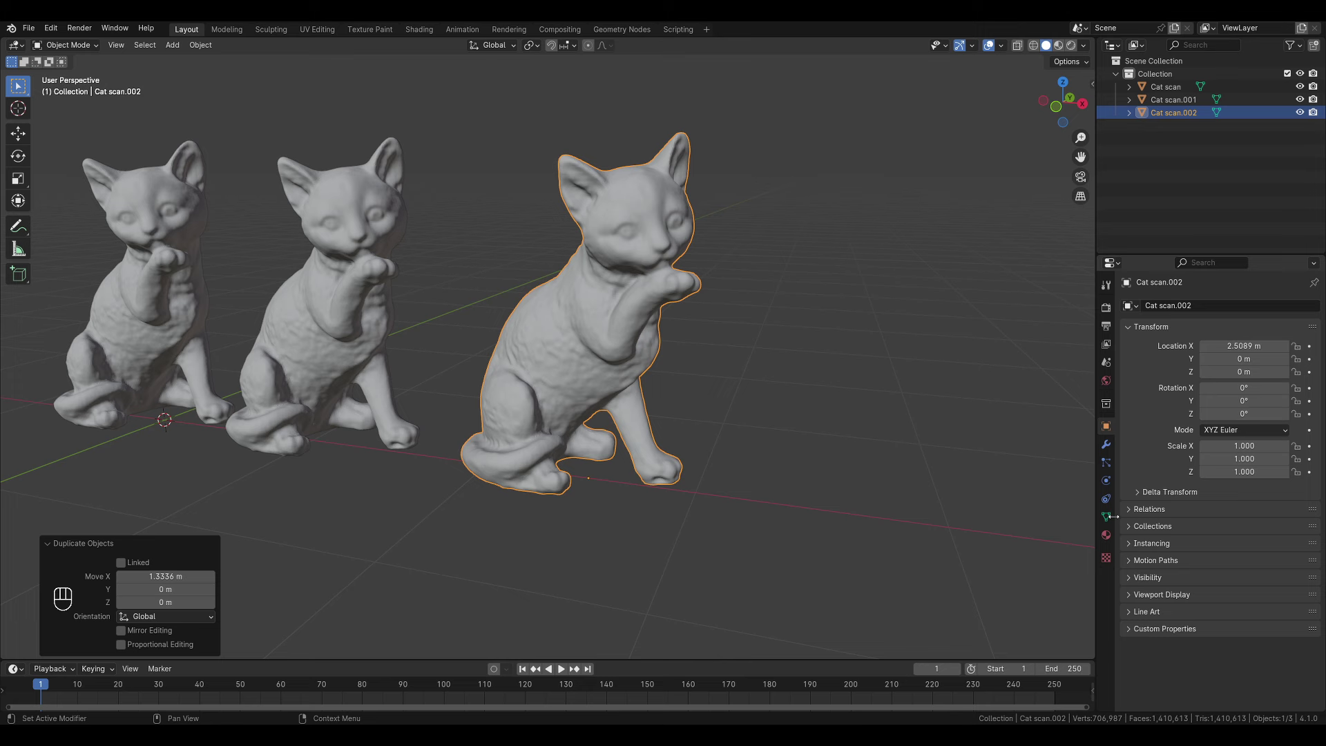
Step: Voxel-remesh Cat scan.002 at 0.03 m and check the resulting coarse topology in Edit Mode
left_click(1108, 519)
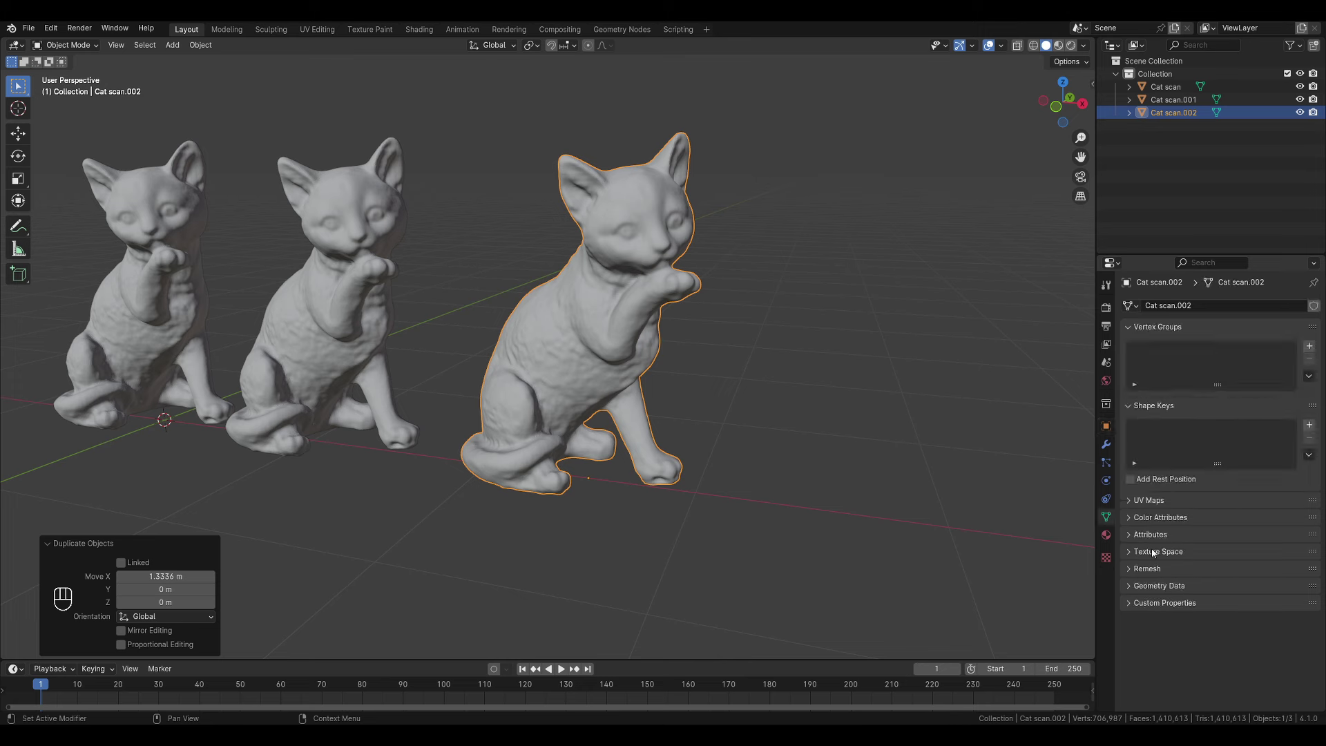
left_click(1151, 571)
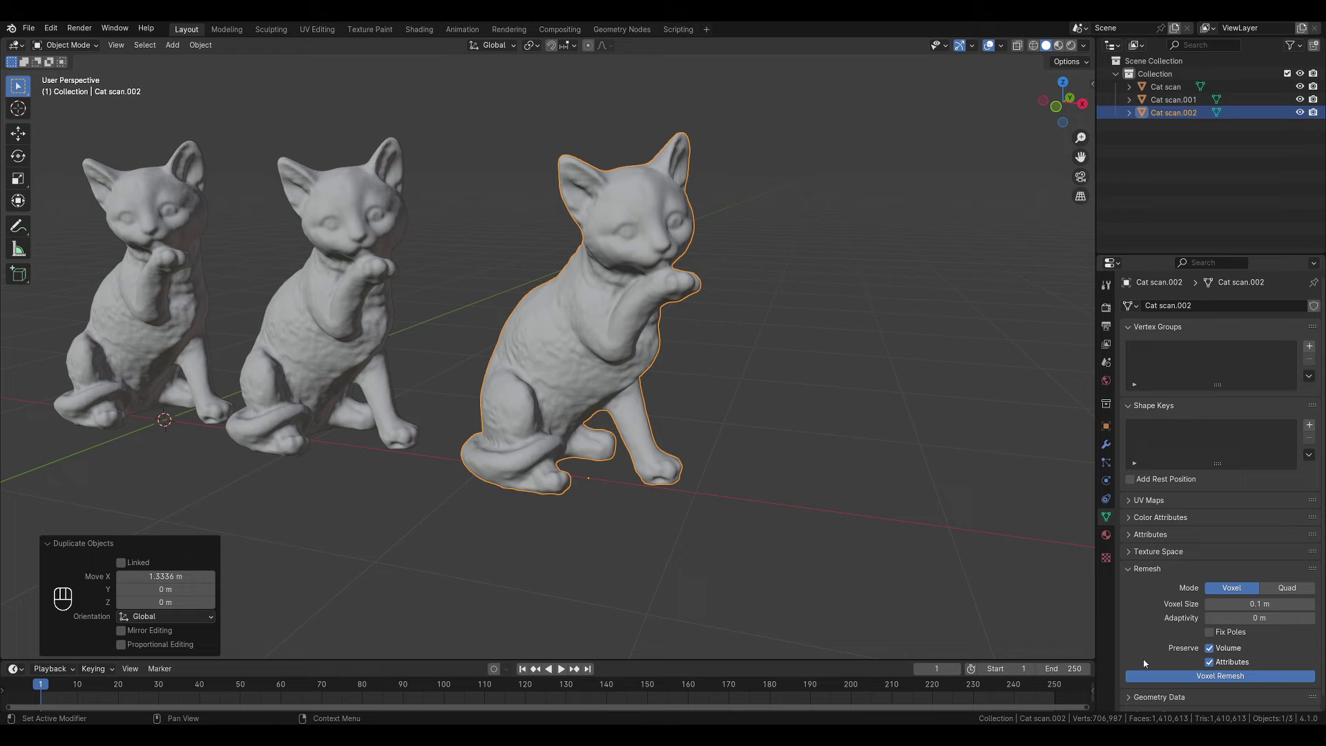
key("Tab")
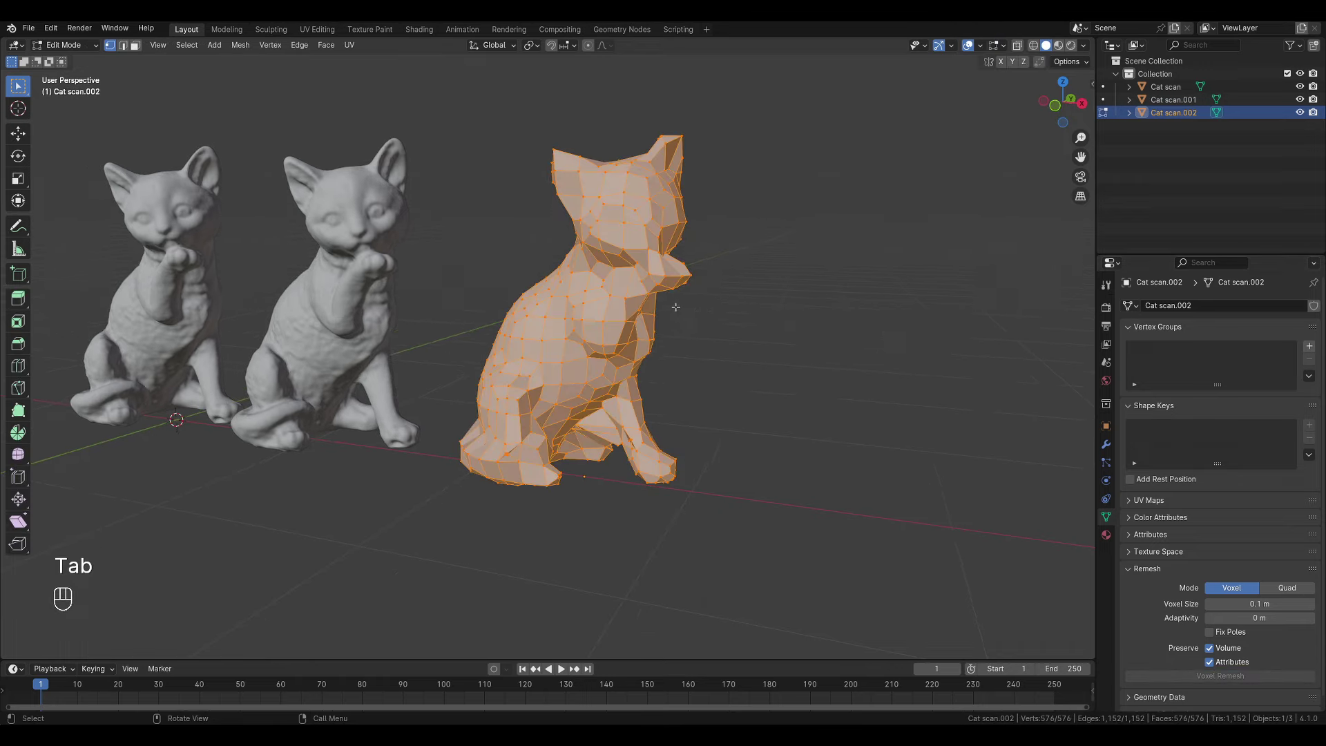
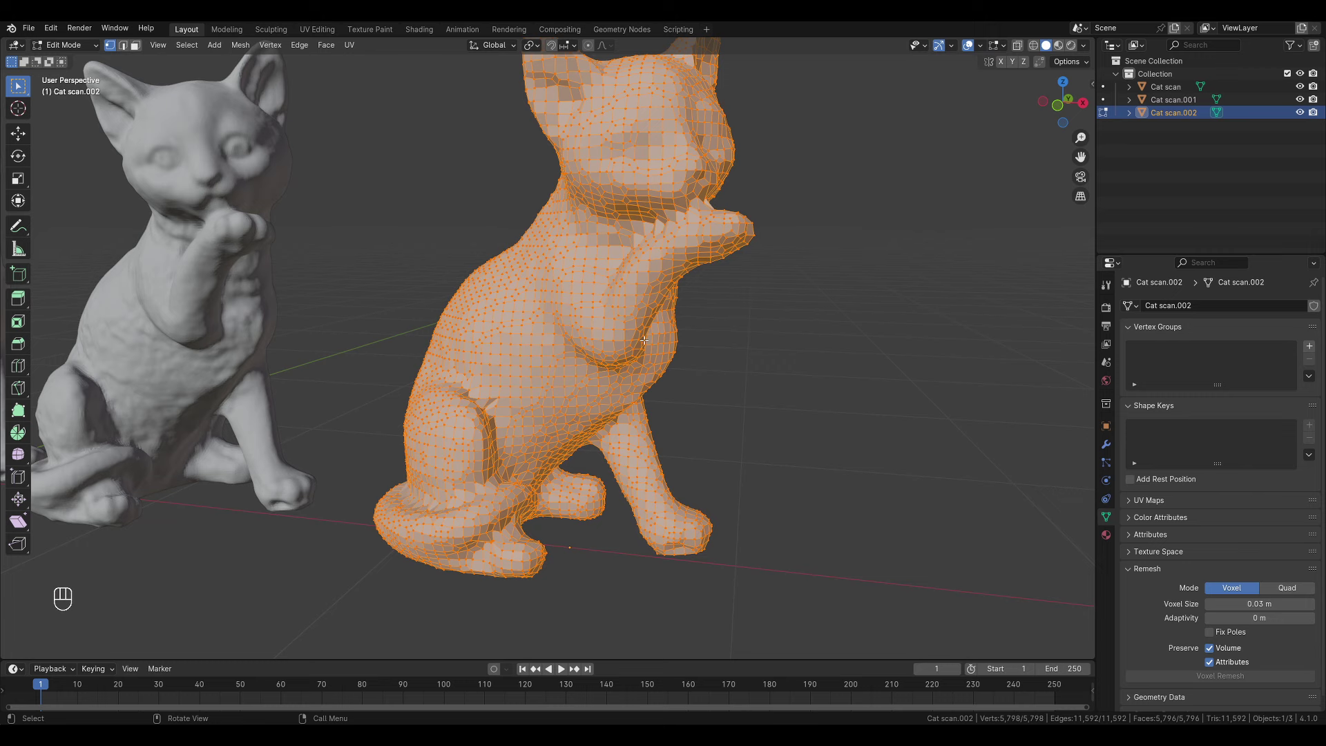
key("Tab")
left_click(568, 262)
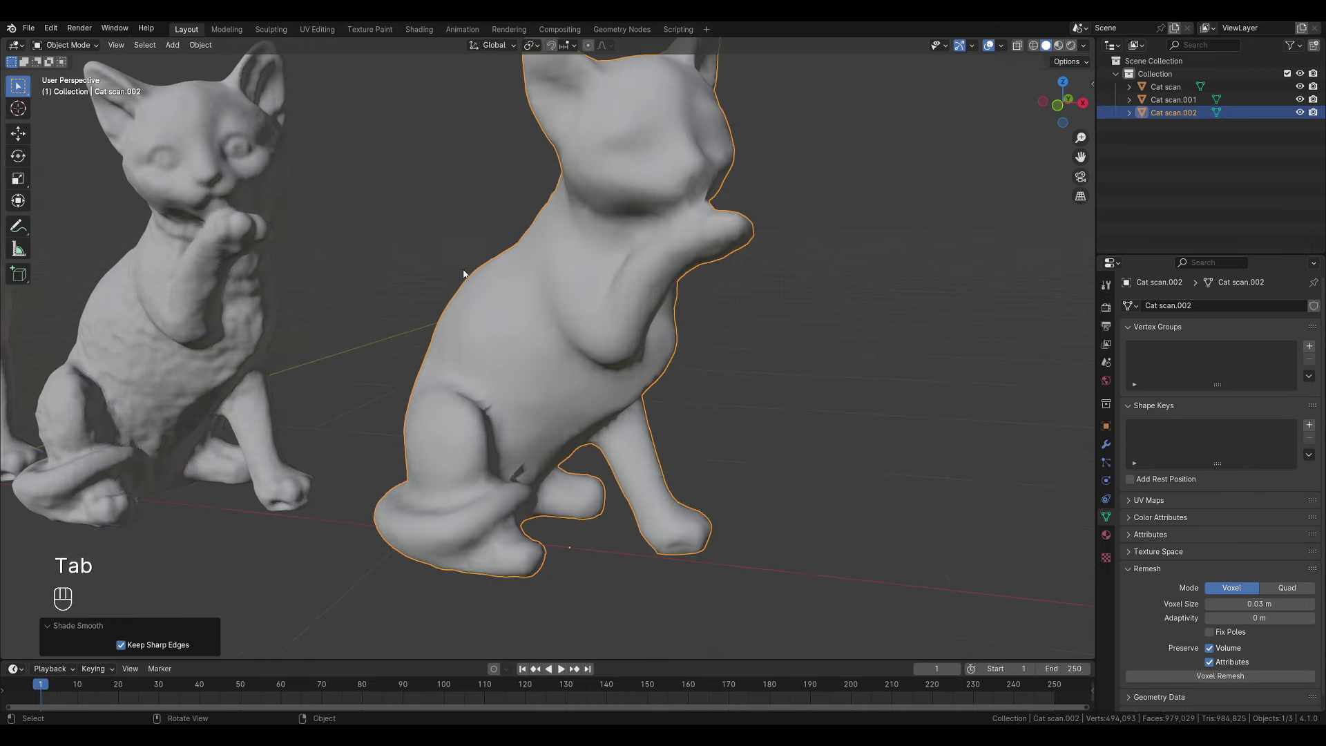
Step: Undo the remesh, enable Fix Poles and voxel-remesh the third cat again at 0.03 m
left_click(326, 280)
left_click(324, 278)
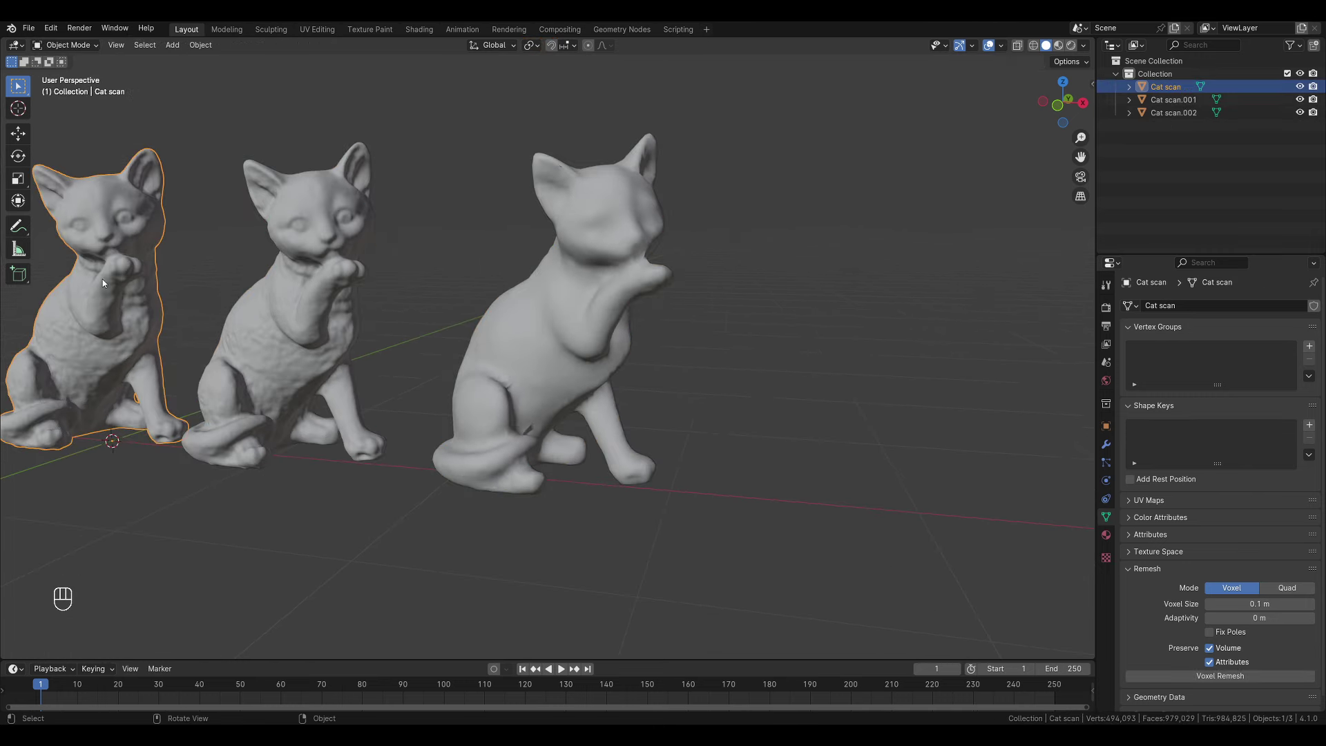
left_click_drag(664, 341, 680, 351)
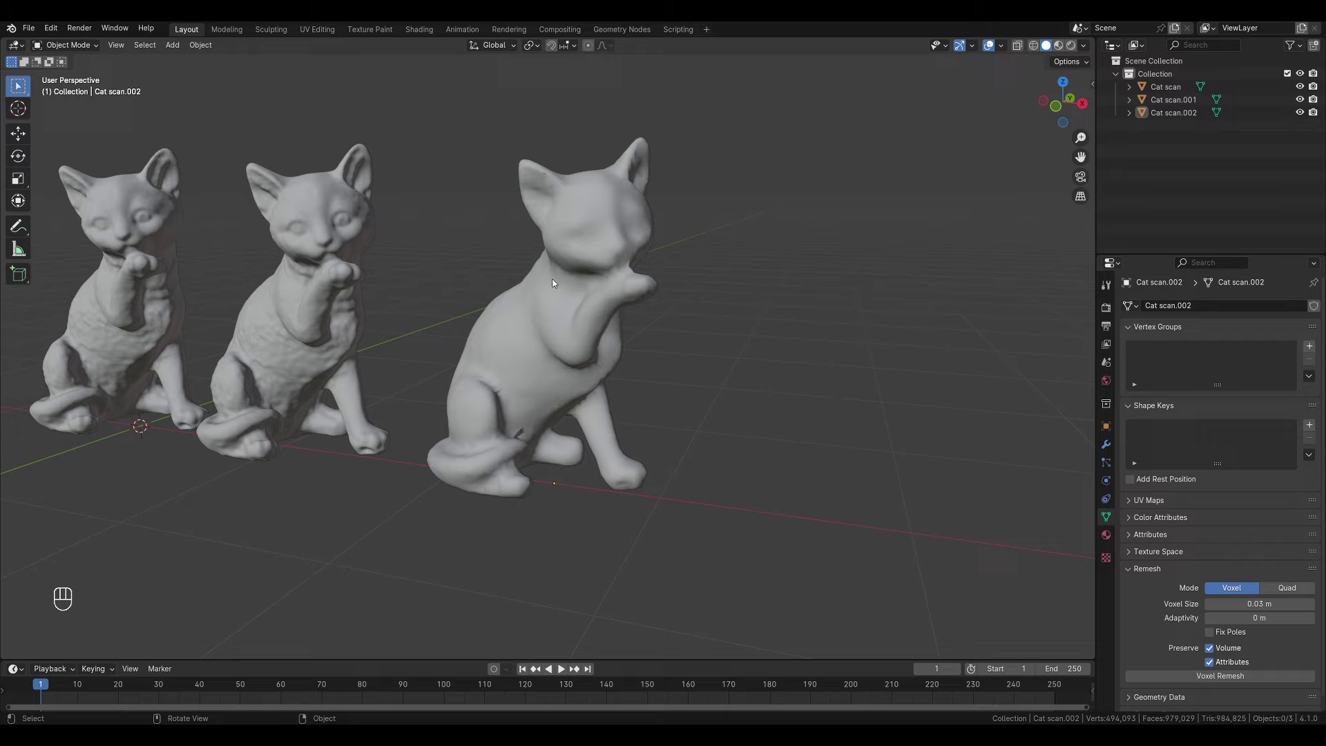
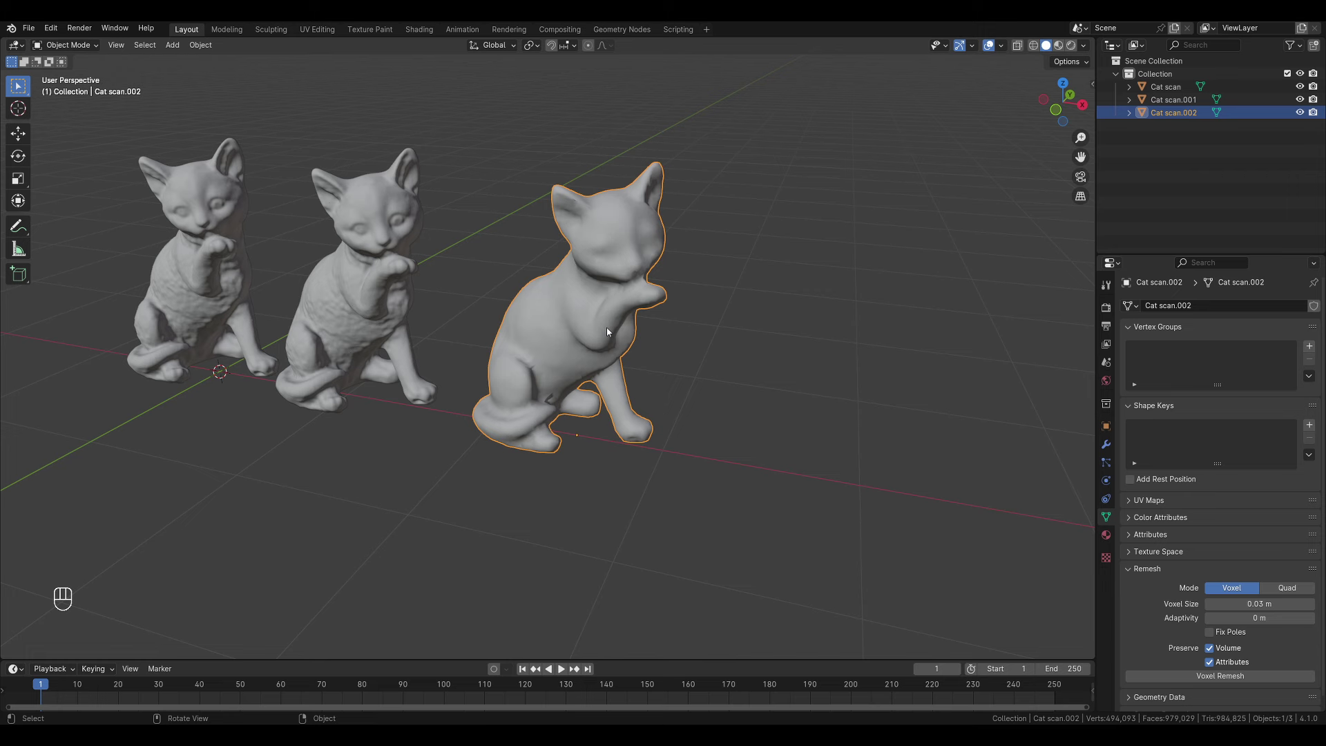
key("ctrl+z")
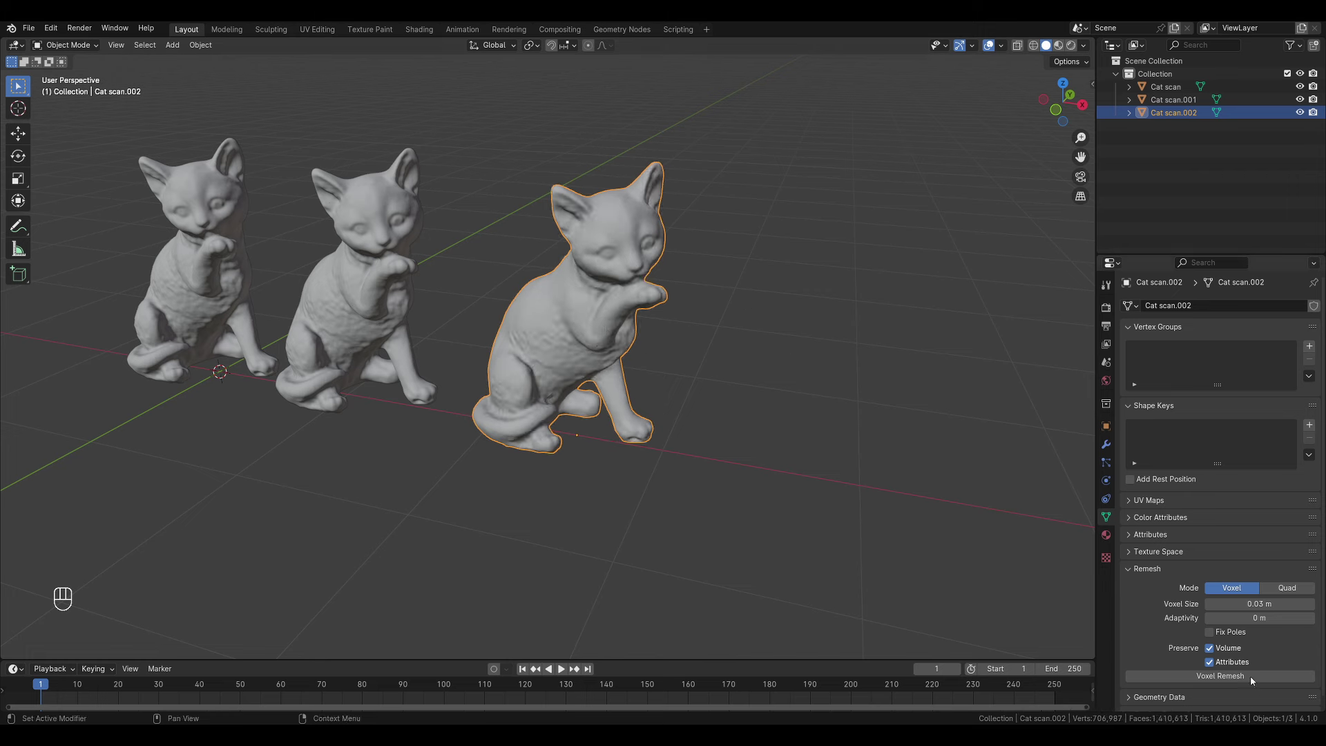
left_click(1239, 633)
middle_click(1238, 633)
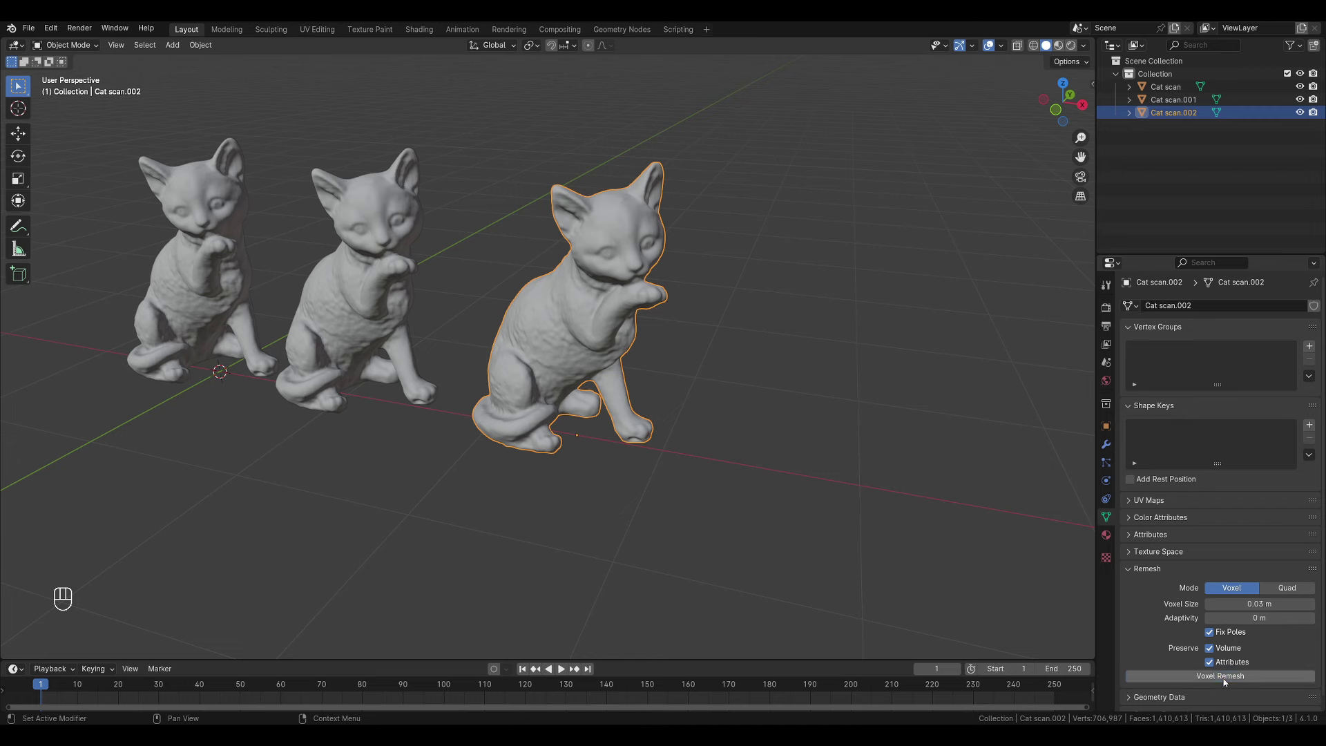
Step: Move in close to inspect the re-remeshed cat's softened surface
left_click_drag(543, 249, 582, 329)
left_click_drag(594, 466, 601, 328)
left_click_drag(546, 389, 520, 391)
middle_click(550, 337)
middle_click(551, 325)
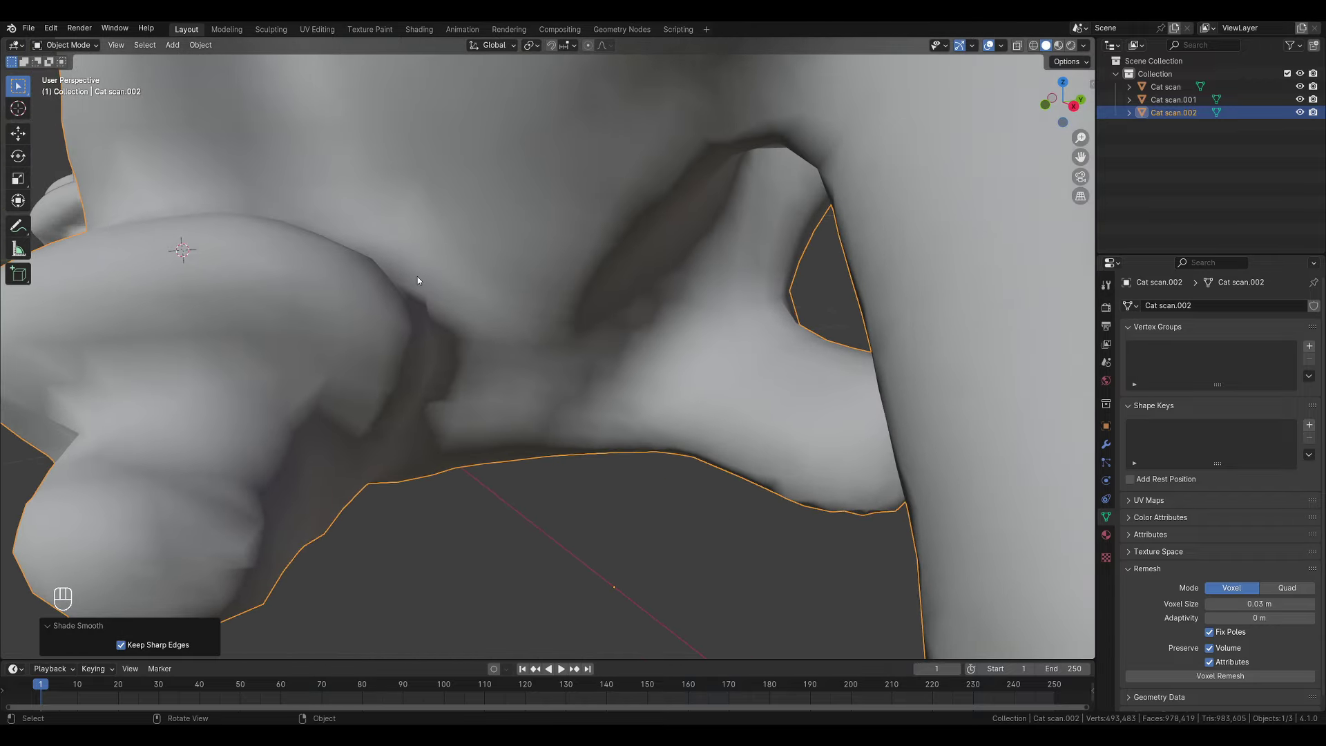
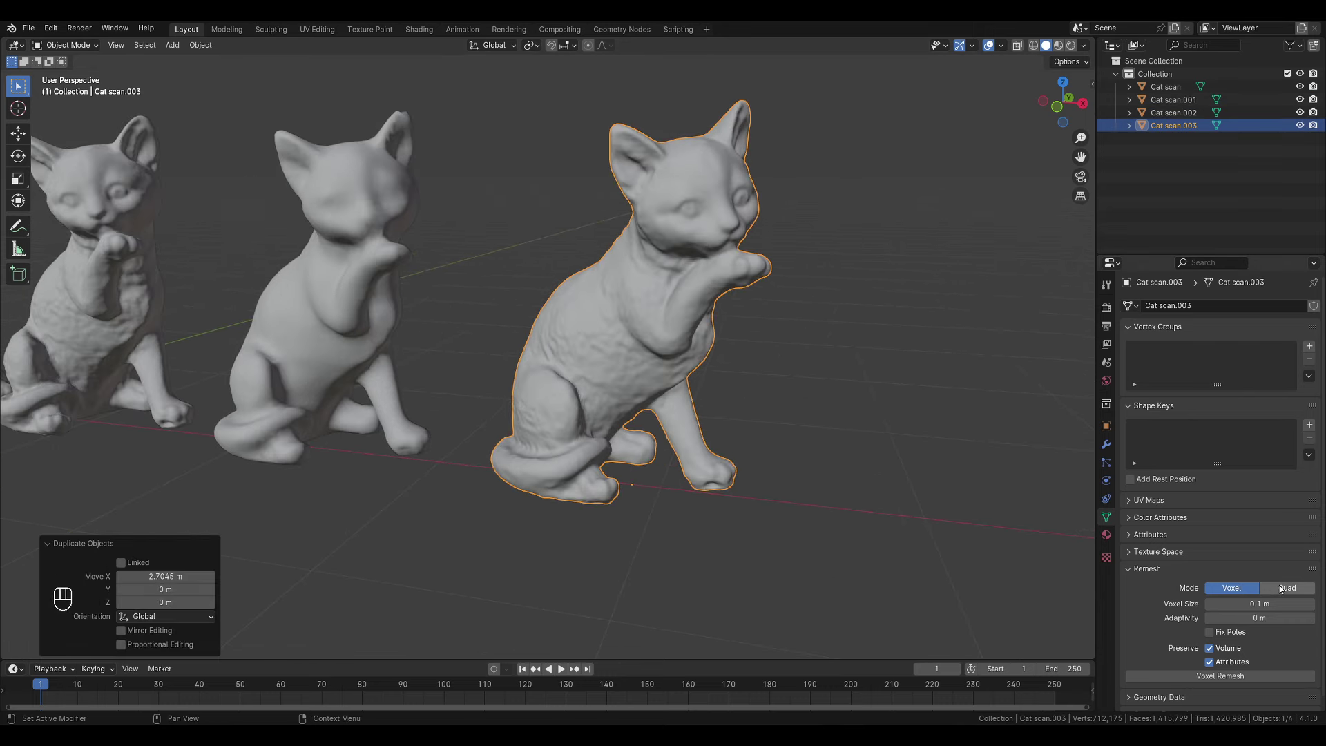
Step: Switch the remesh mode to Quad and apply a QuadriFlow remesh to Cat scan.003
left_click(1284, 586)
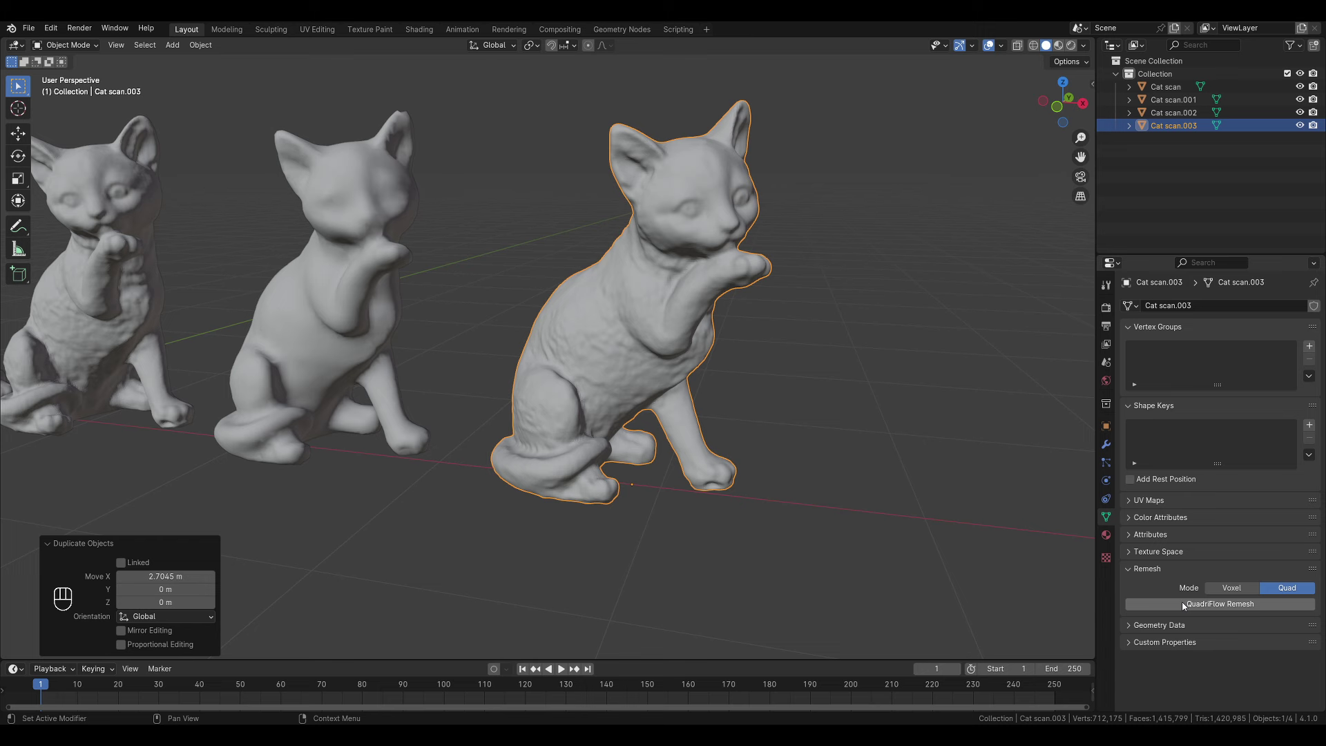
left_click_drag(1199, 606, 635, 303)
key("0")
key("0")
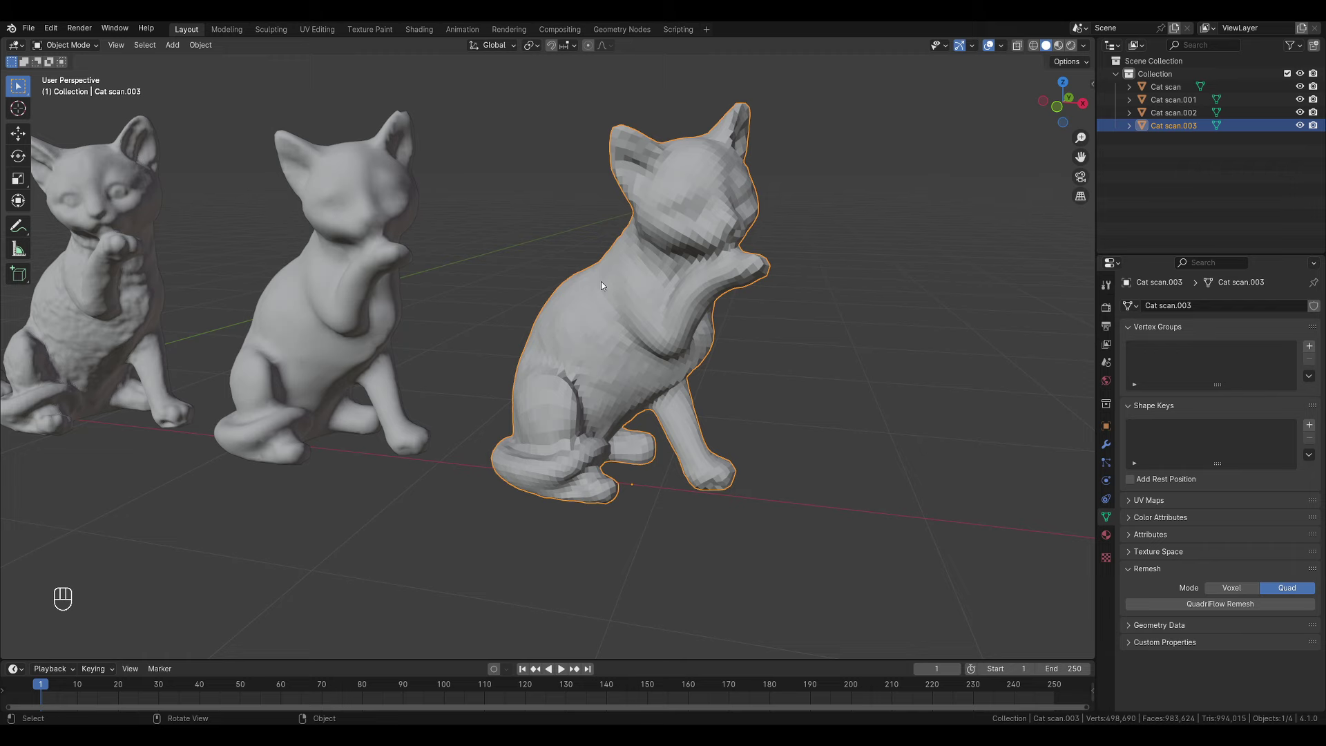
left_click_drag(630, 304, 580, 306)
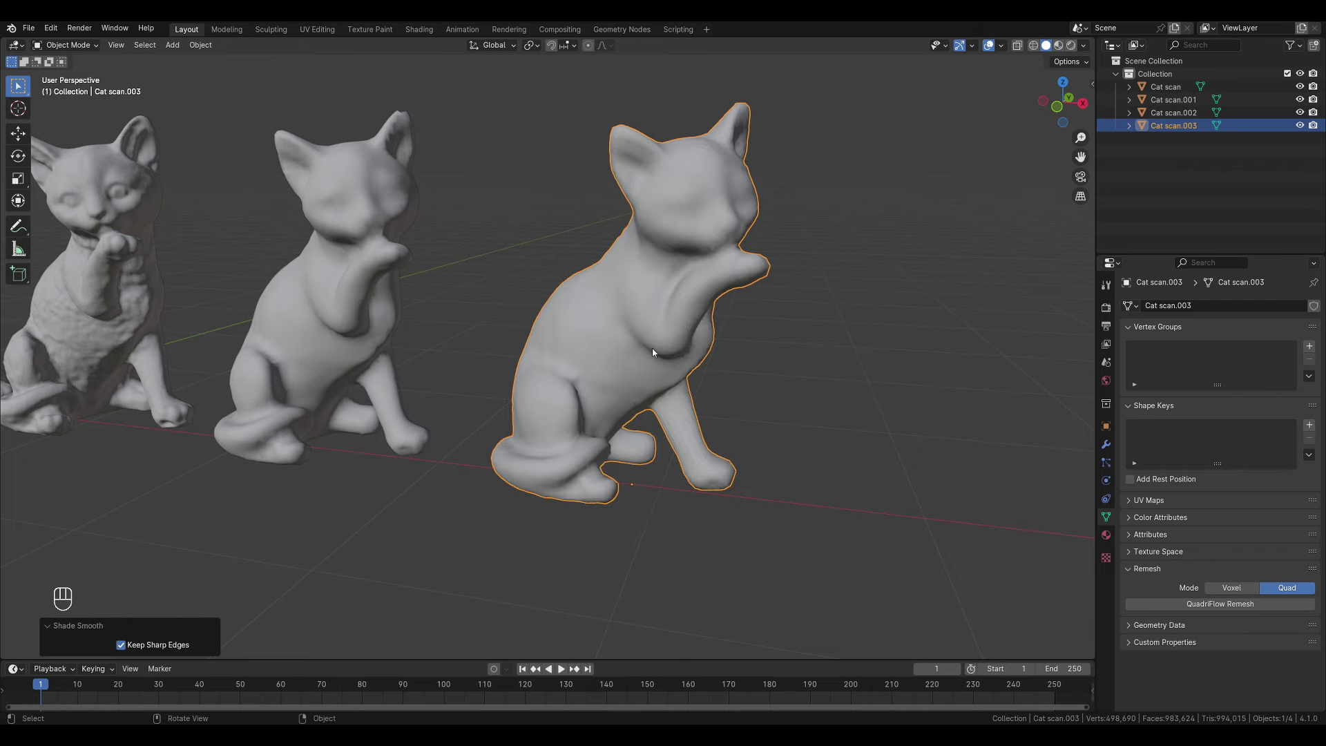
left_click_drag(600, 335, 590, 337)
key("Tab")
key("Tab")
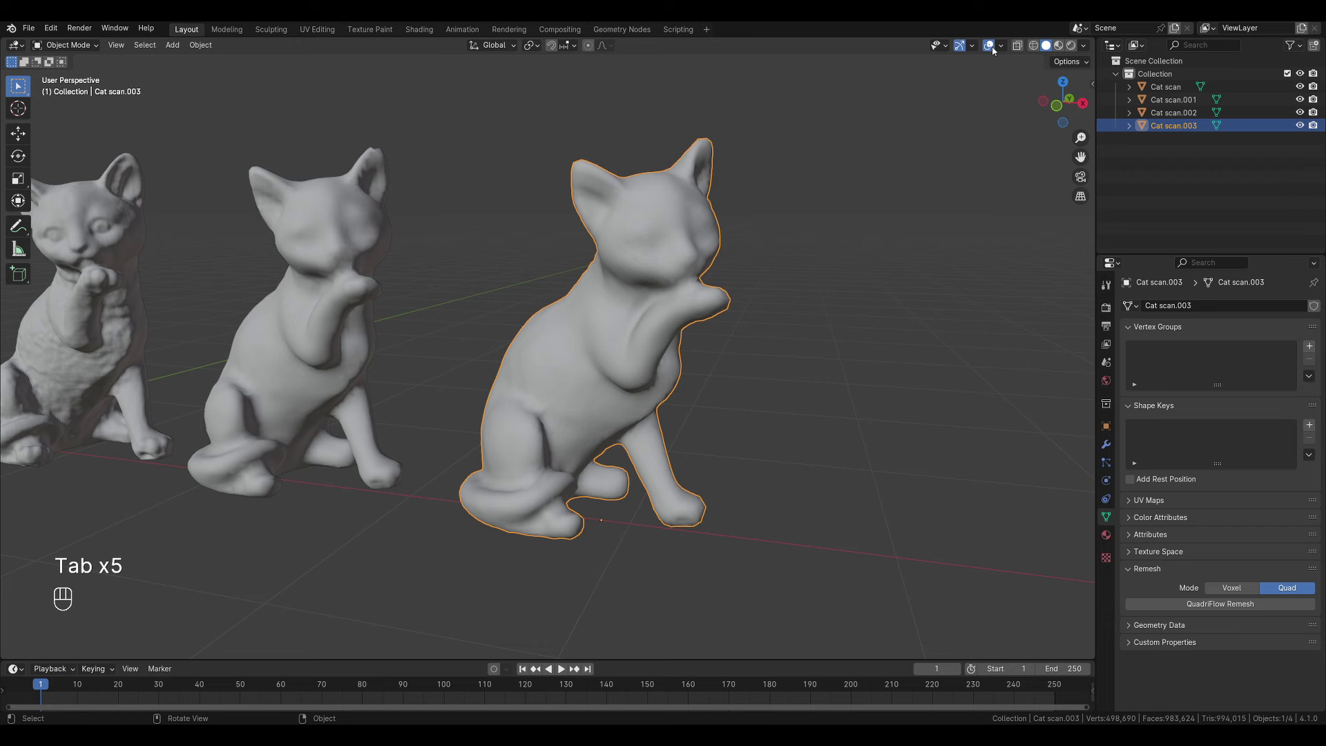
Step: Inspect the quad-remeshed cat from several angles and enter Edit Mode on its grid
left_click_drag(1008, 48, 791, 328)
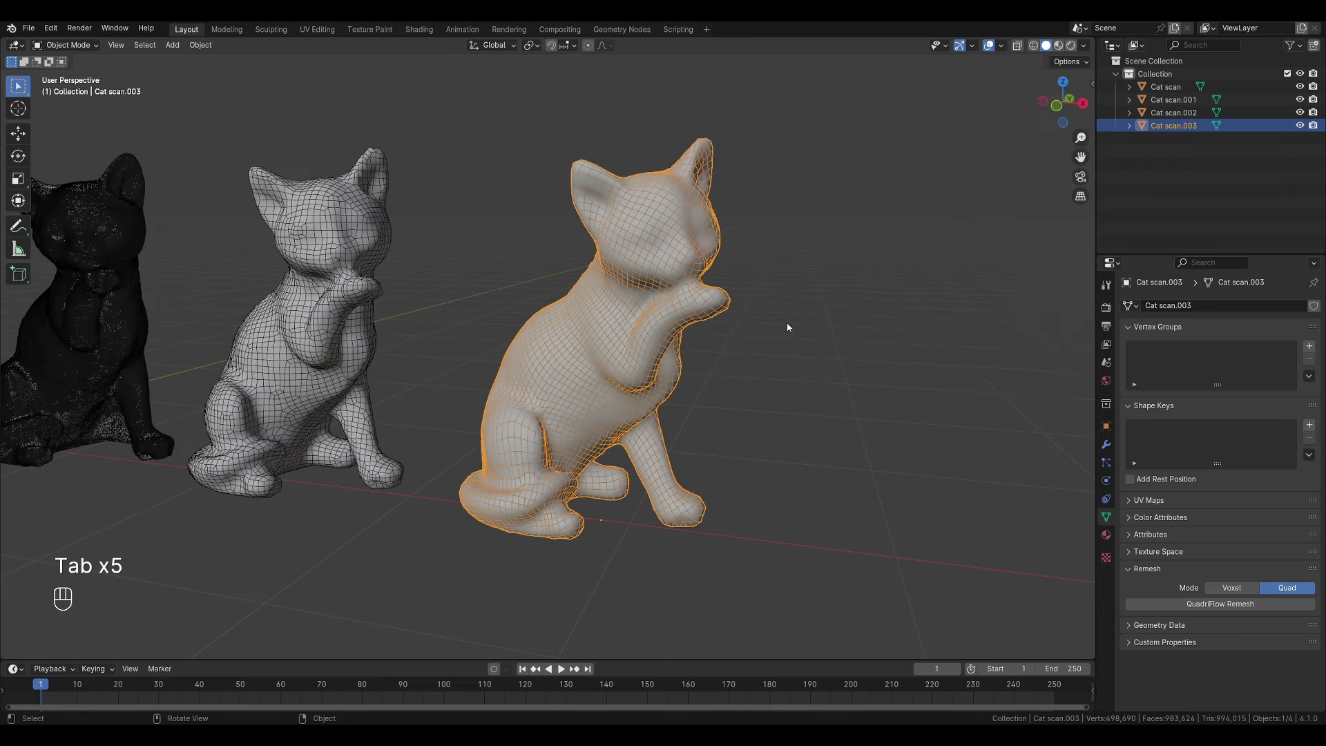
middle_click(791, 356)
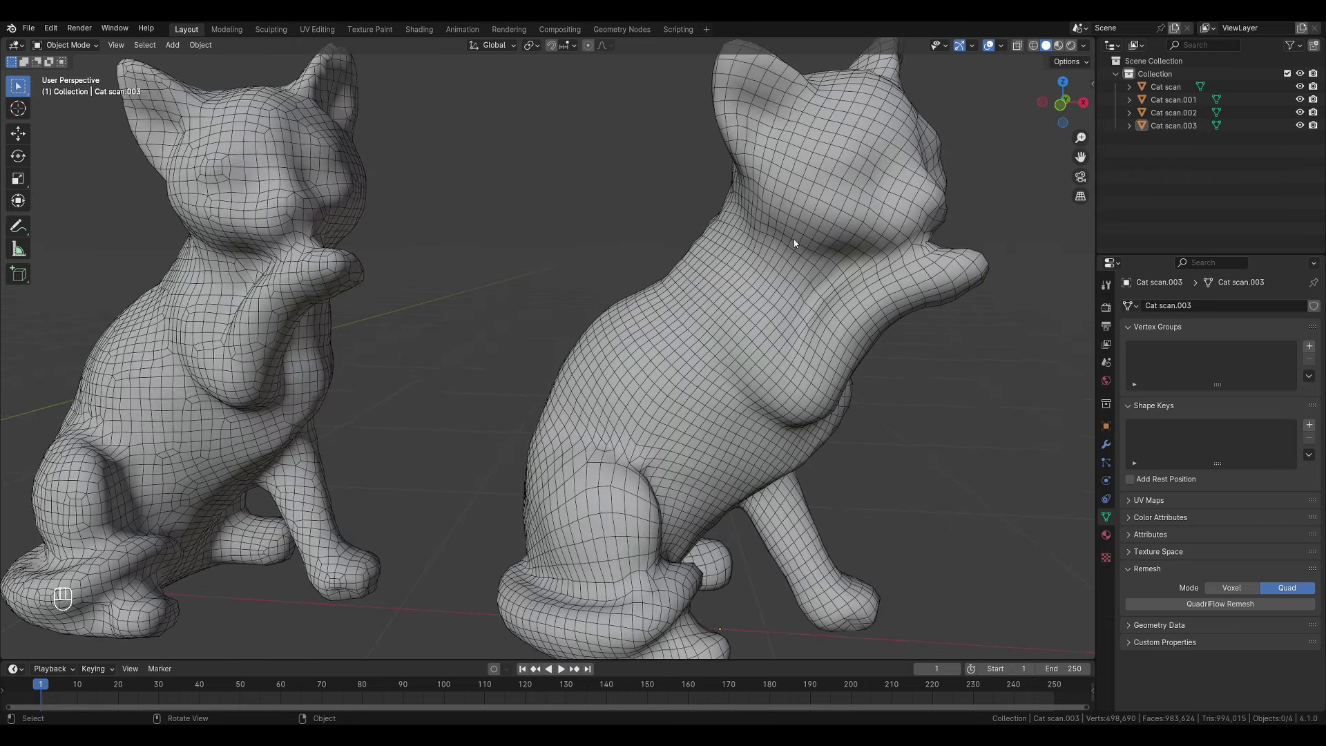
middle_click(801, 267)
key("Tab")
left_click_drag(794, 370, 805, 373)
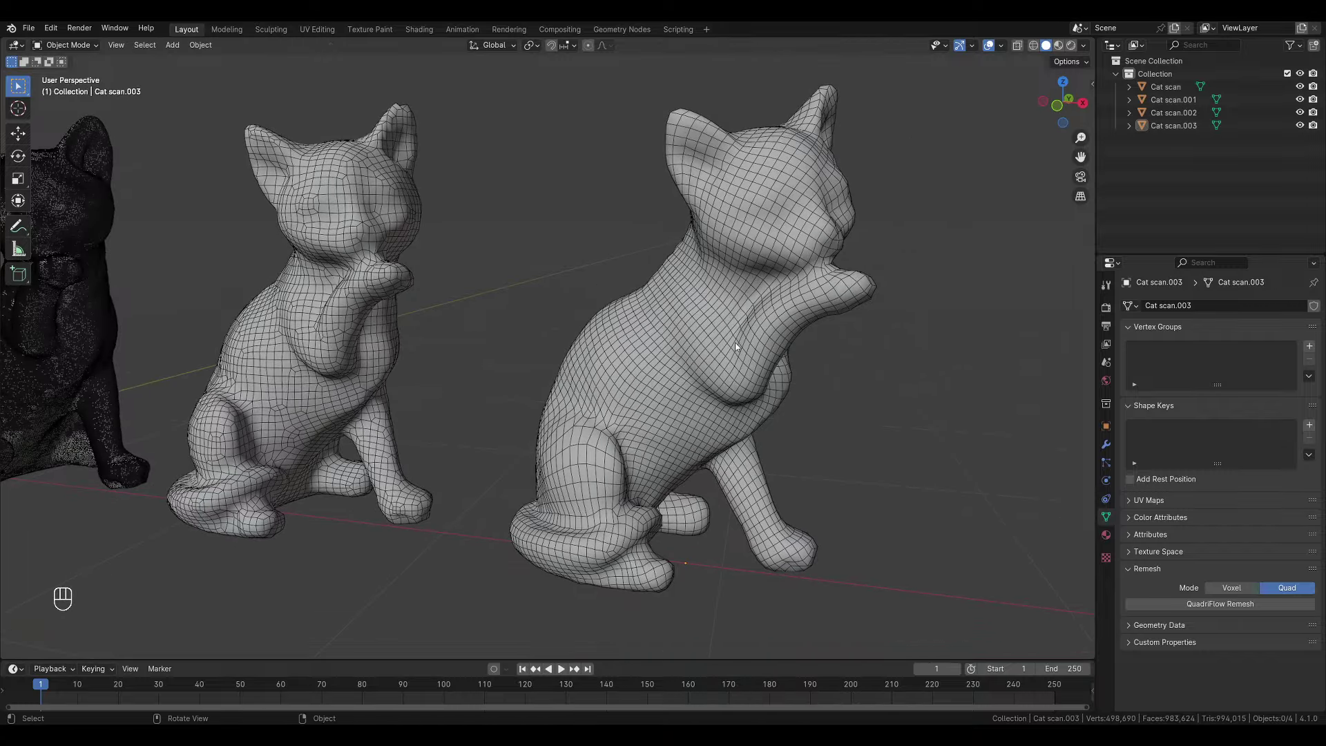
middle_click(713, 349)
key("Tab")
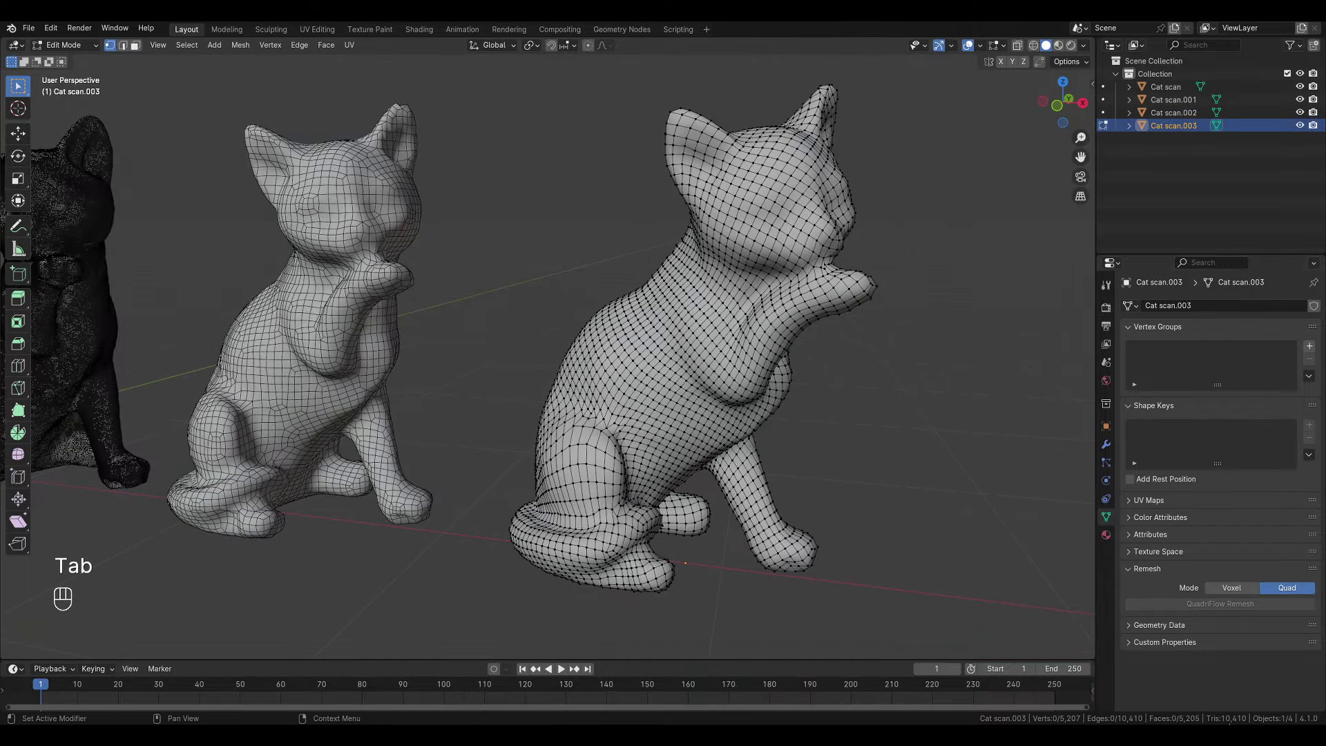
Step: Duplicate the original Cat scan, inspect the copy up close, then remove it leaving four cats
left_click_drag(567, 403, 651, 393)
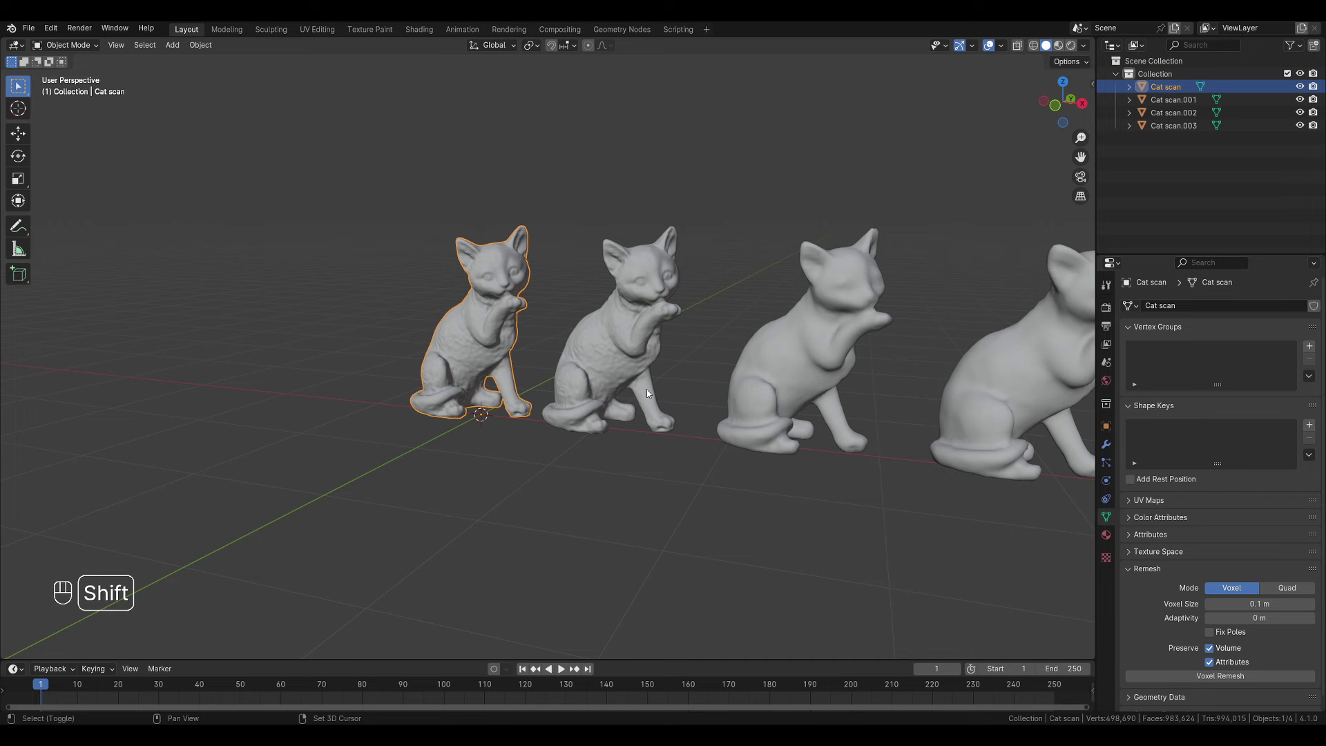
key("shift+d")
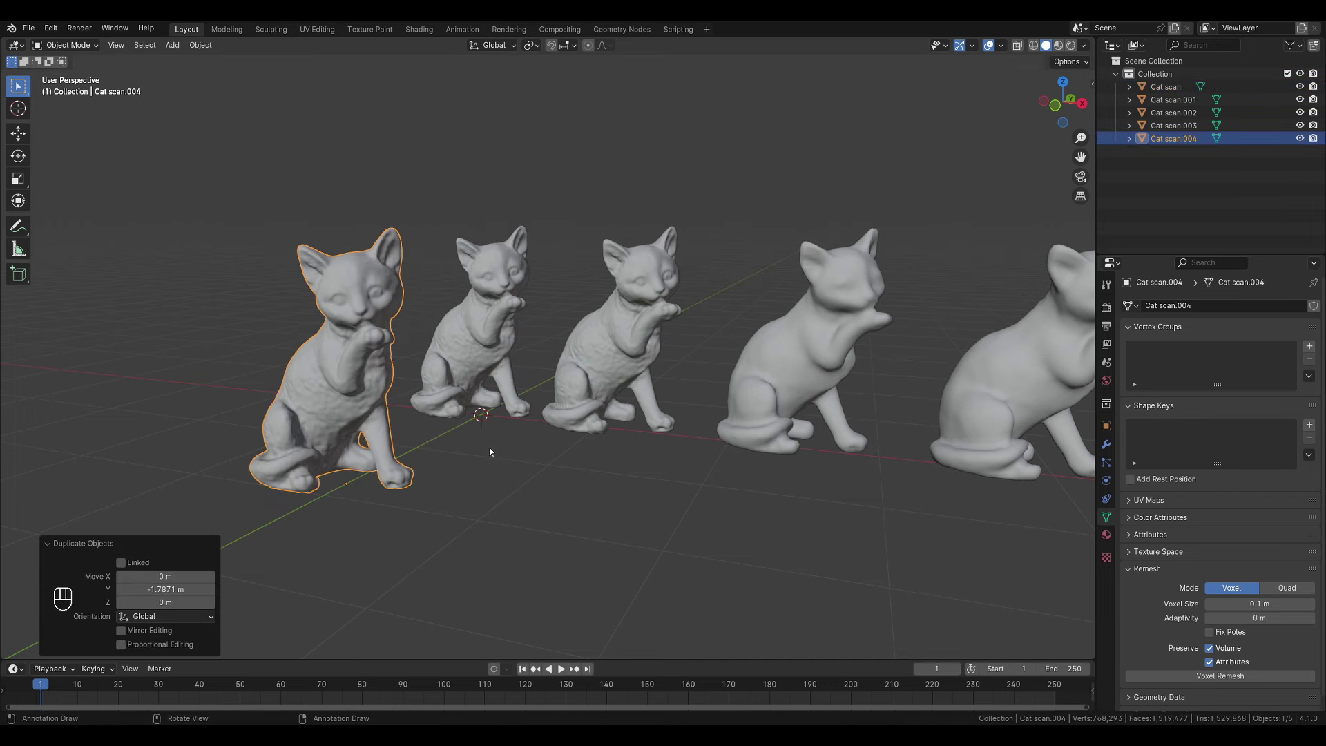
middle_click(611, 431)
middle_click(567, 433)
left_click_drag(556, 423, 594, 430)
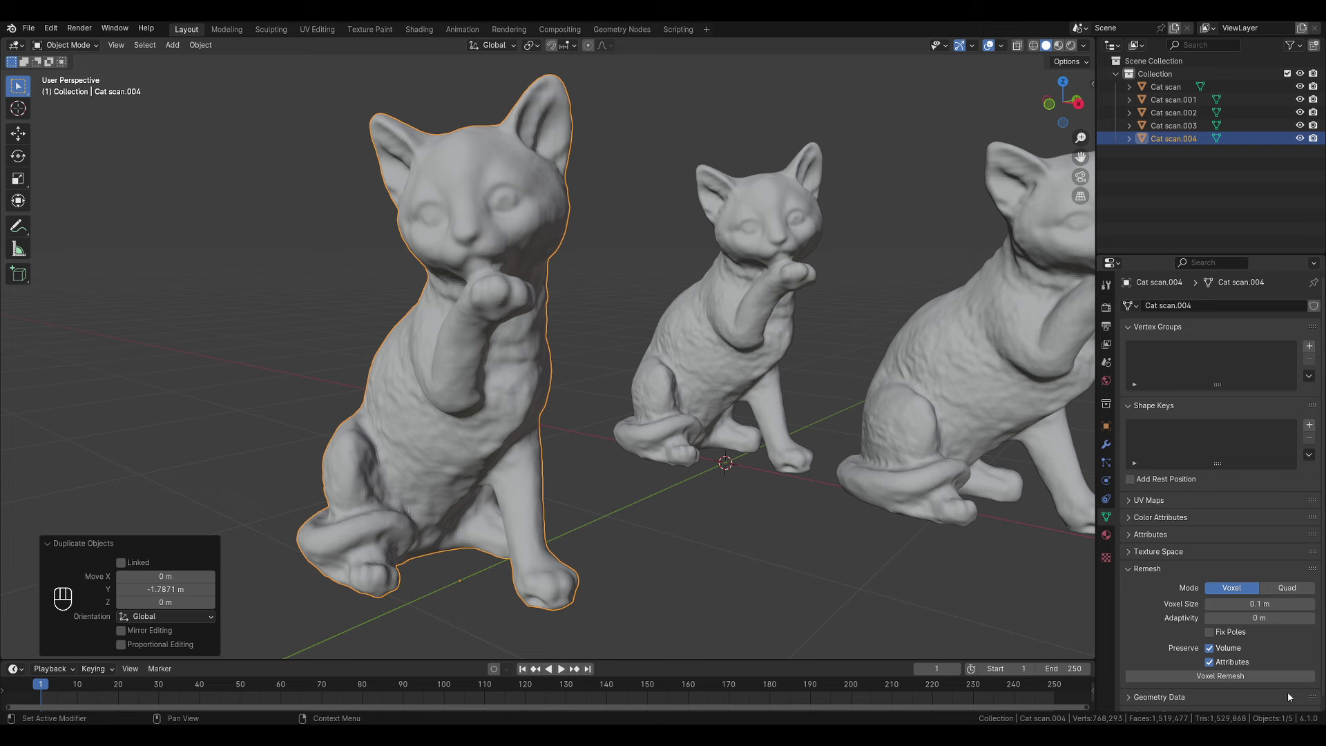
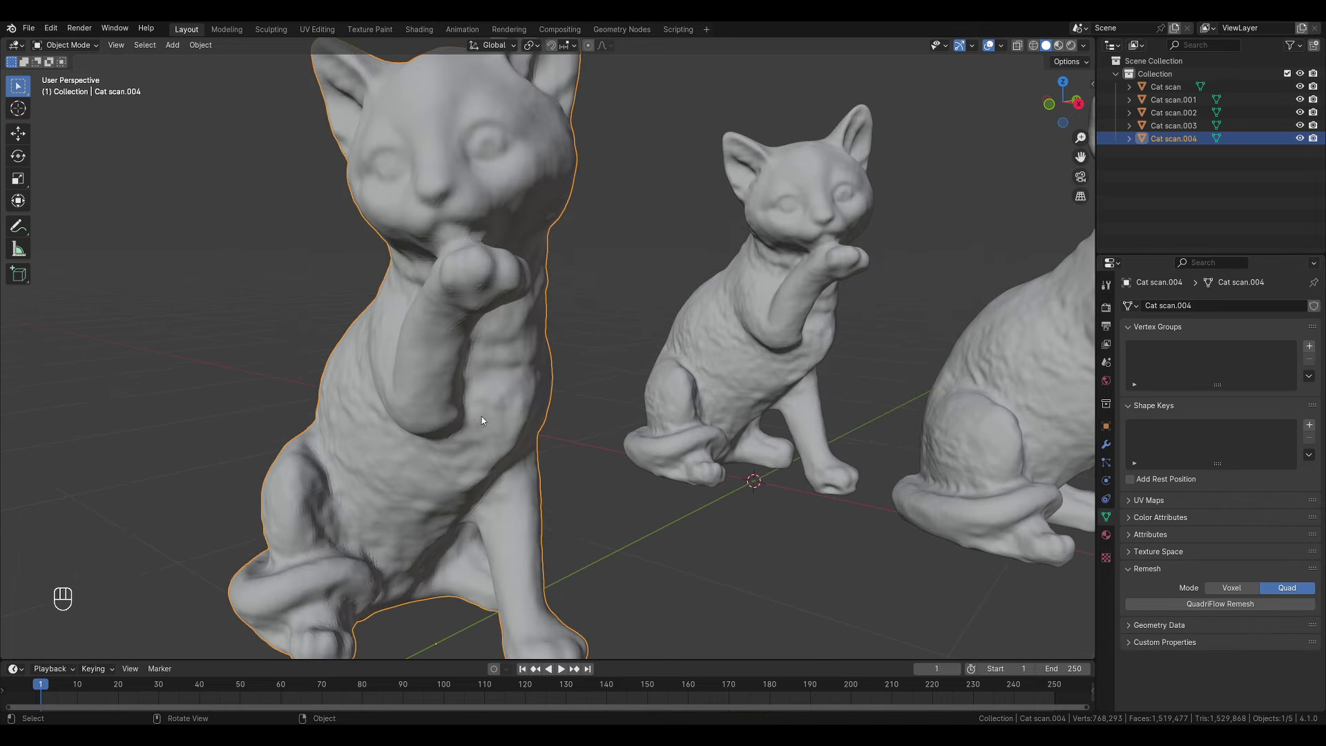
left_click_drag(493, 414, 521, 400)
left_click_drag(505, 397, 505, 338)
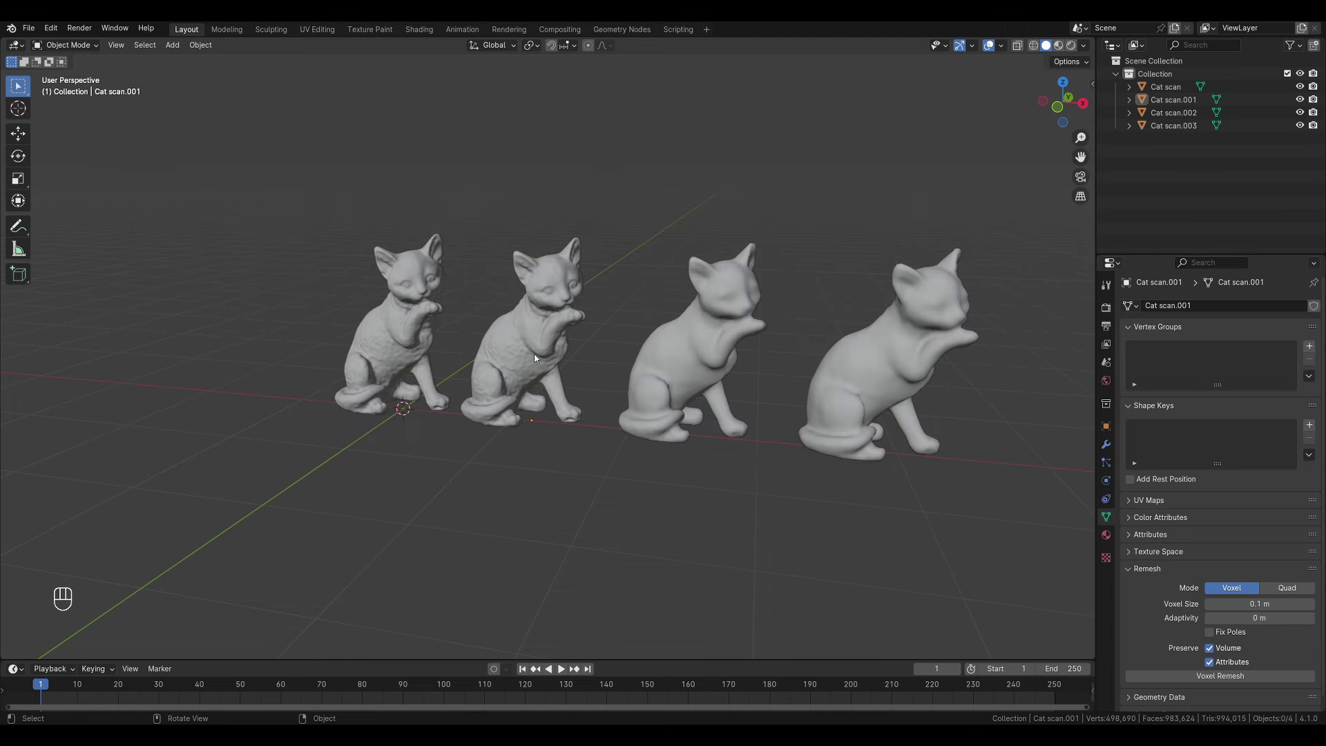
Step: Select Cat scan.001 and bring up Blender's list of import formats
left_click(538, 359)
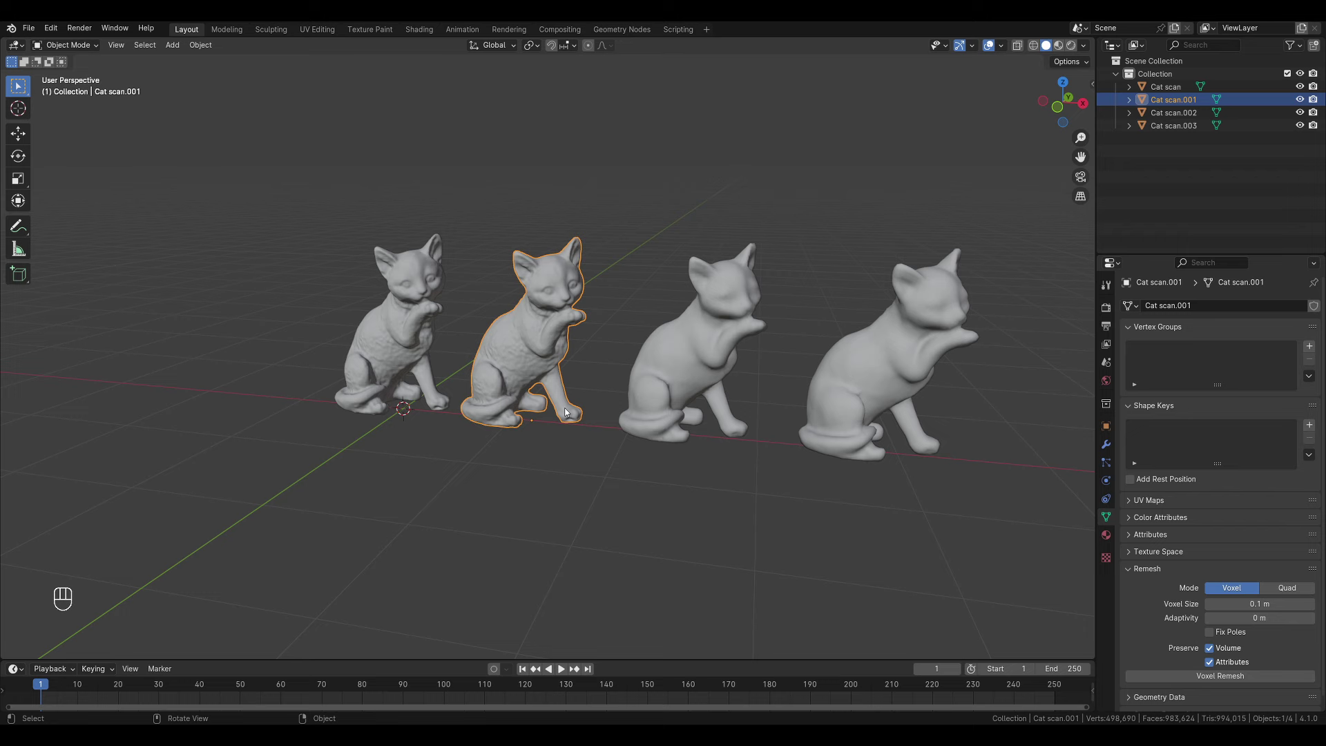
left_click_drag(32, 27, 244, 292)
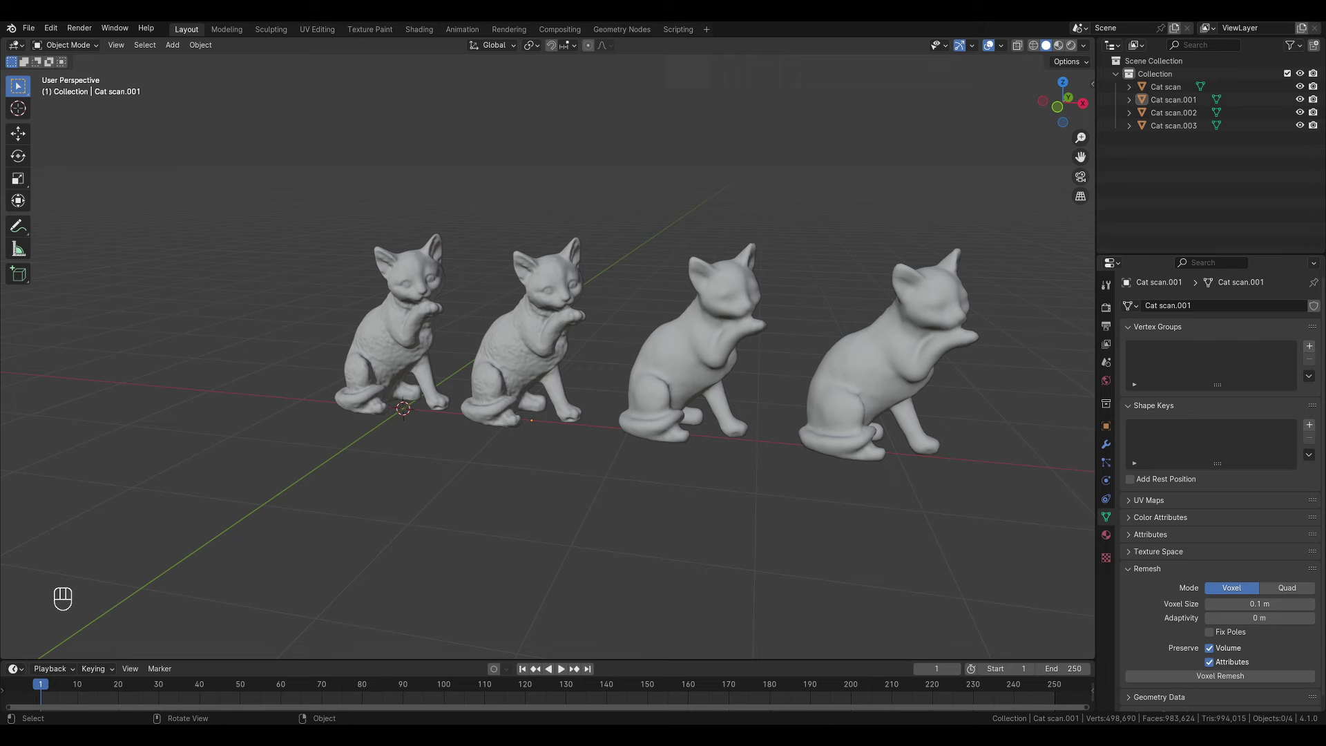
Step: Import catLP.obj as Wavefront OBJ and move it along Y into the row of cats
left_click_drag(31, 26, 230, 263)
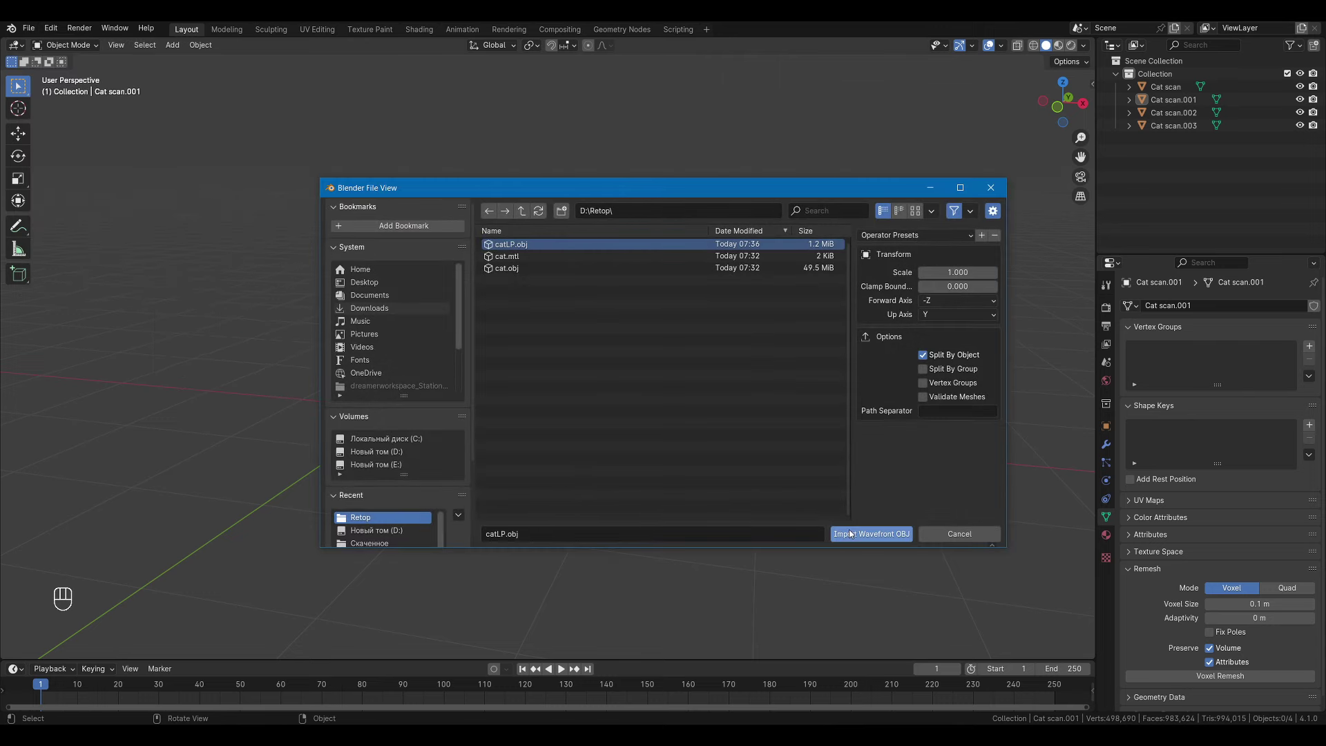
key("g")
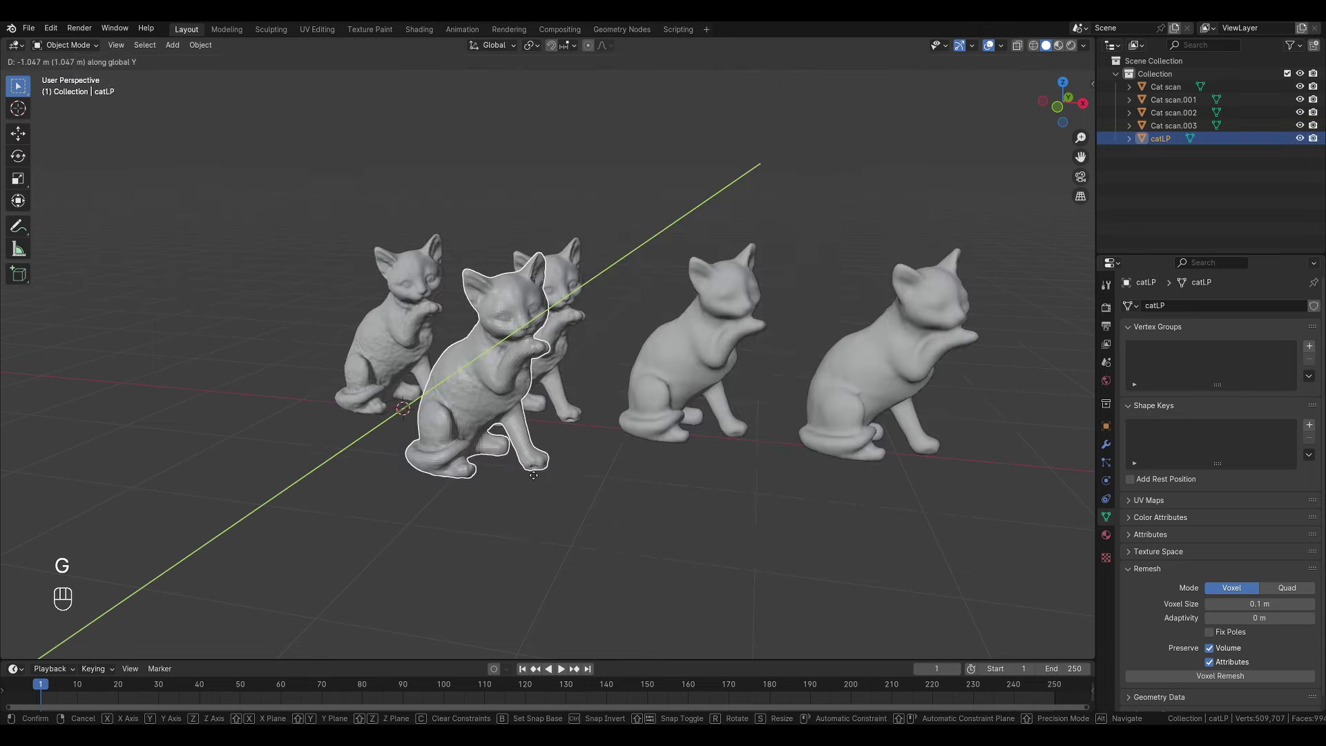
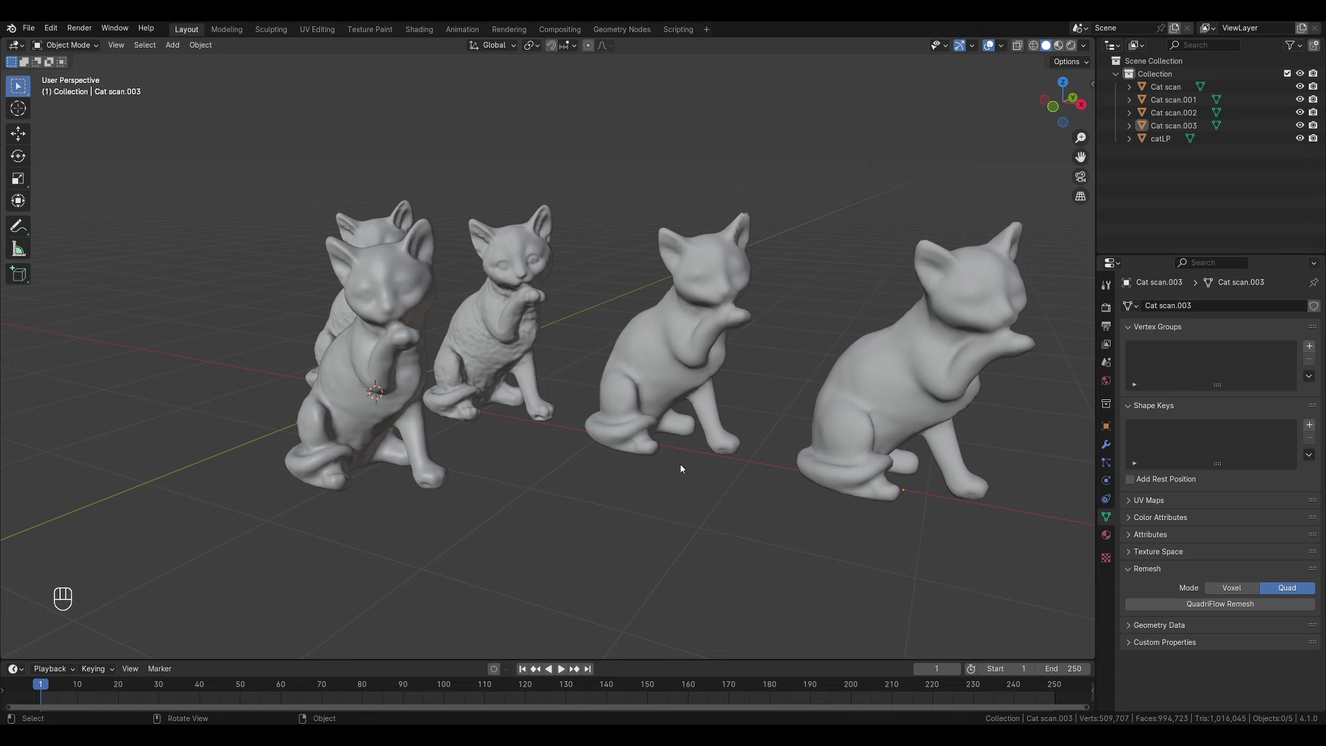
left_click(852, 406)
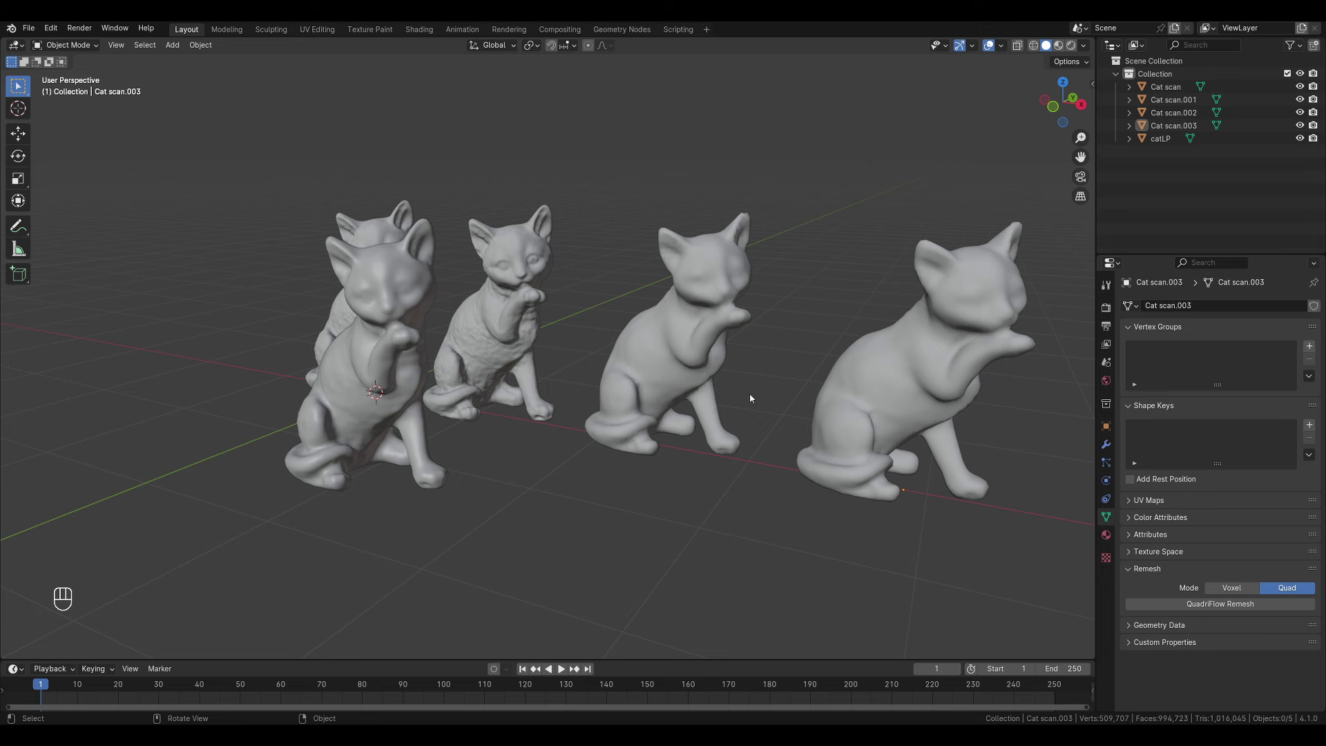
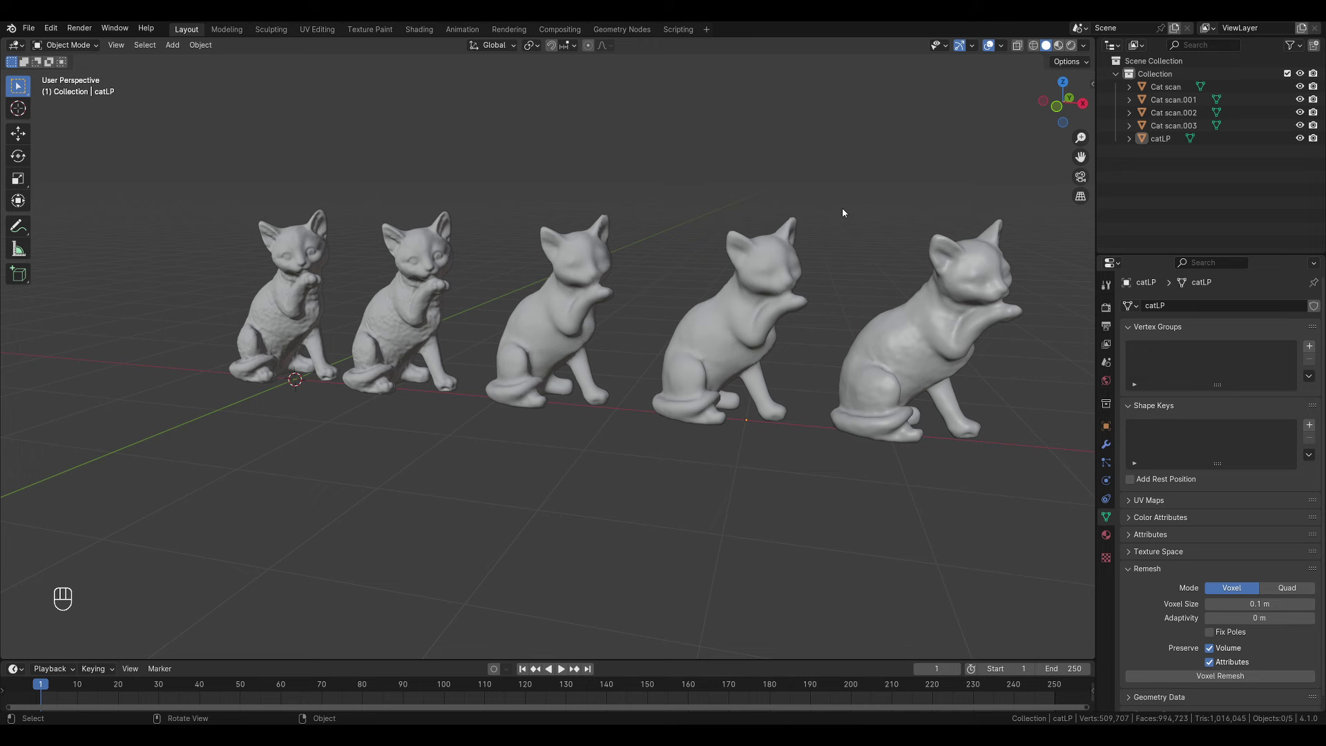
Step: Show the sidebar with catLP's transform (X ≈4.0 m, 90° rotation) for Quad Remesher
key("n")
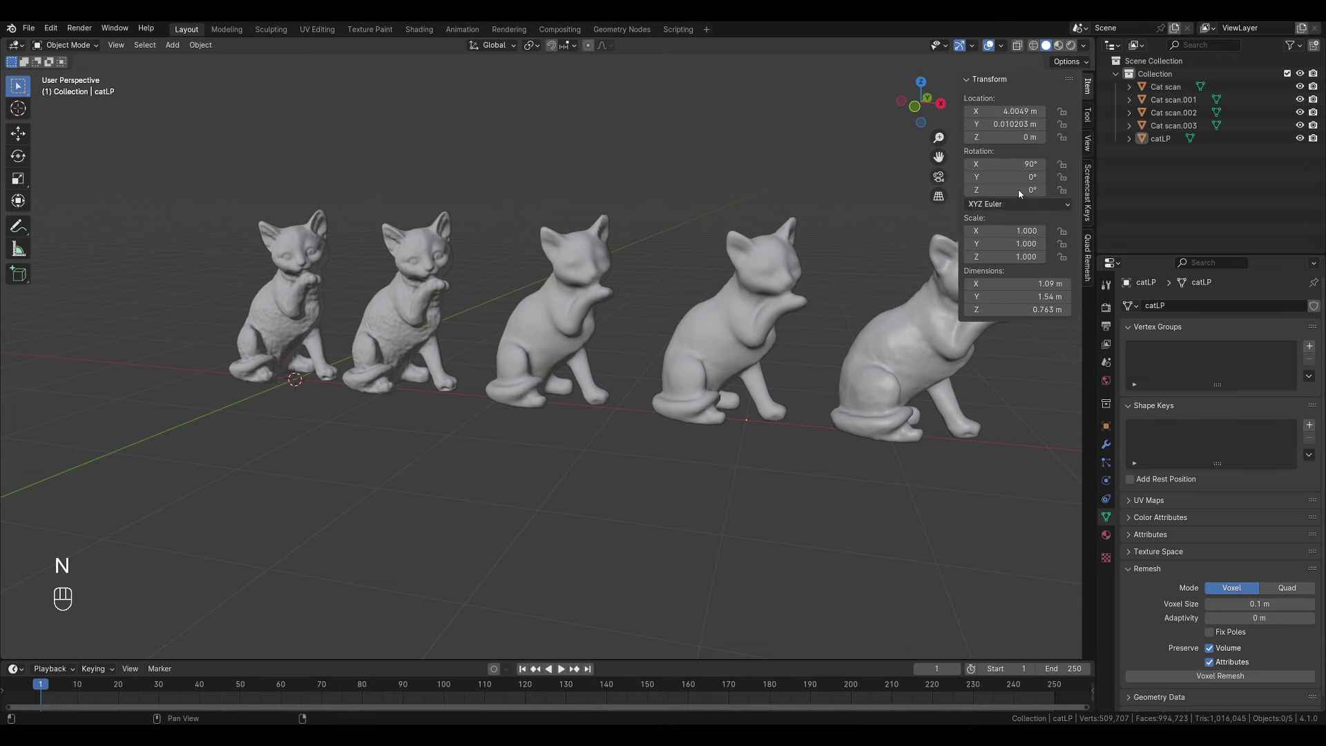
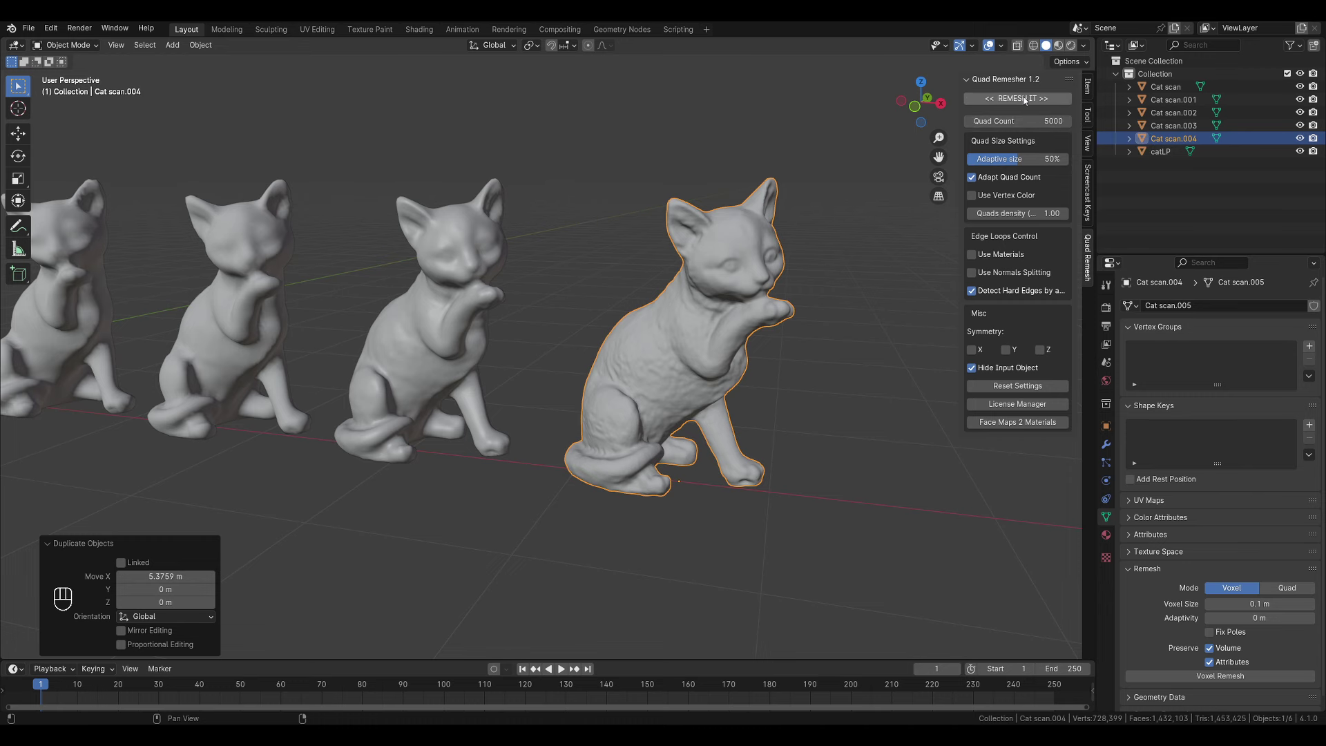
Step: Run Quad Remesher at a 4000-quad target producing Retopo_Cat scan.004 and inspect its quad flow
left_click_drag(1027, 100, 785, 302)
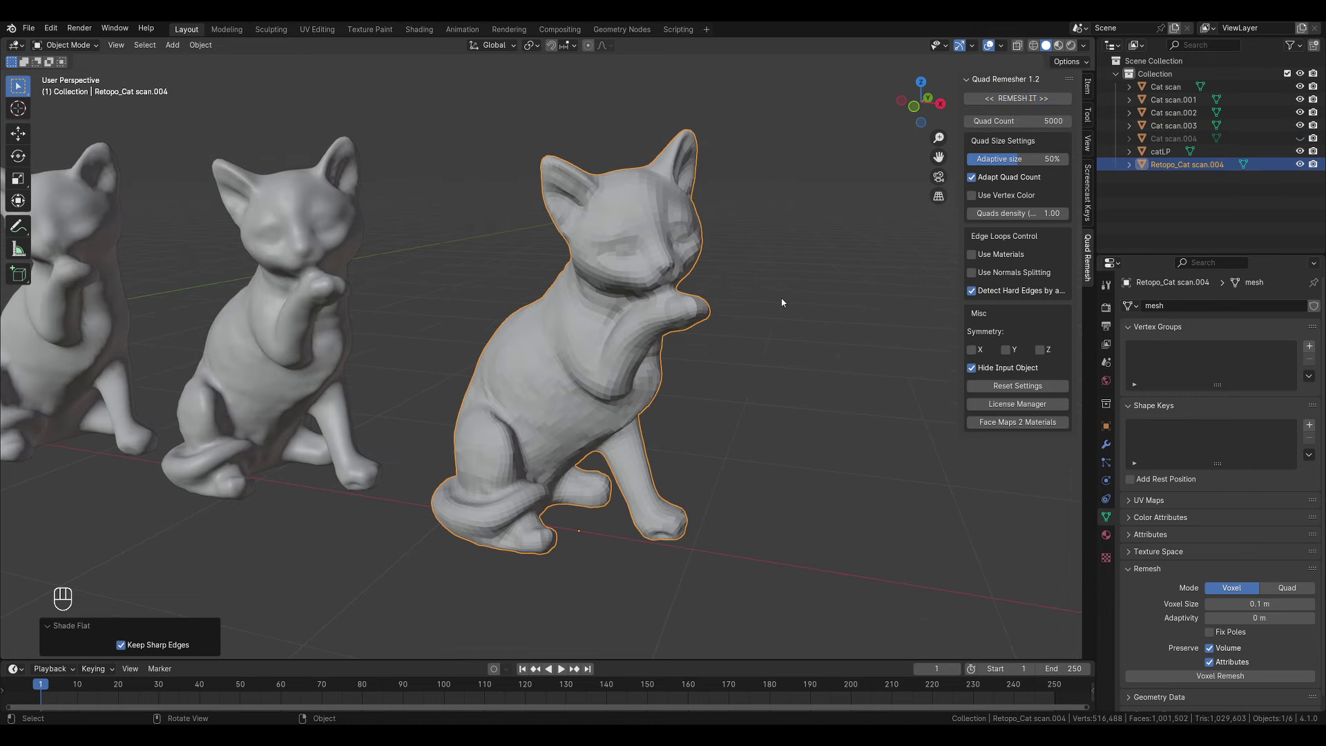
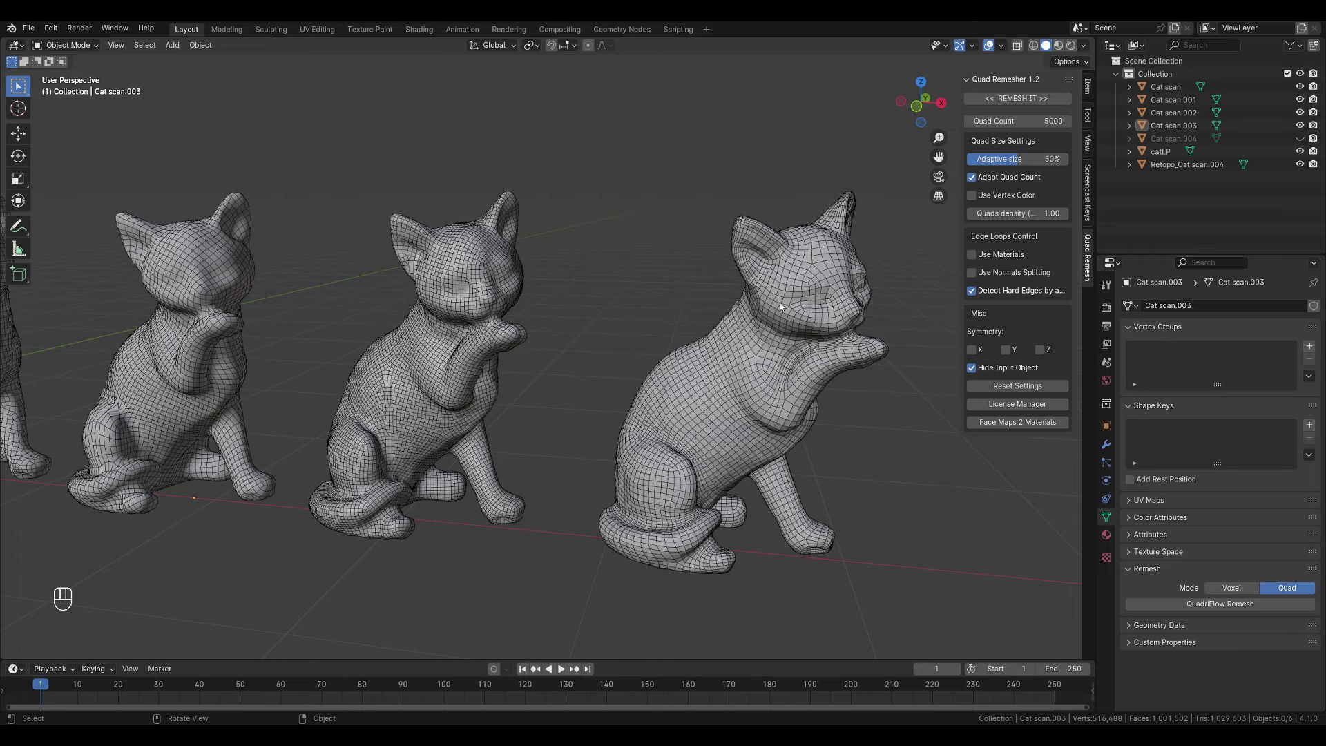
left_click_drag(319, 335, 592, 333)
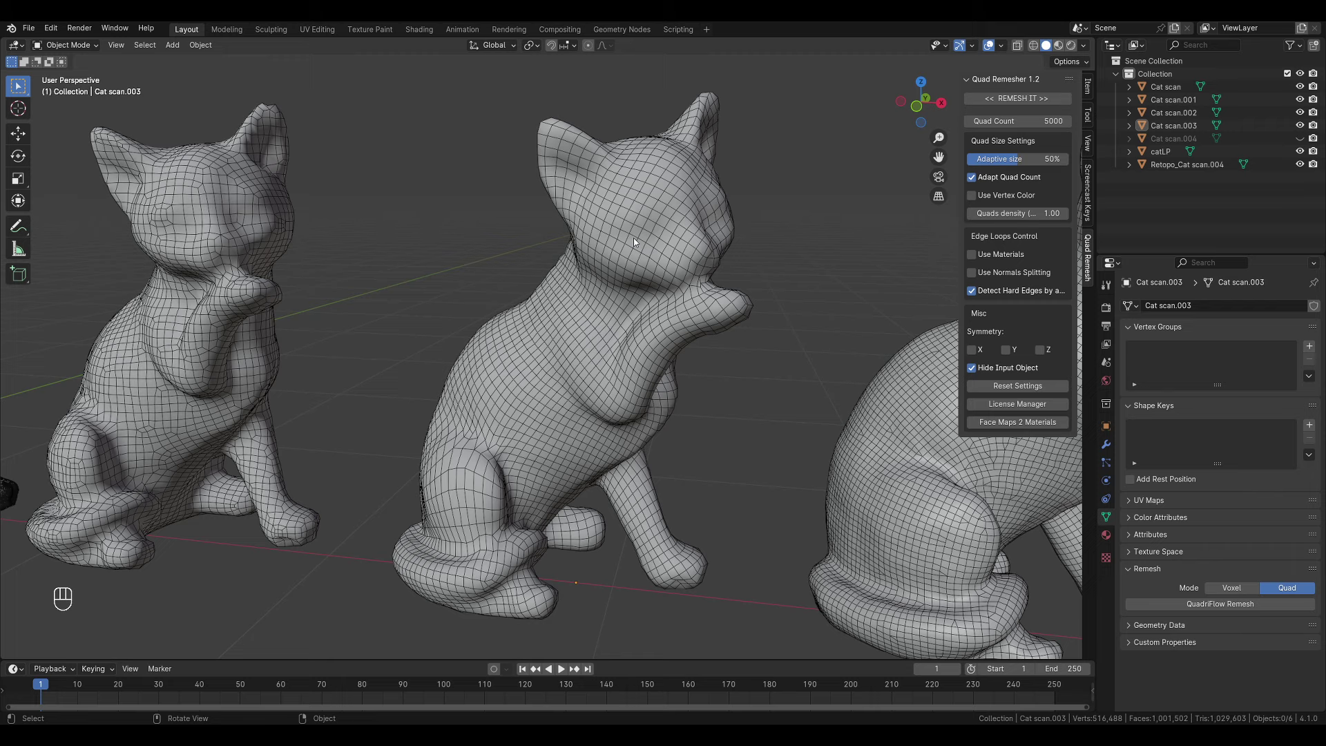
left_click_drag(340, 419, 290, 419)
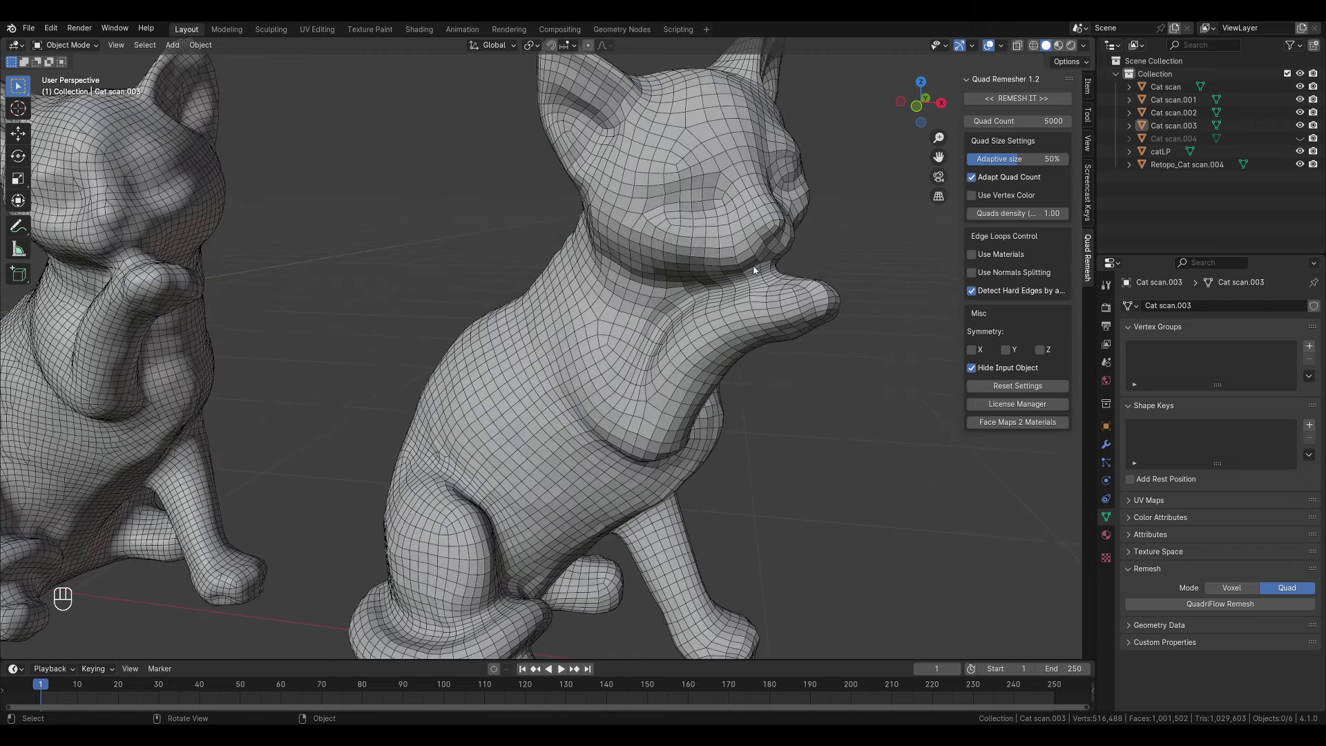
key("Tab")
left_click(643, 268)
left_click_drag(643, 268, 634, 240)
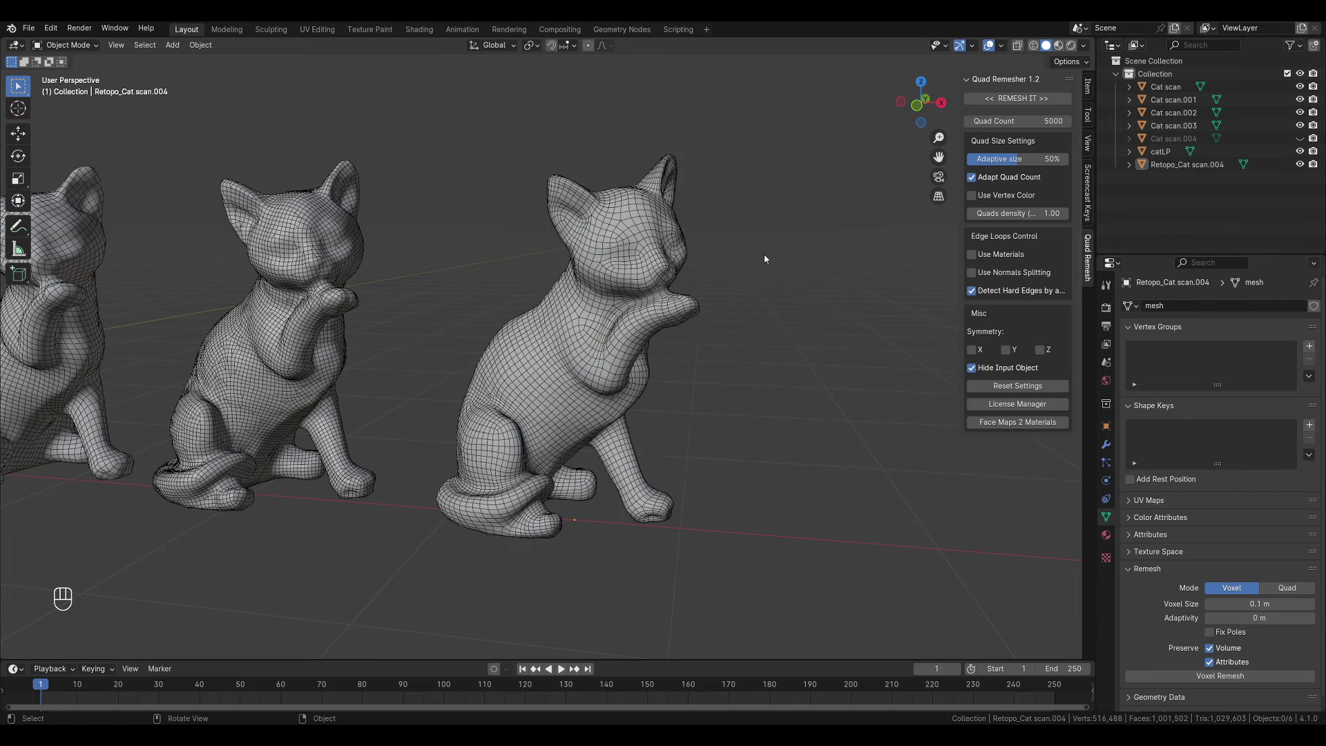
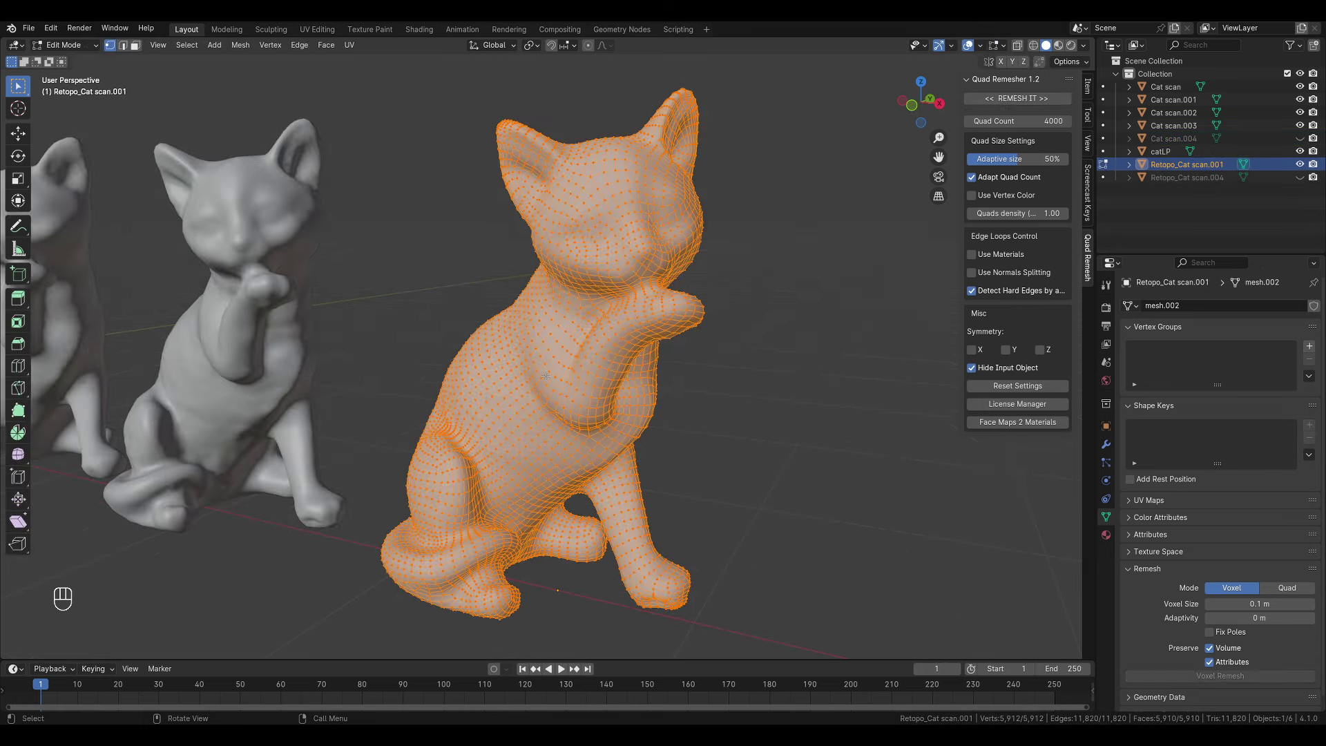
Step: Leave mesh editing and frame the row of cats to pick the high-poly scan and retopo mesh
key("Tab")
middle_click(525, 361)
left_click_drag(420, 360, 518, 362)
left_click(294, 349)
key("Tab")
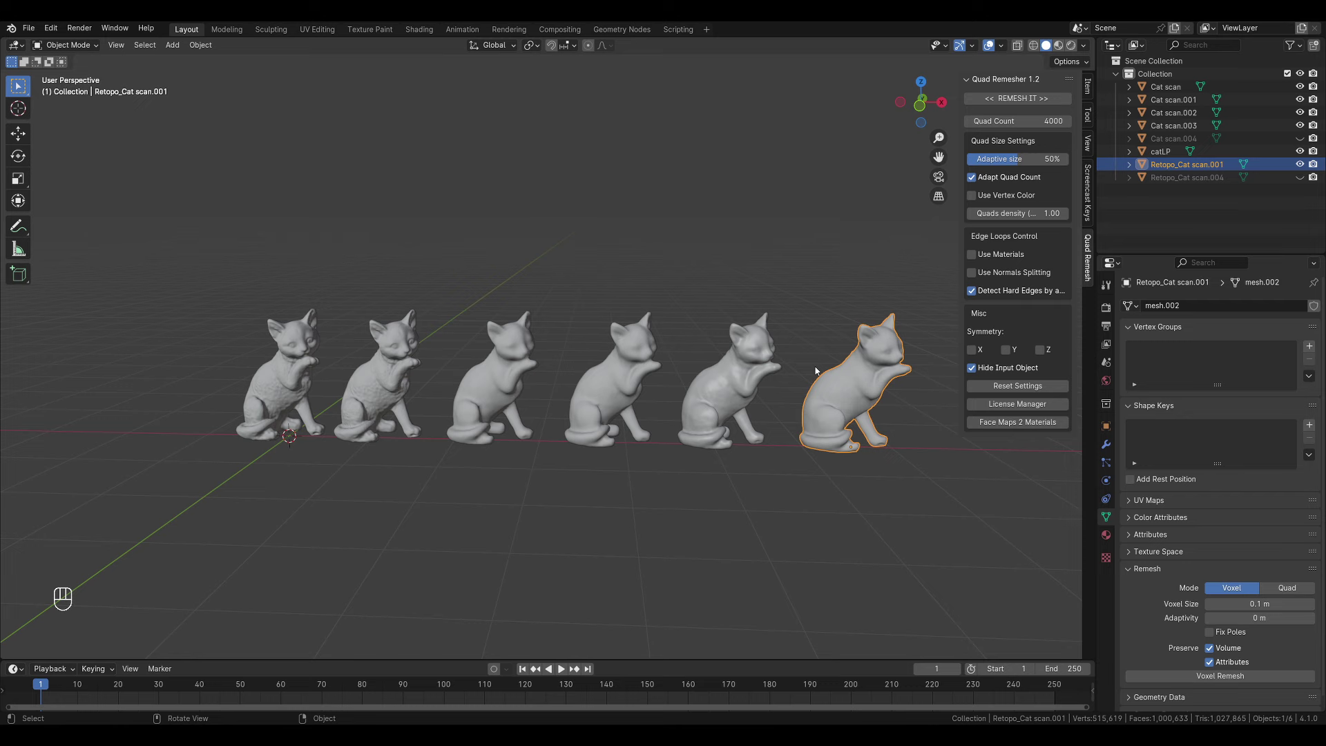
left_click_drag(520, 355, 629, 358)
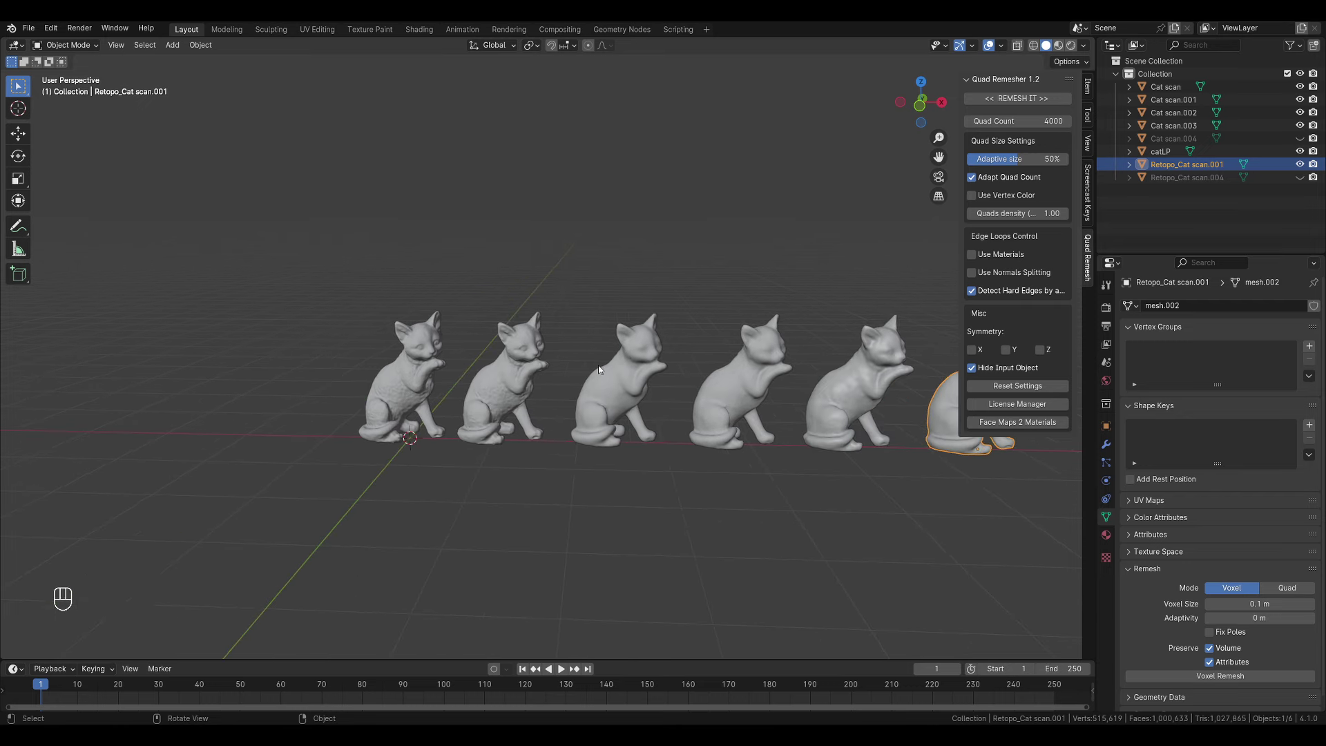
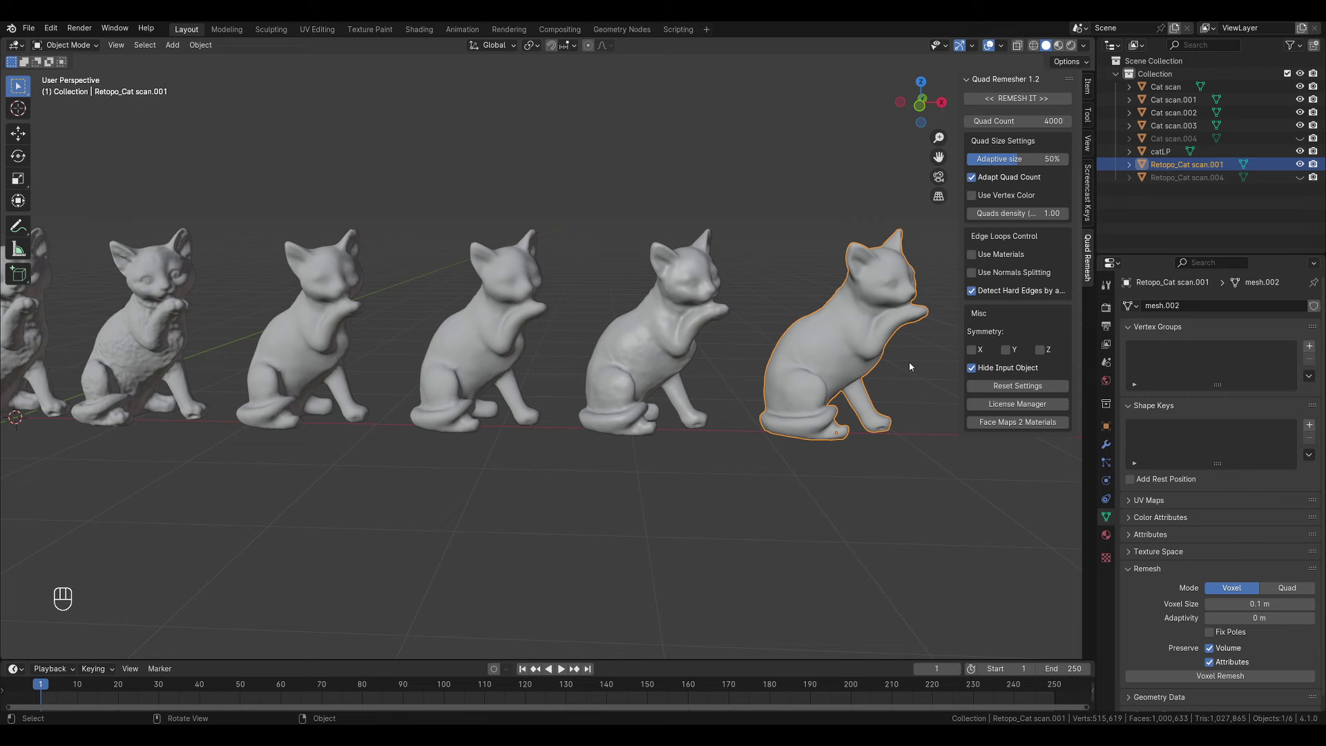
middle_click(806, 386)
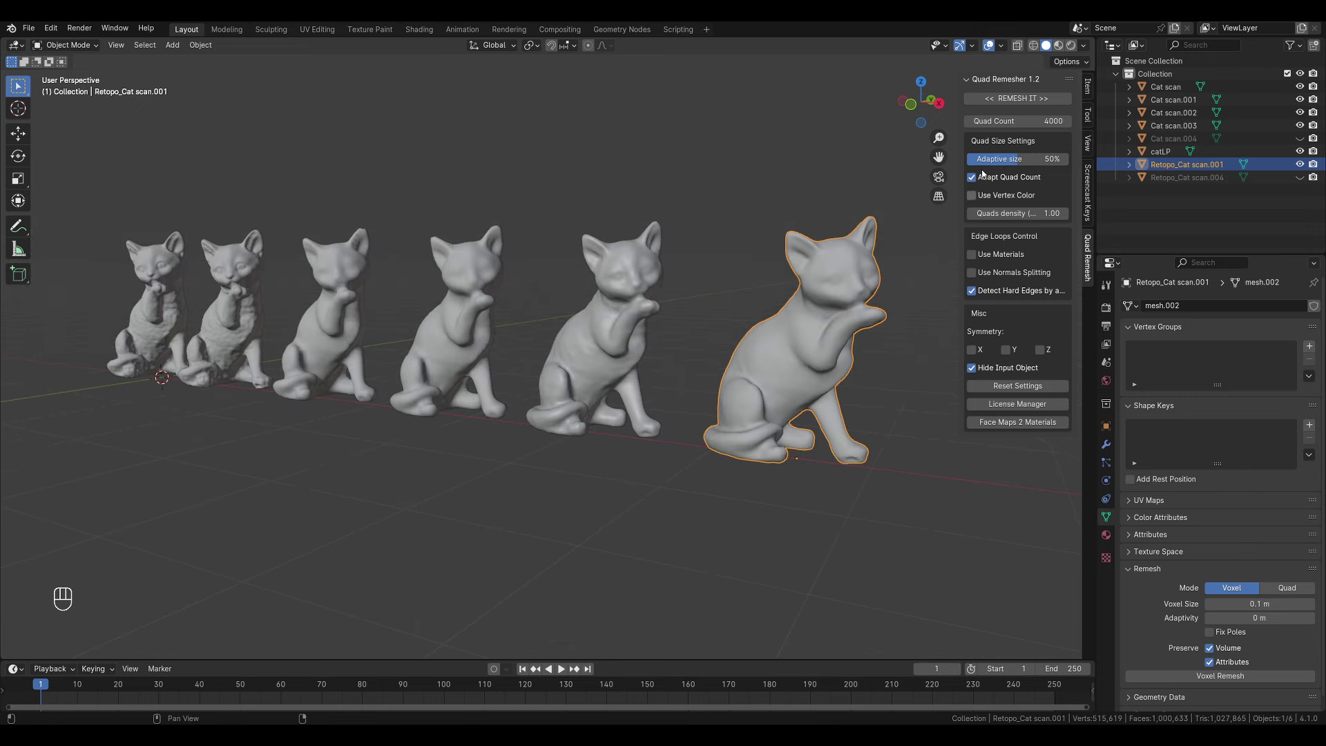
left_click_drag(257, 387, 308, 400)
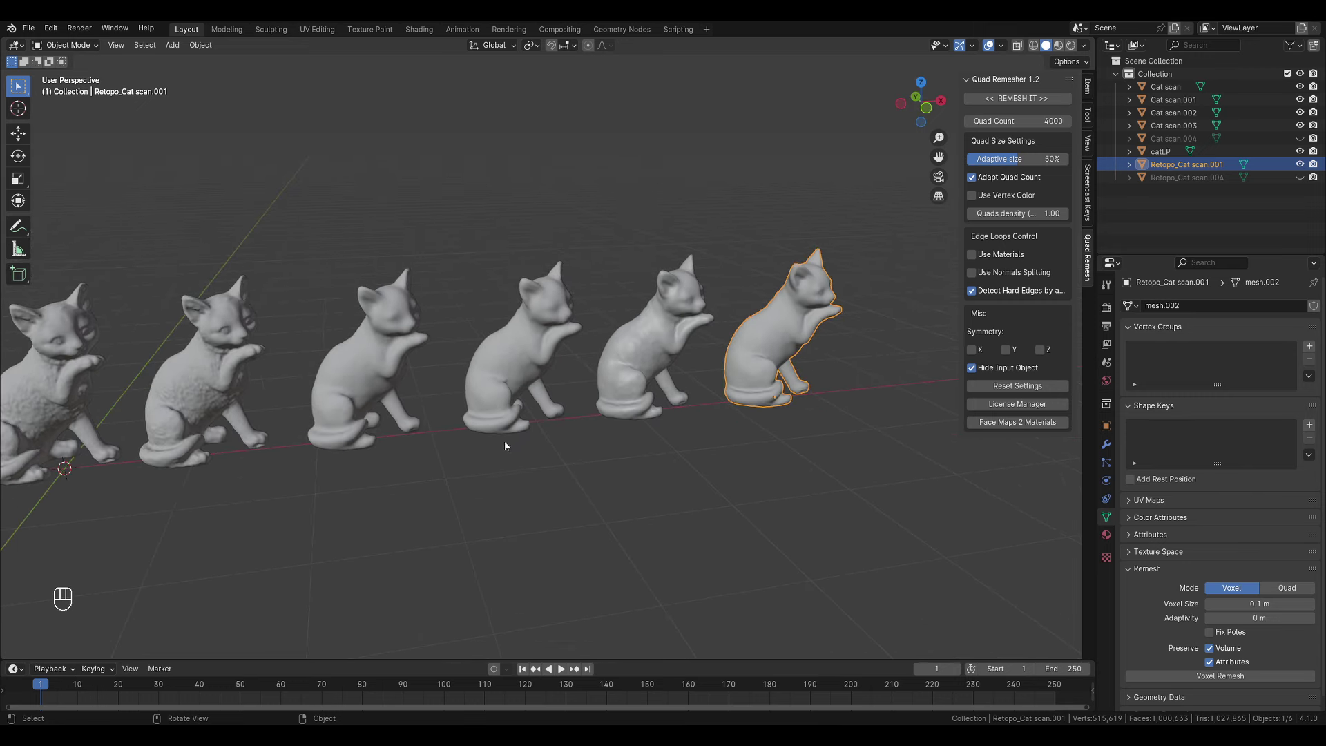
middle_click(517, 470)
middle_click(428, 372)
Step: Duplicate the scan and retopo cat into a new collection named Bake
key("shift+d")
key("m")
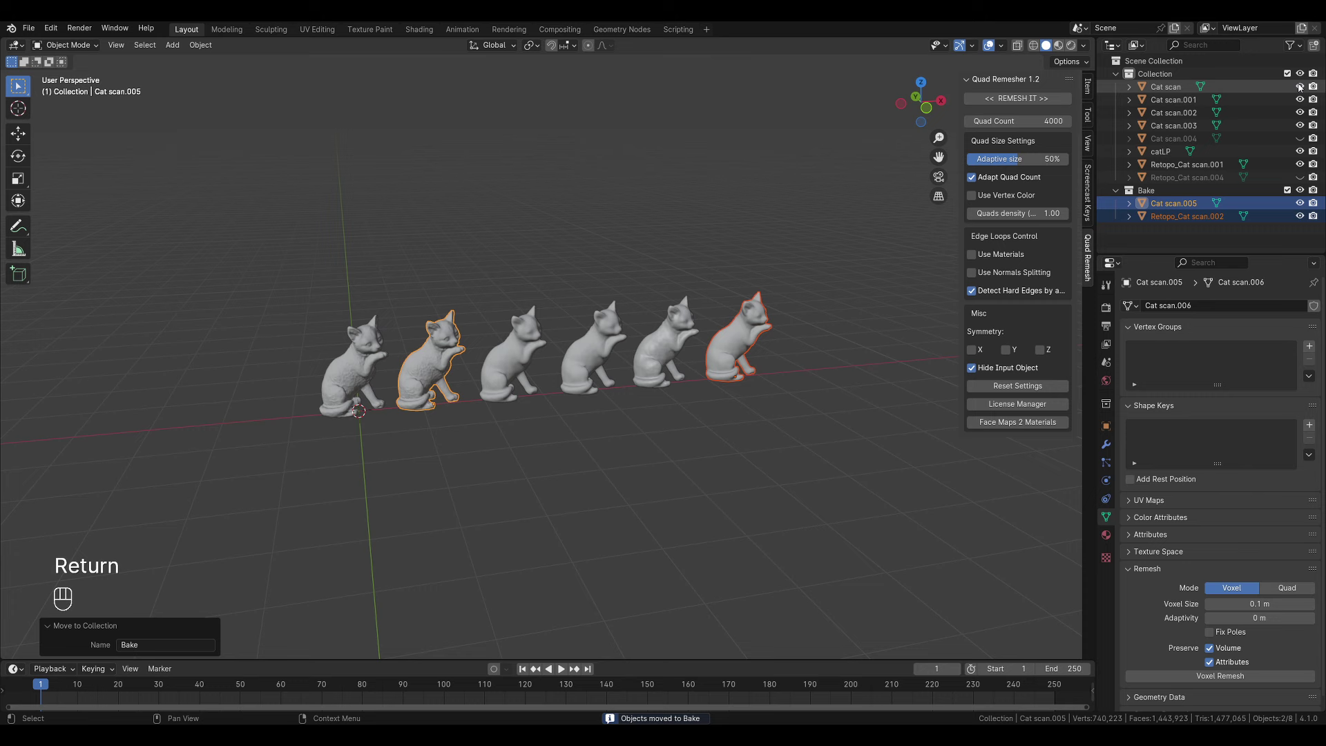
Step: Show only the Bake collection and reset both copies to the origin so they stack in place
left_click(1290, 76)
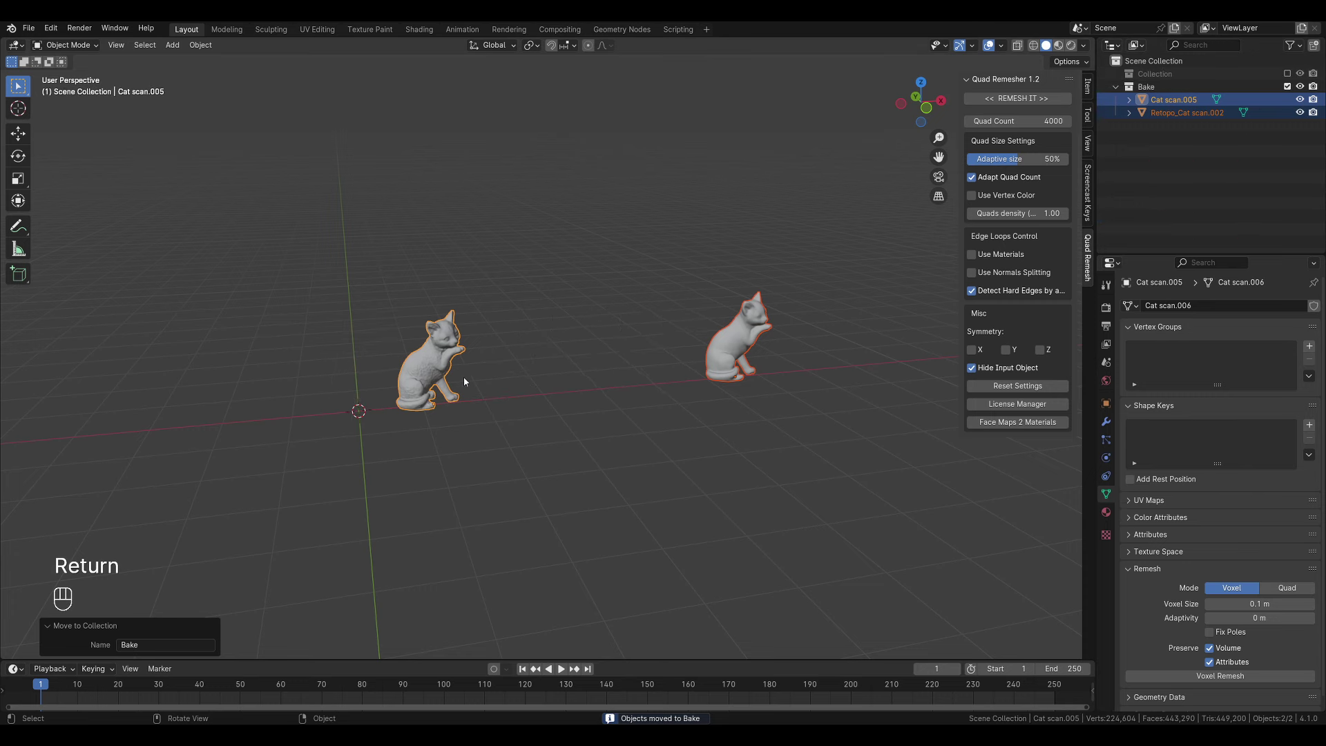
left_click(447, 380)
middle_click(531, 390)
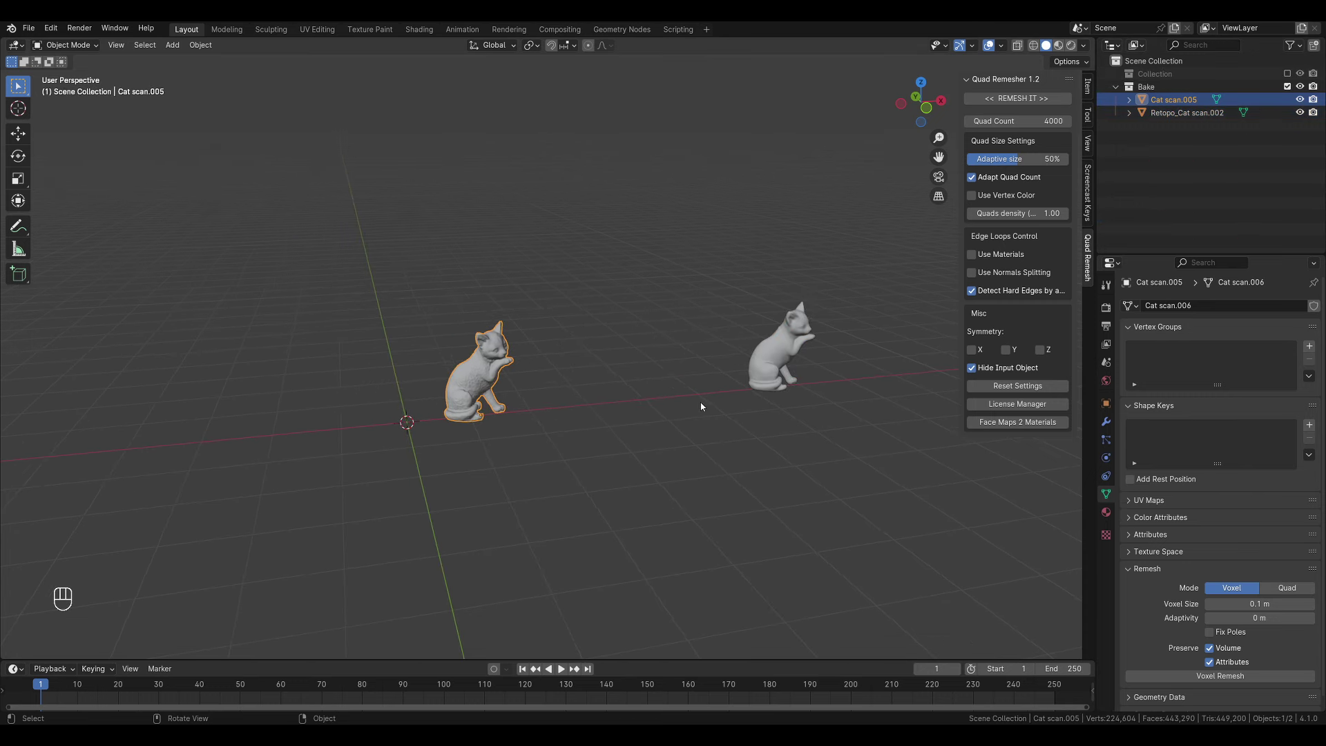
key("alt+g")
left_click(775, 355)
key("alt+g")
middle_click(517, 357)
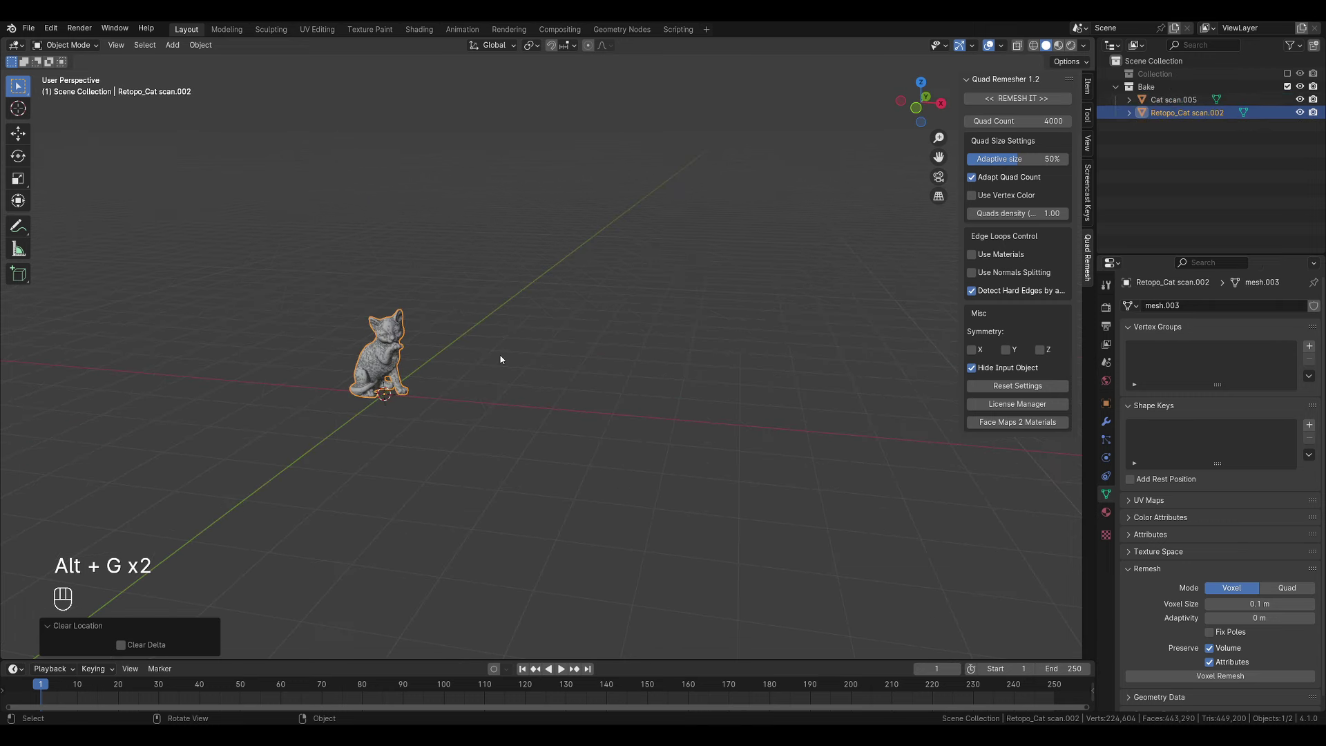
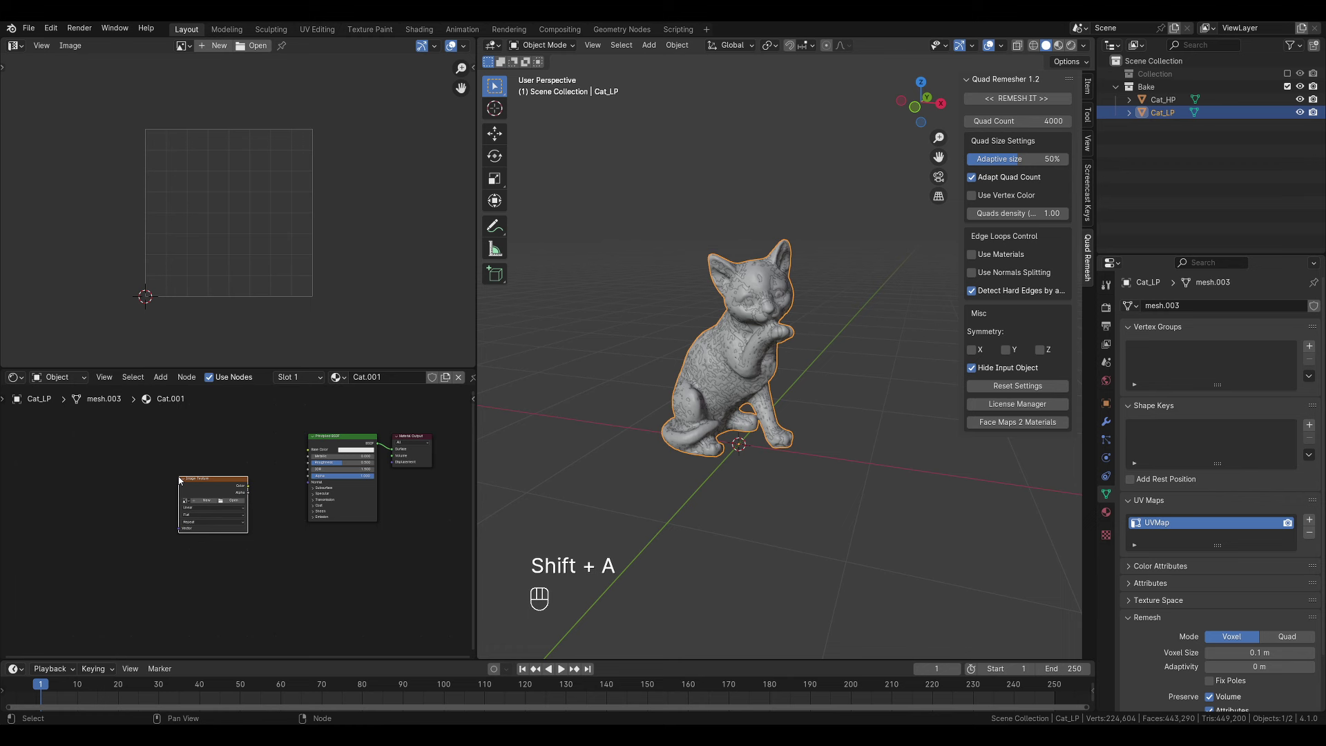
Step: Place the Cat_normal image node in the material and select Cat_HP with Cat_LP active
left_click_drag(211, 466, 208, 457)
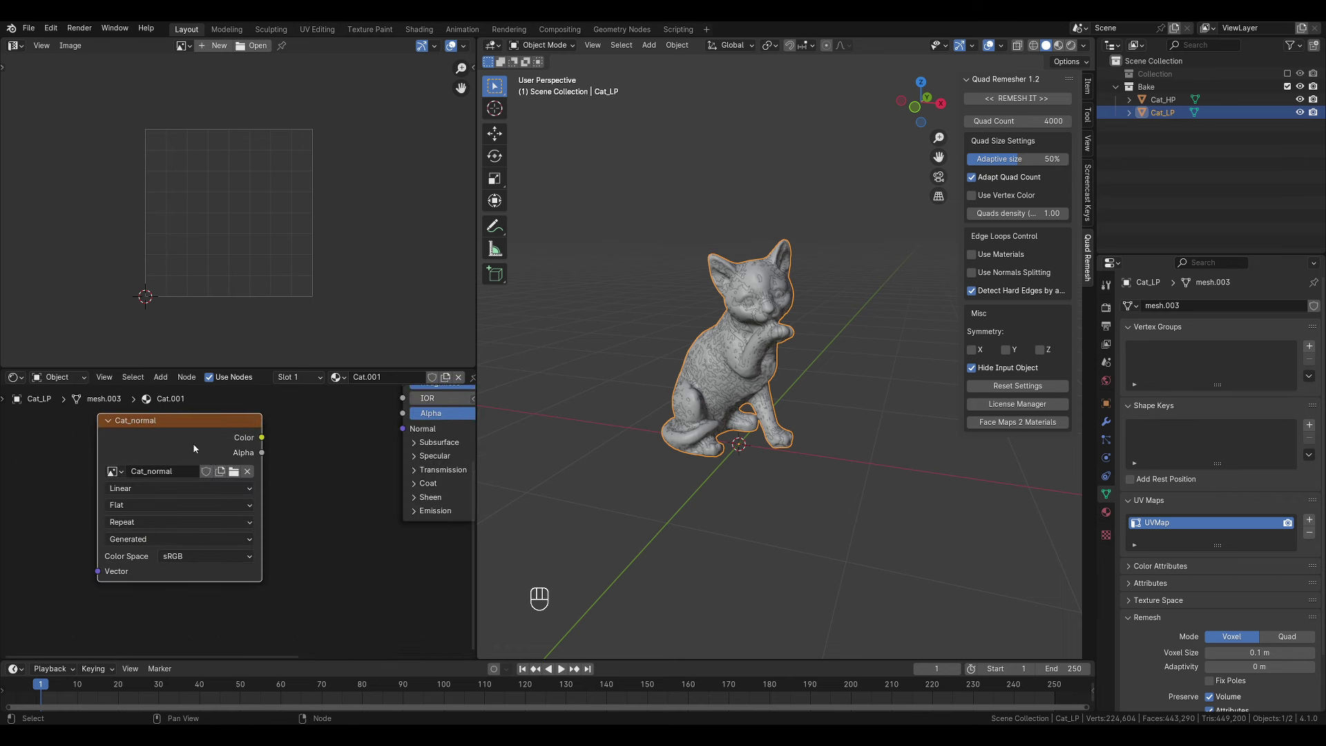
left_click(201, 444)
left_click(1166, 107)
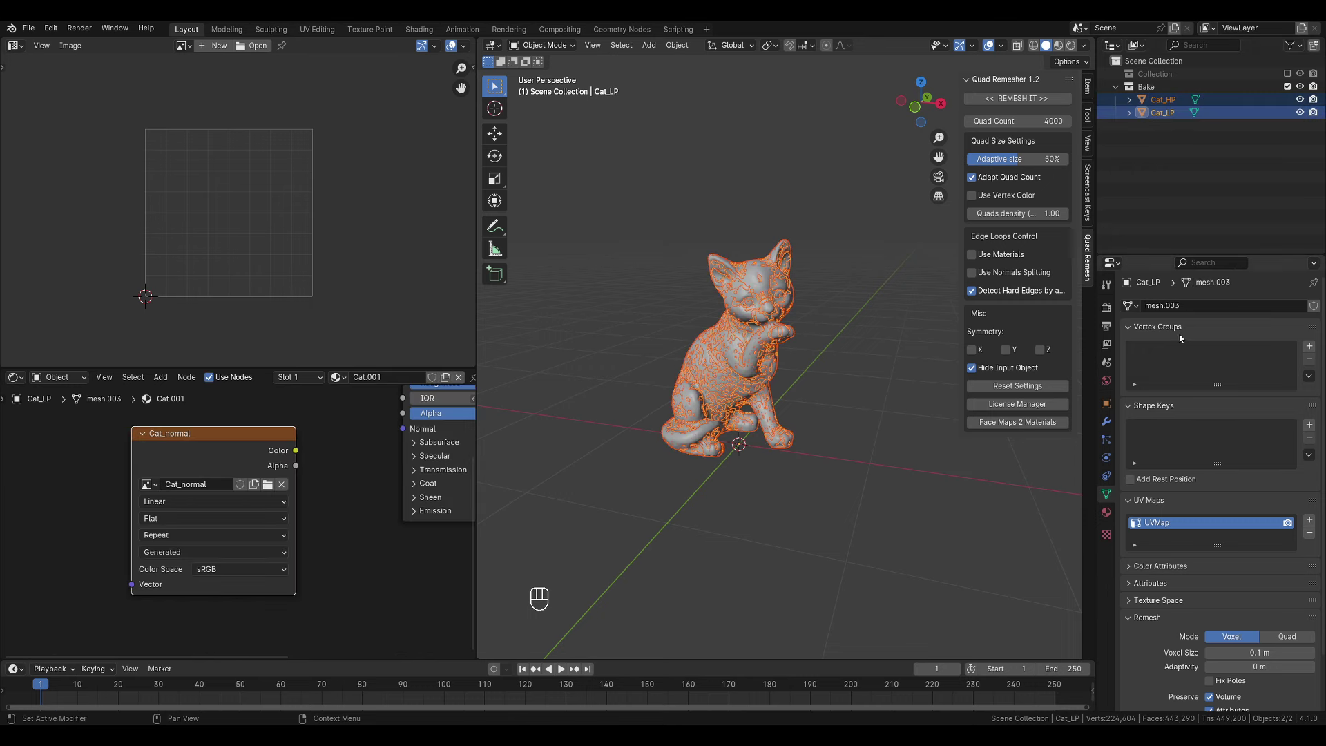
Step: Switch to Render Properties and expand the Bake settings for a Normal, Selected to Active bake
left_click(1115, 307)
left_click_drag(1253, 311, 1268, 390)
left_click(1235, 364)
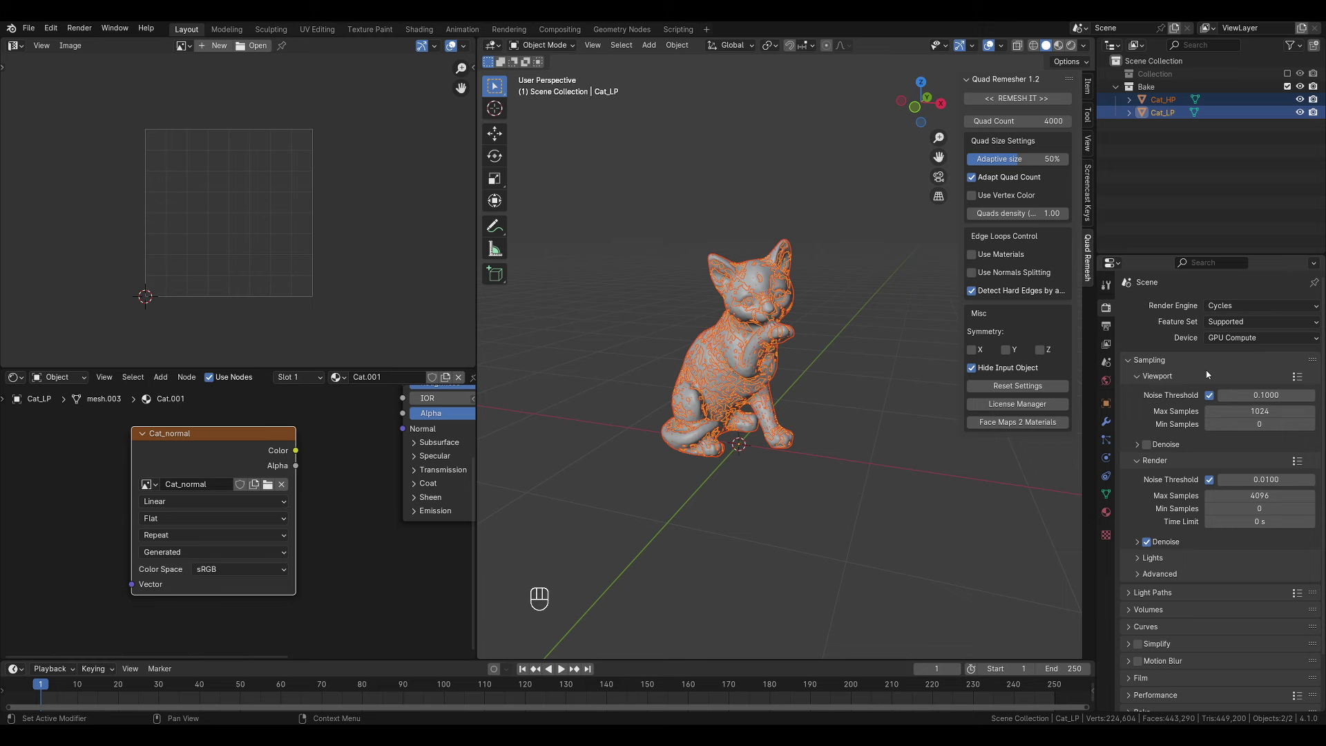
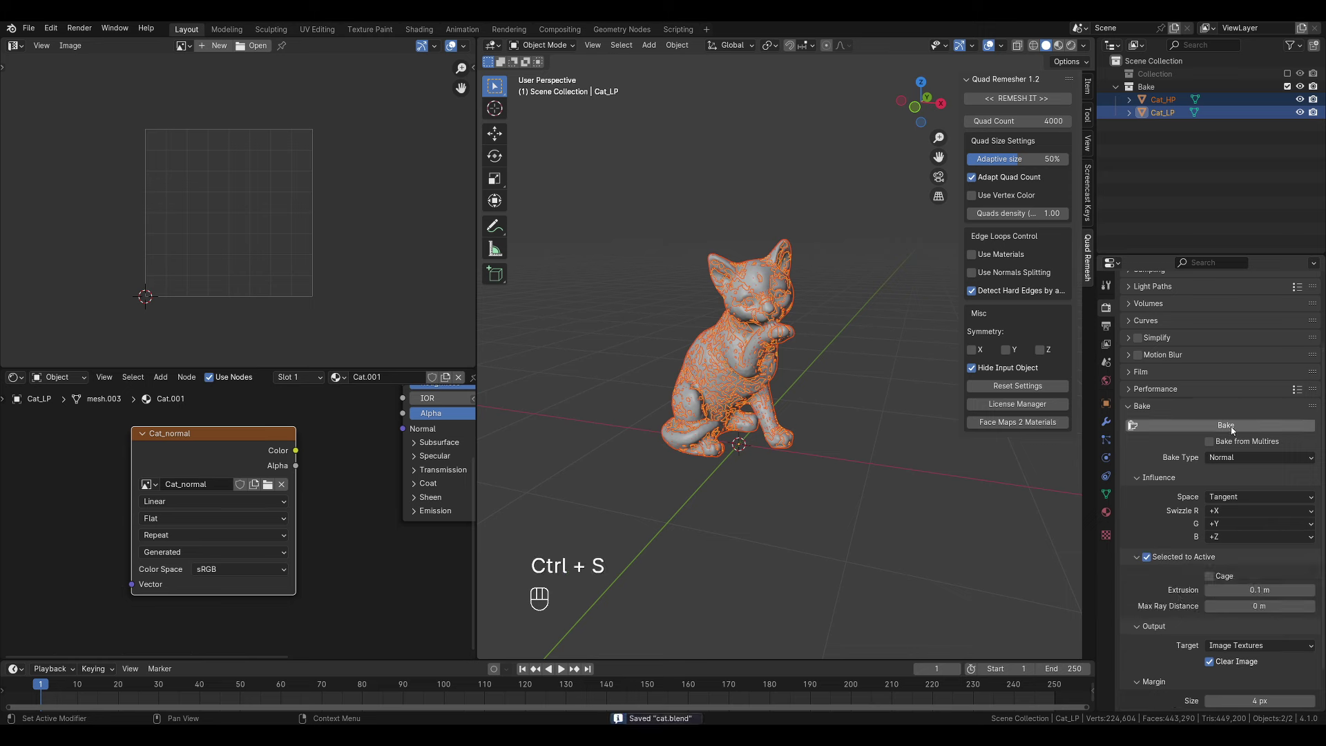
Step: Bake the first normal map into Cat_normal, then duplicate Cat_LP as Cat_LP.001 and enter Edit Mode
left_click(1235, 431)
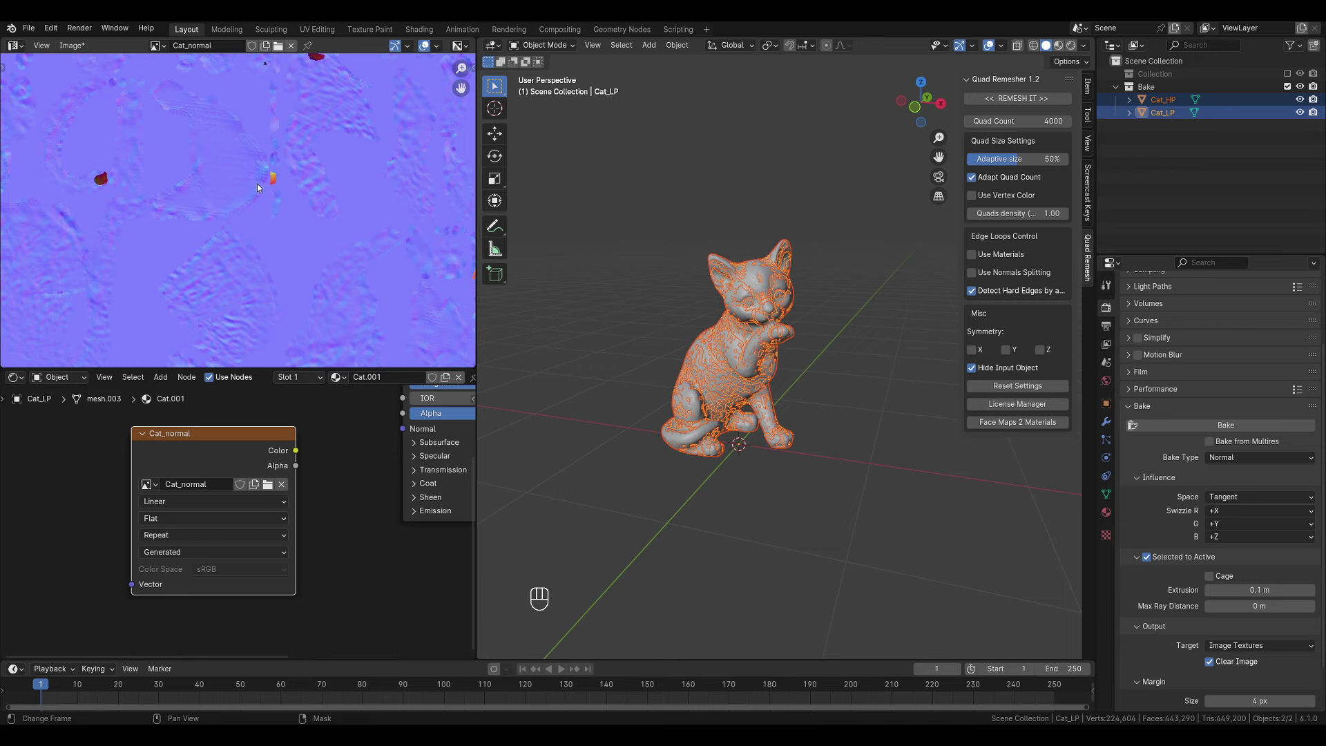
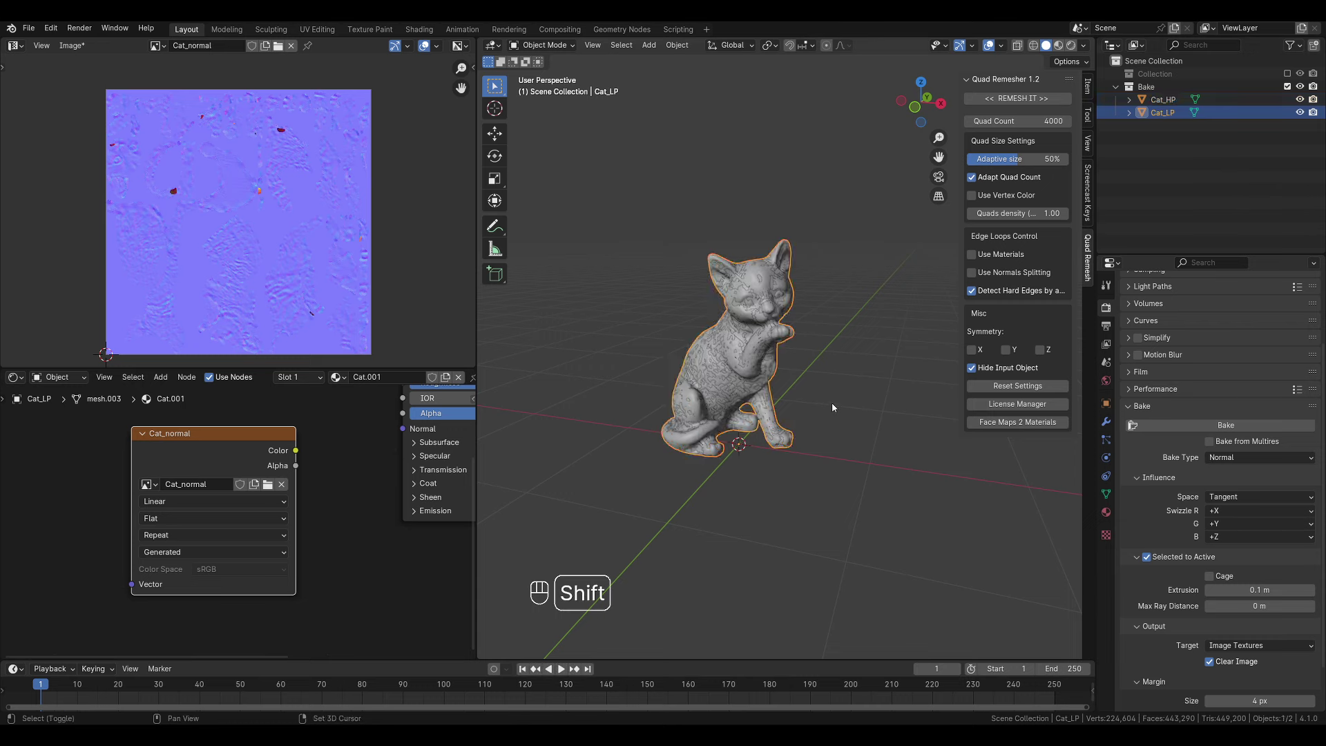
key("shift+d")
key("Tab")
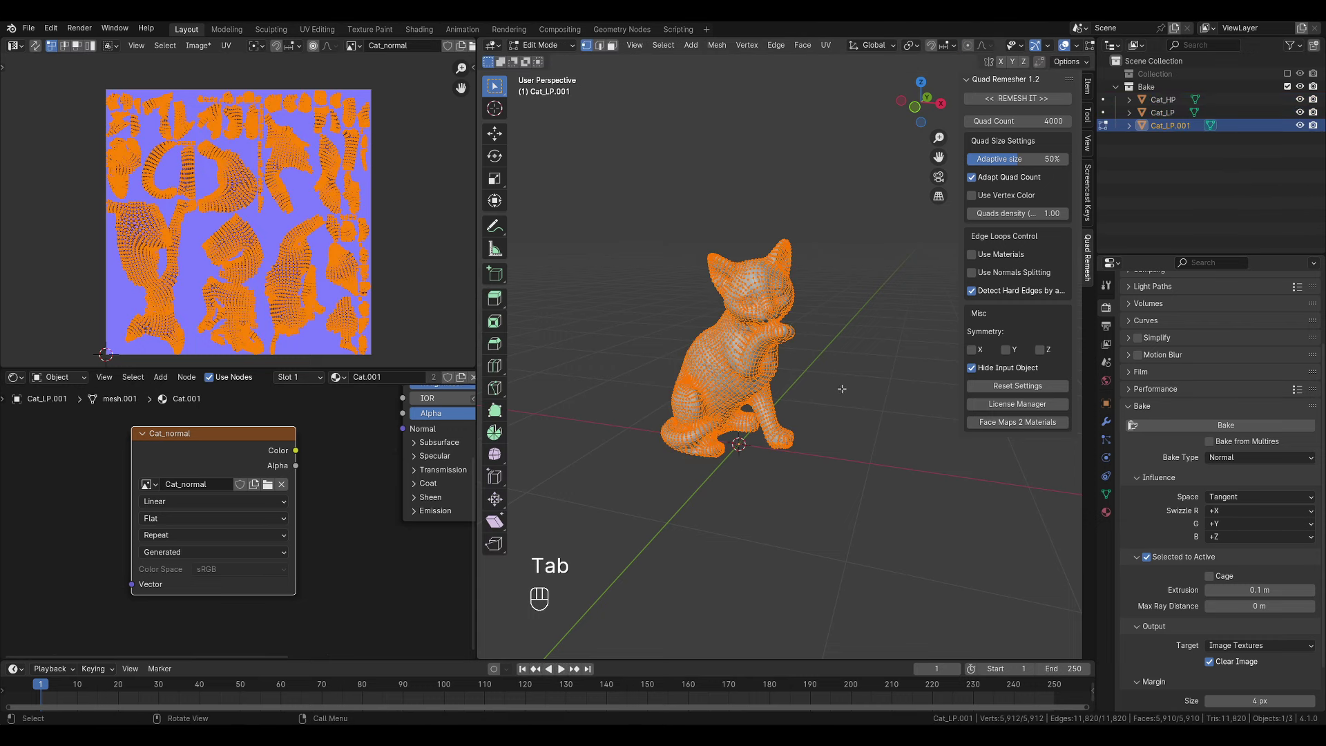
Step: Inflate the duplicate along its normals, rename it Cage, and reselect Cat_HP and Cat_LP
key("alt+s")
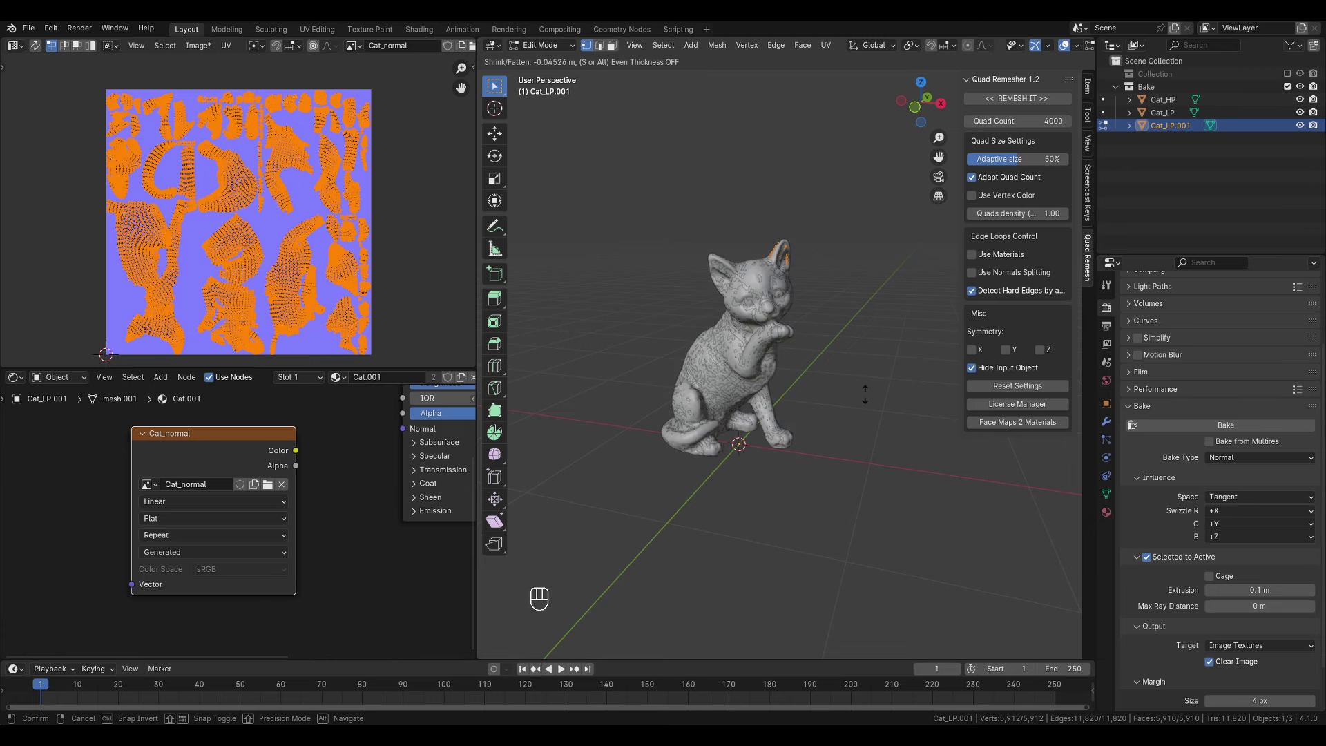
key("Tab")
key("F2")
key("Return")
left_click(1173, 118)
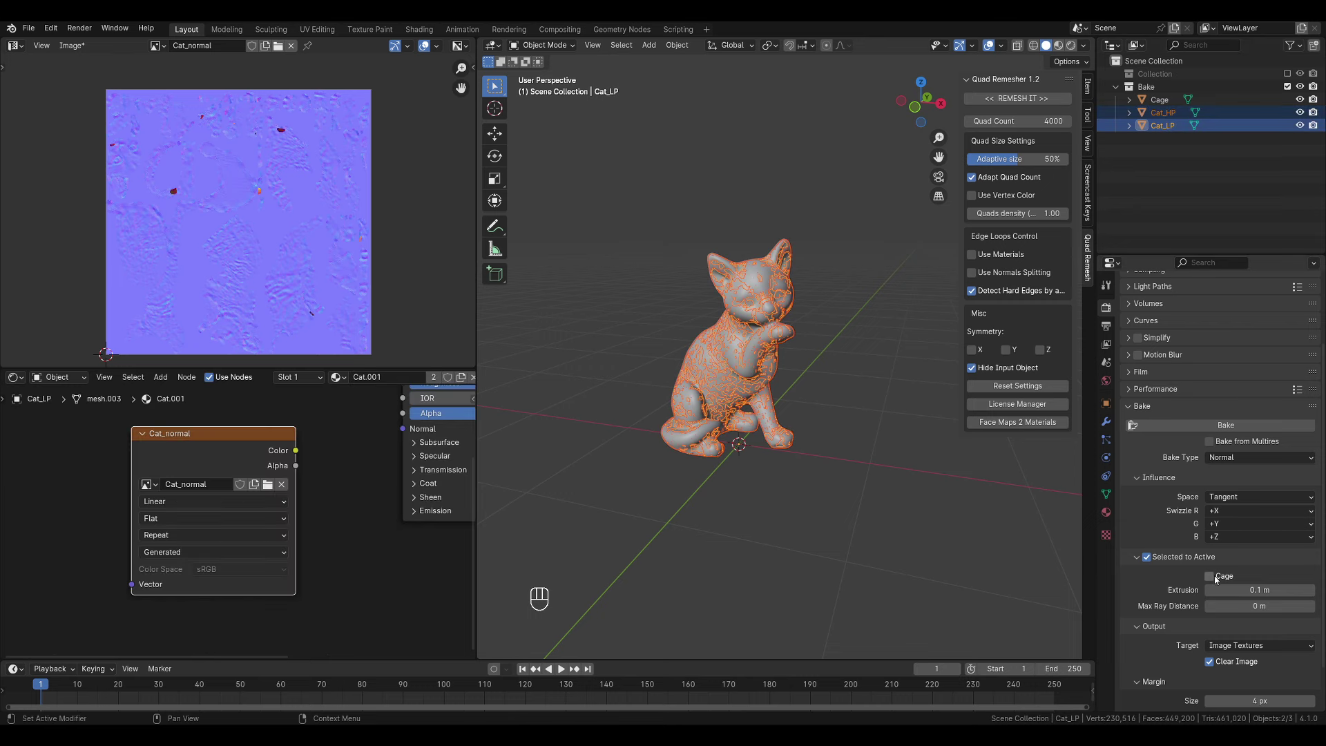
Step: Rebake the normal map through the Cage object and save the Cat_normal image
left_click(1215, 581)
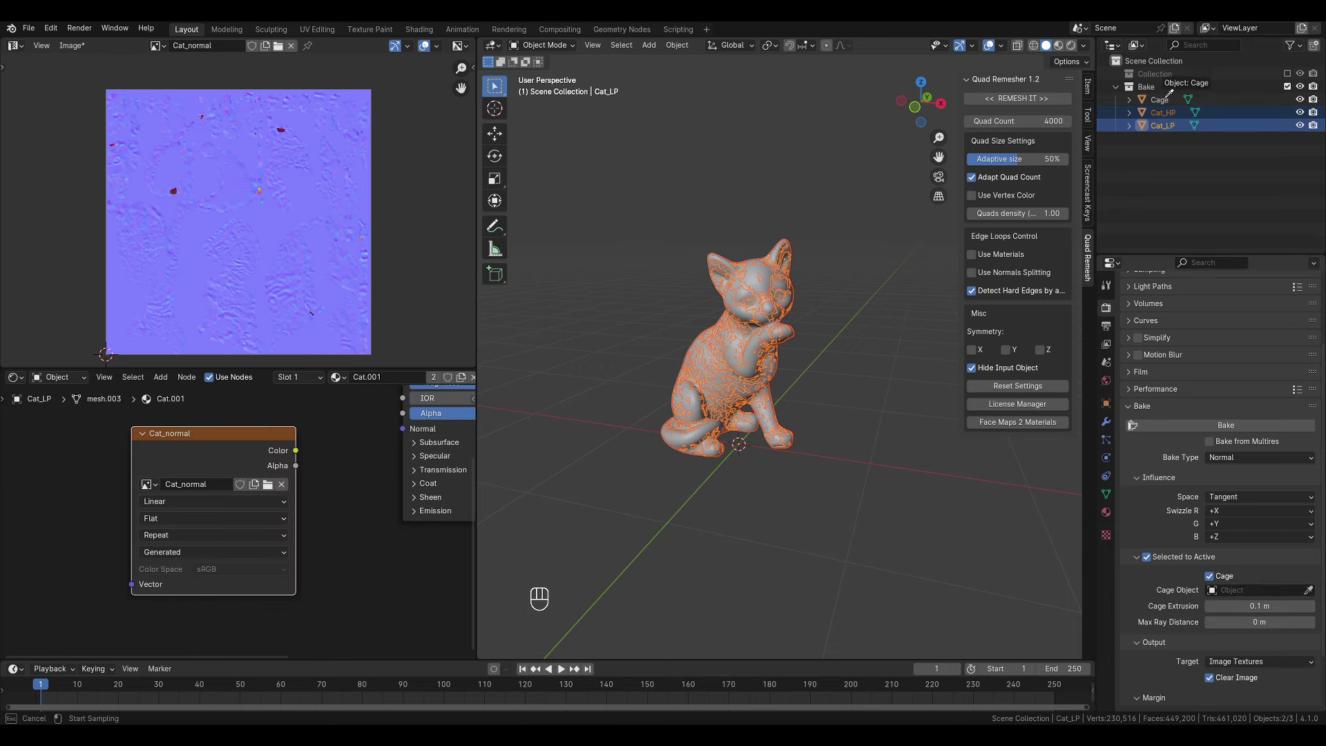
left_click(1189, 425)
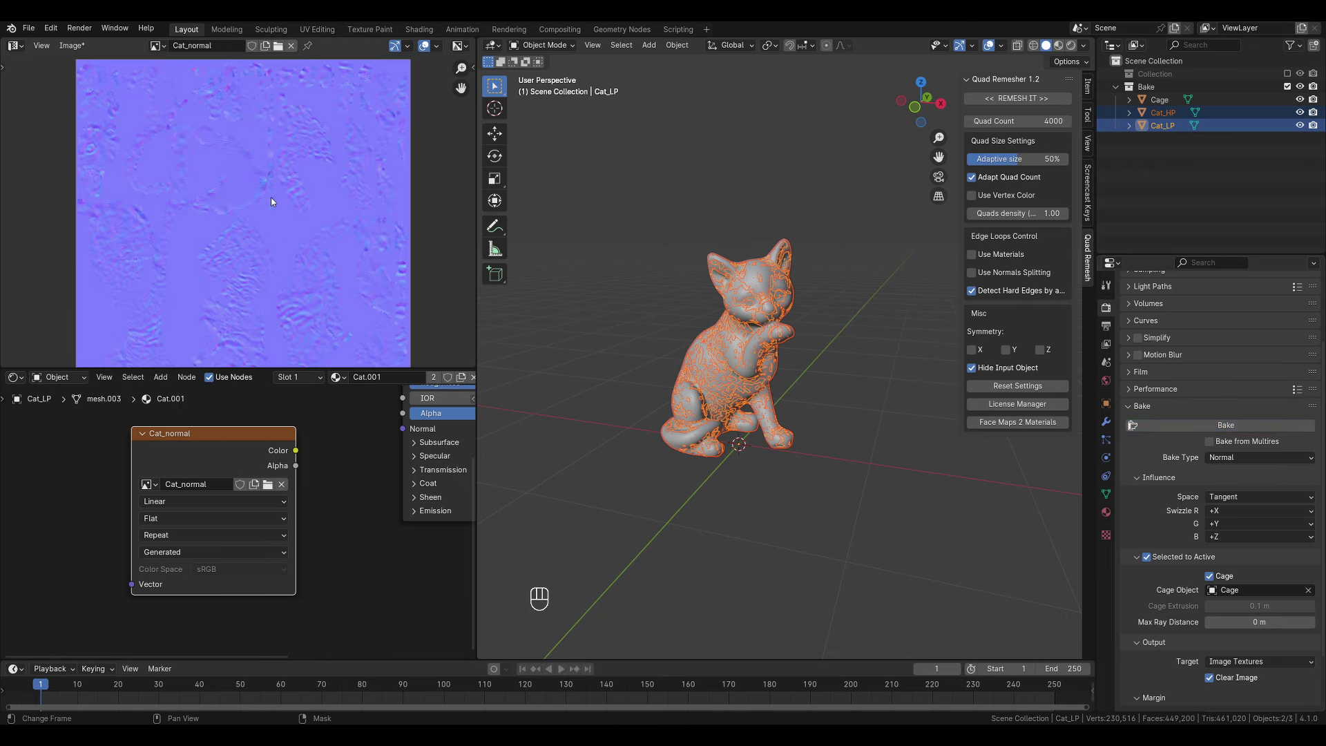
key("alt+s")
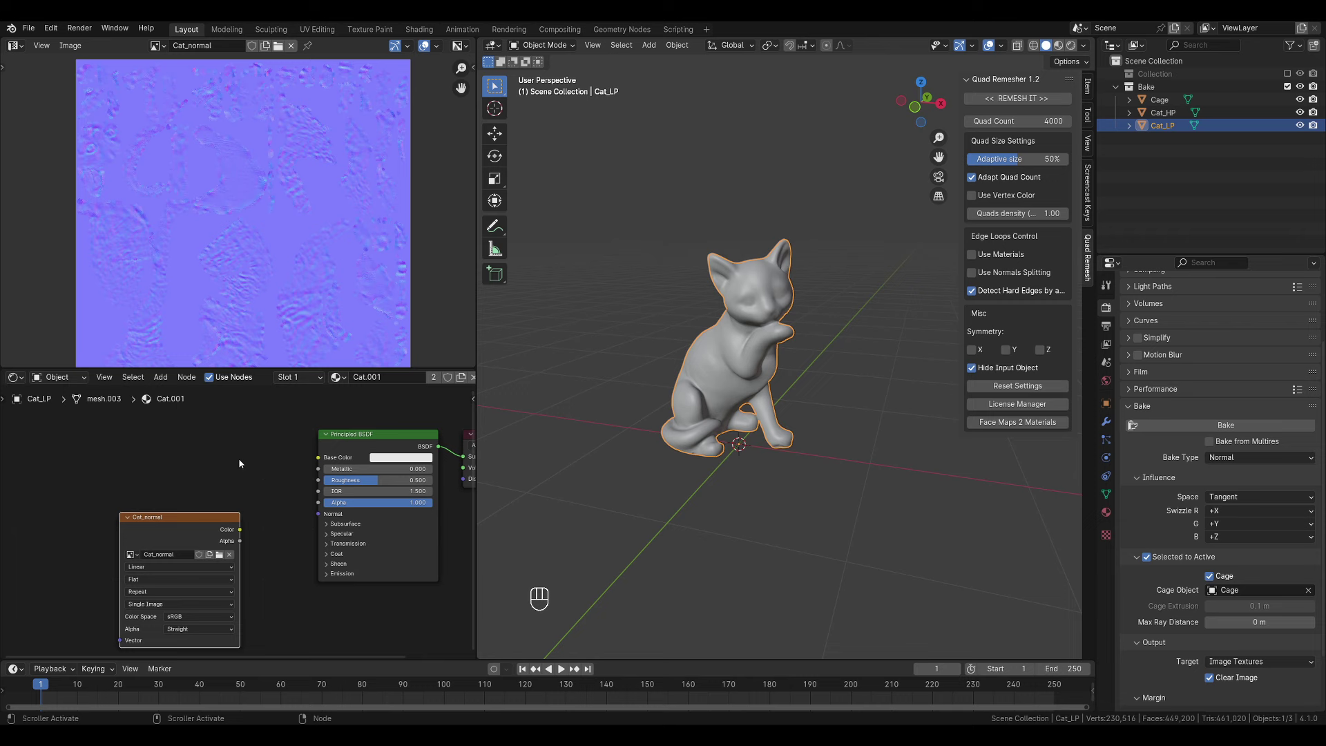
Step: Add a Normal Map node to the material and hide Cat_HP and Cage
left_click(340, 486)
key("shift+a")
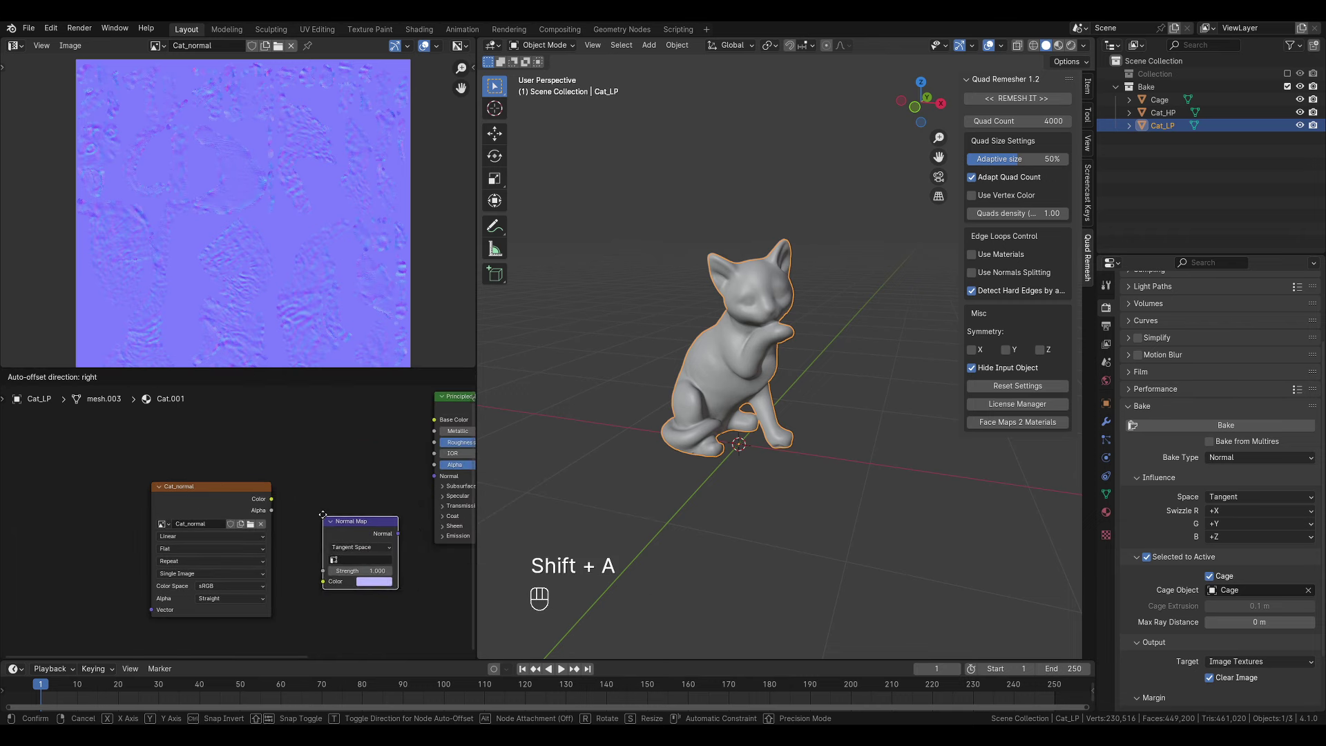
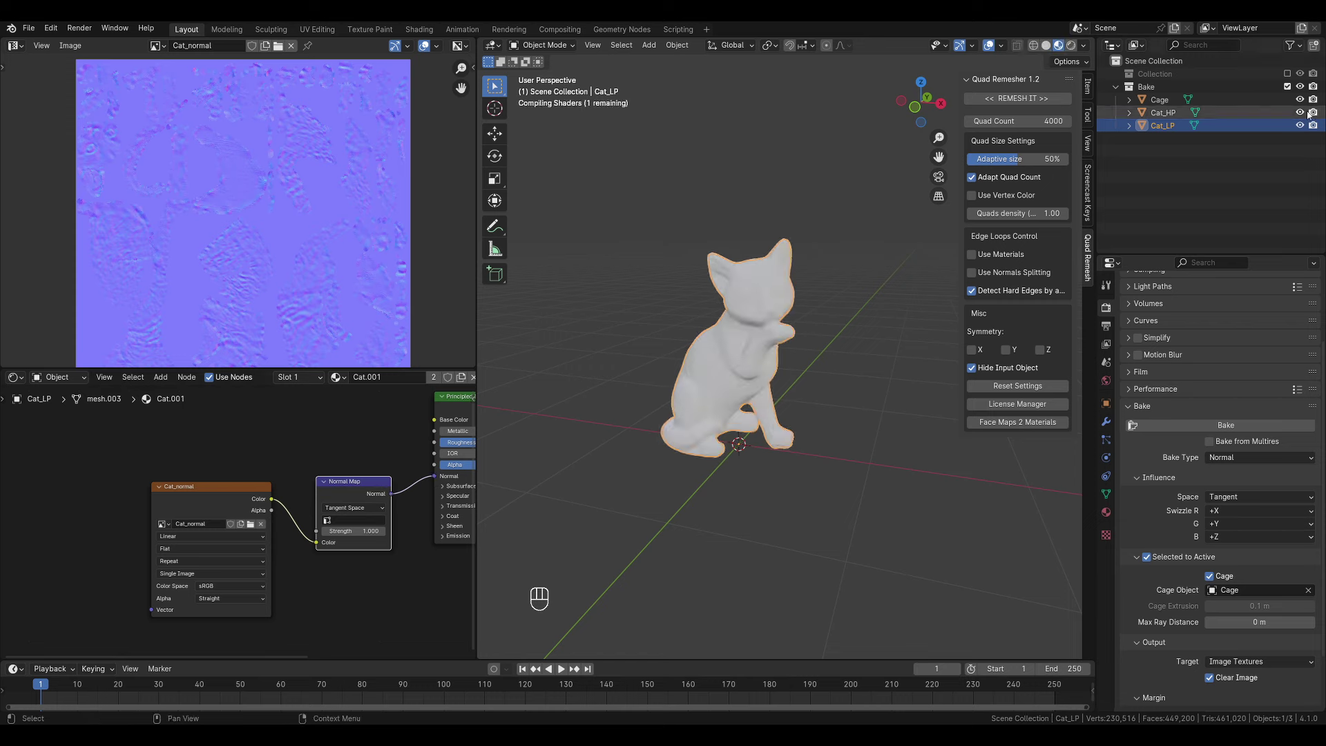
left_click(1303, 114)
left_click(1307, 102)
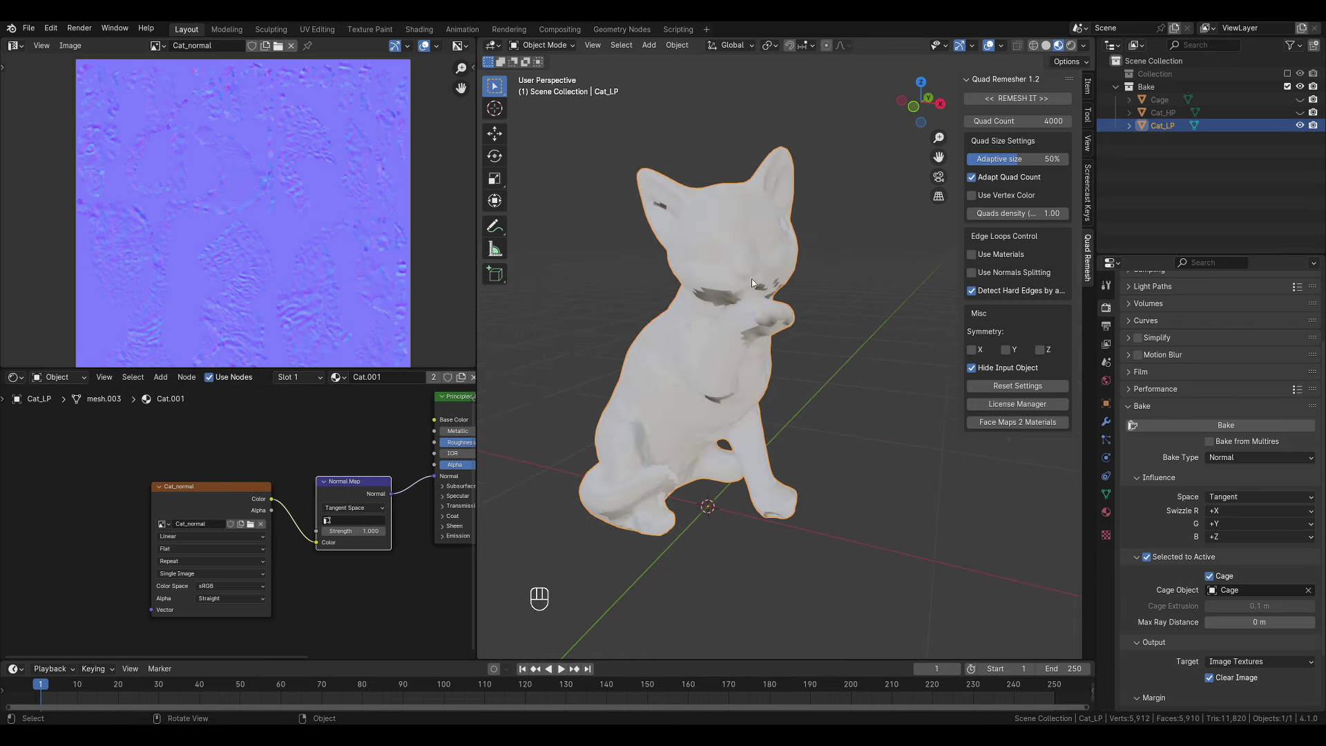
Step: Wire Cat_normal Color through the Normal Map node into the Principled BSDF Normal input
left_click(214, 473)
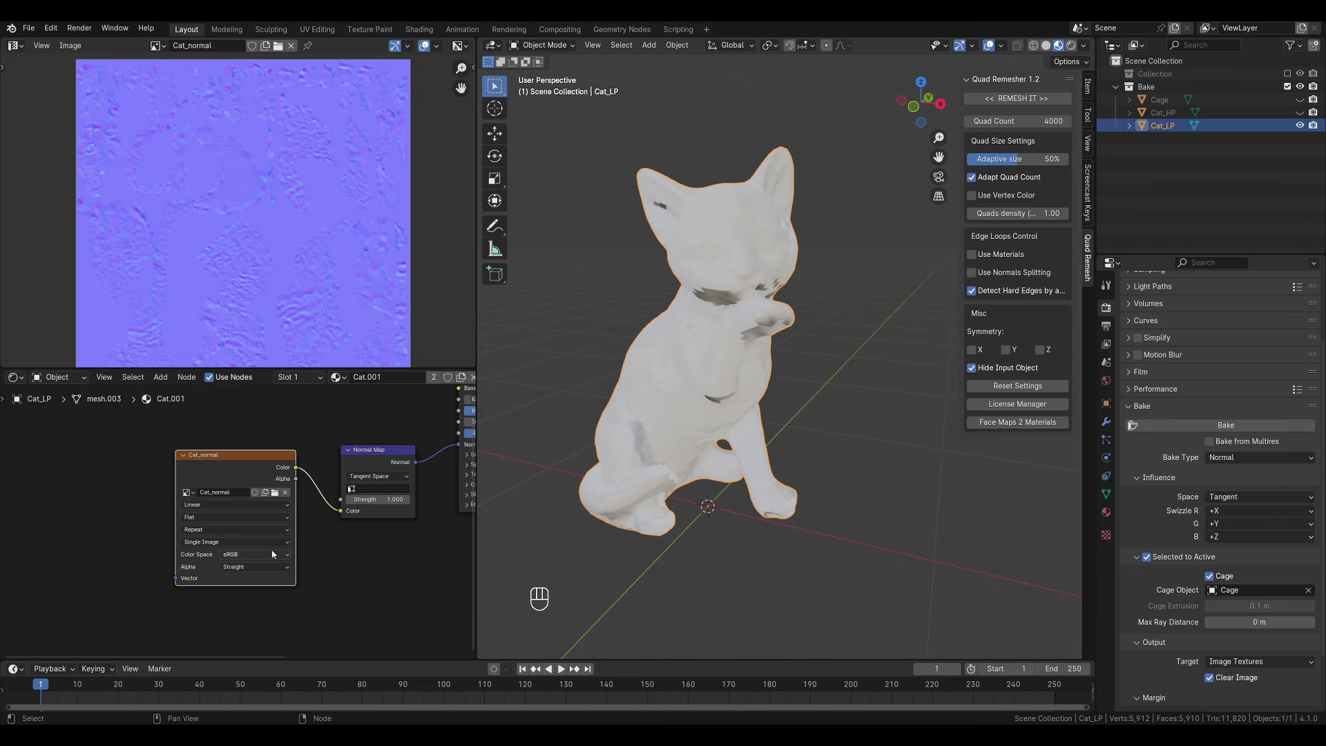
left_click_drag(270, 574, 368, 512)
left_click_drag(795, 364, 819, 380)
left_click_drag(829, 377, 736, 375)
left_click_drag(771, 359, 747, 346)
middle_click(773, 351)
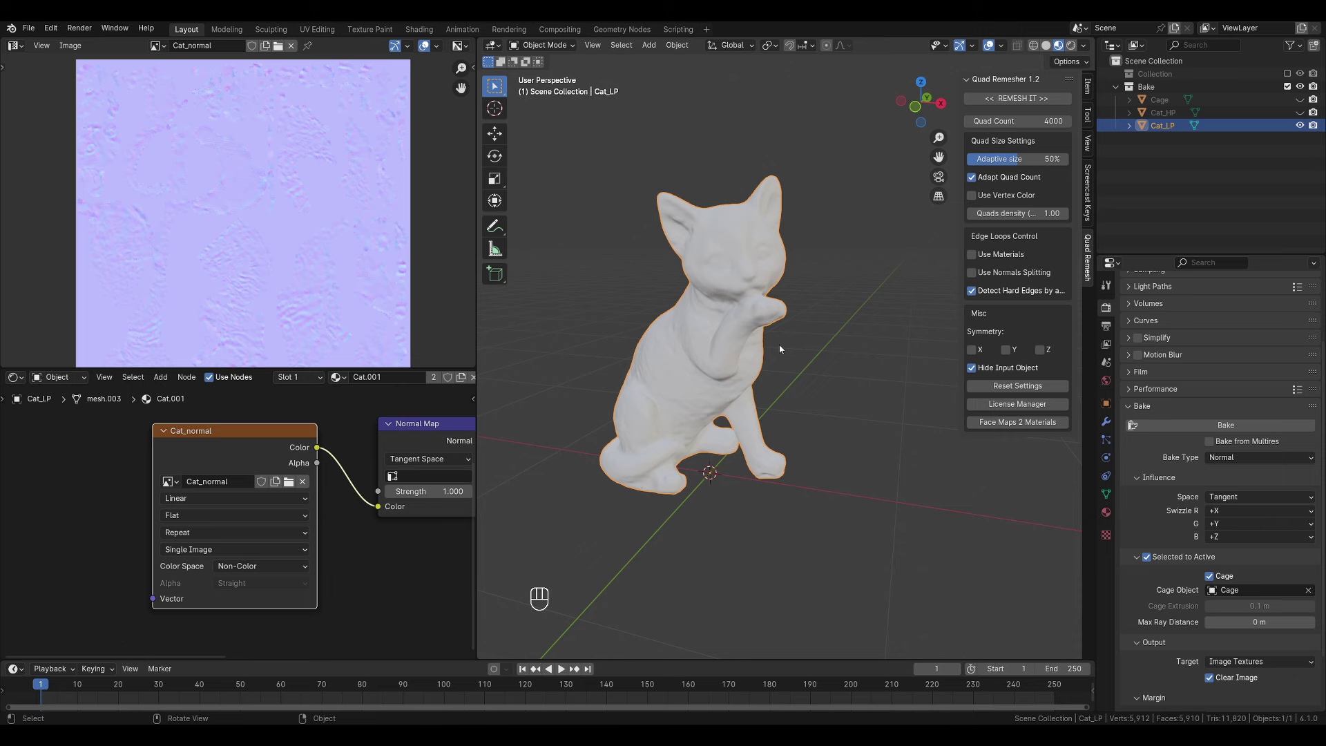
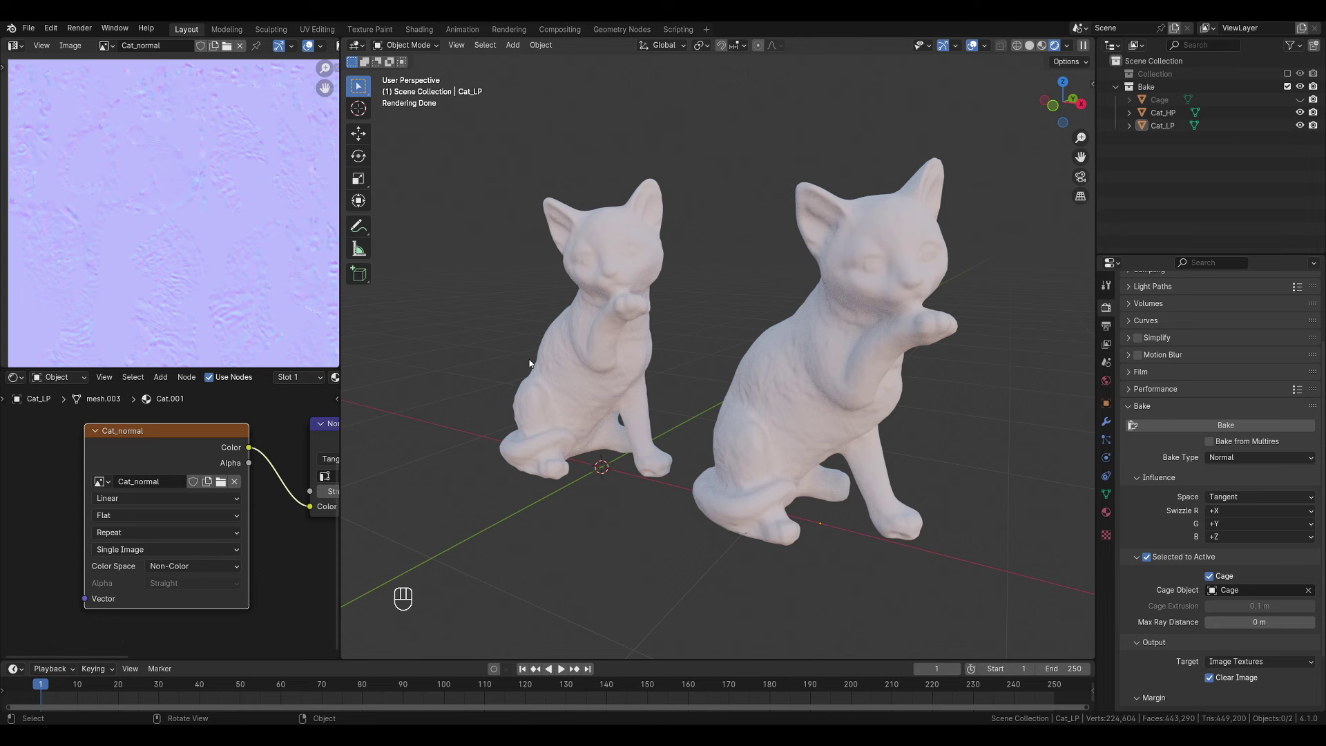
Step: Show Cat_HP beside the normal-mapped Cat_LP in Rendered shading for comparison
left_click(829, 377)
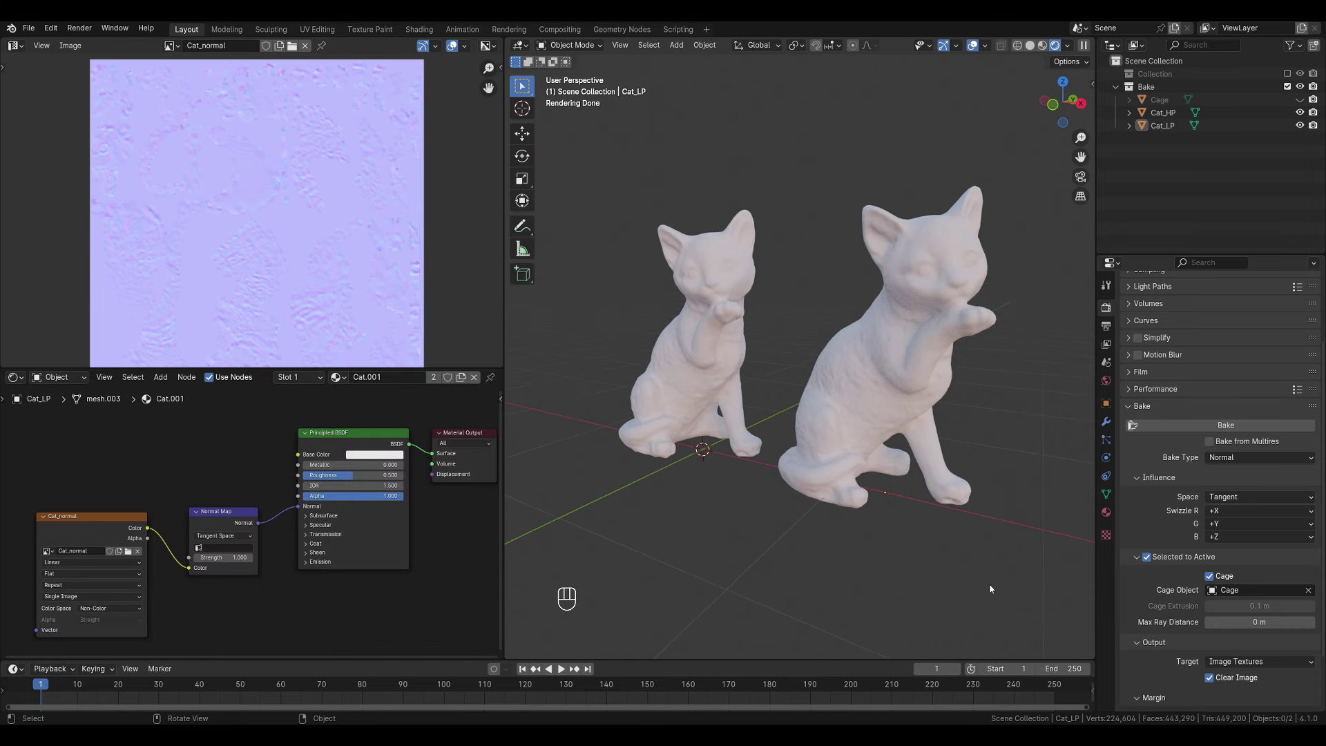